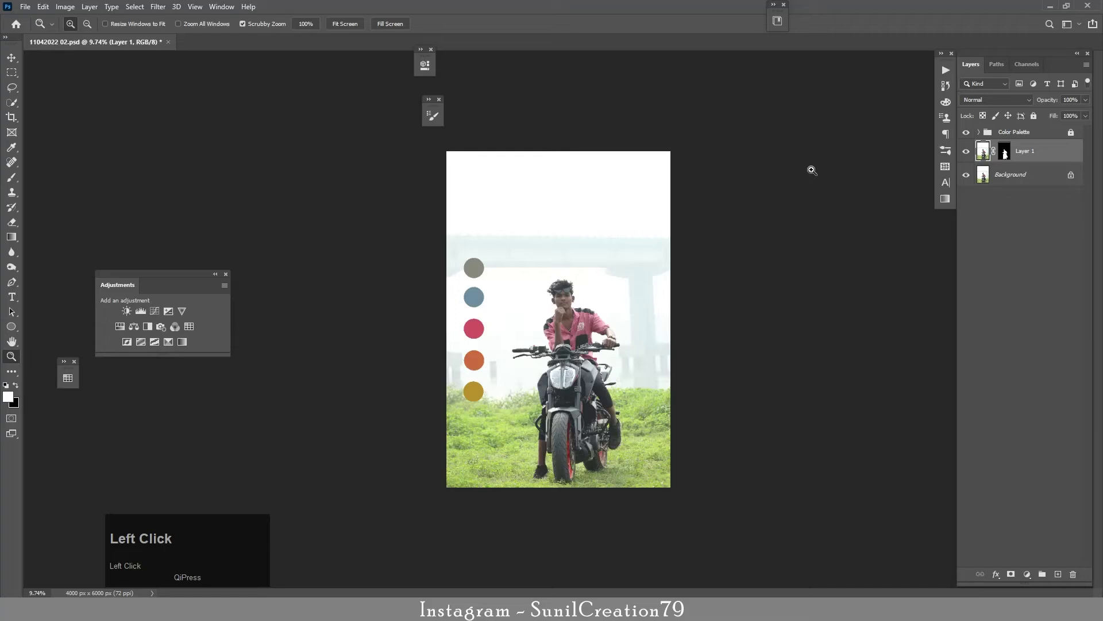
Step: Cancel the crop and duplicate the Background layer, working on the copy
click(968, 136)
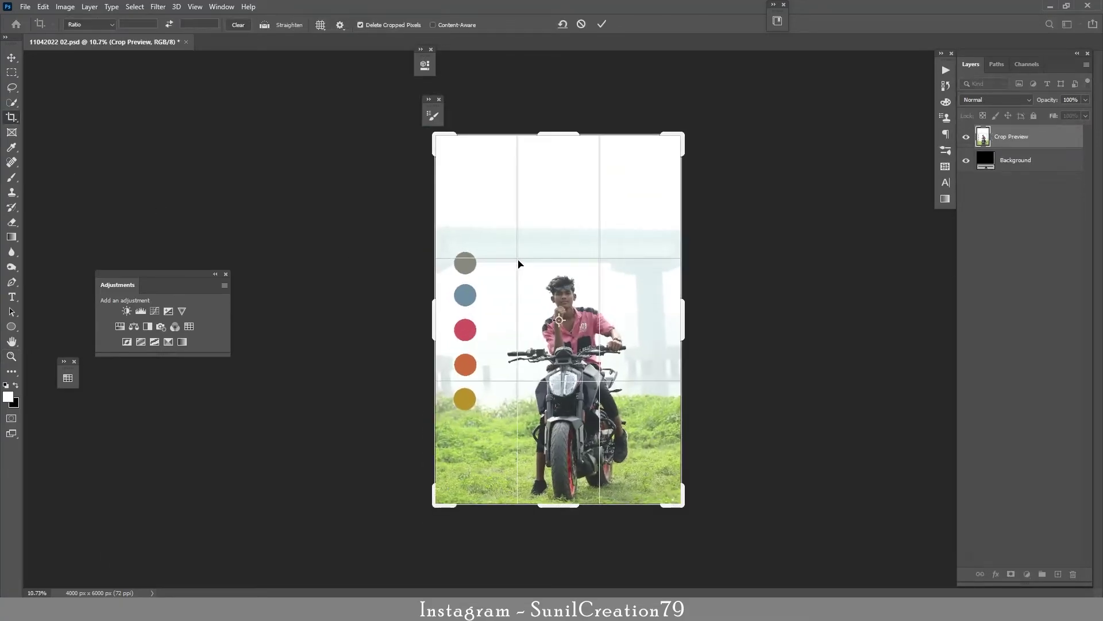
click(605, 25)
click(1019, 181)
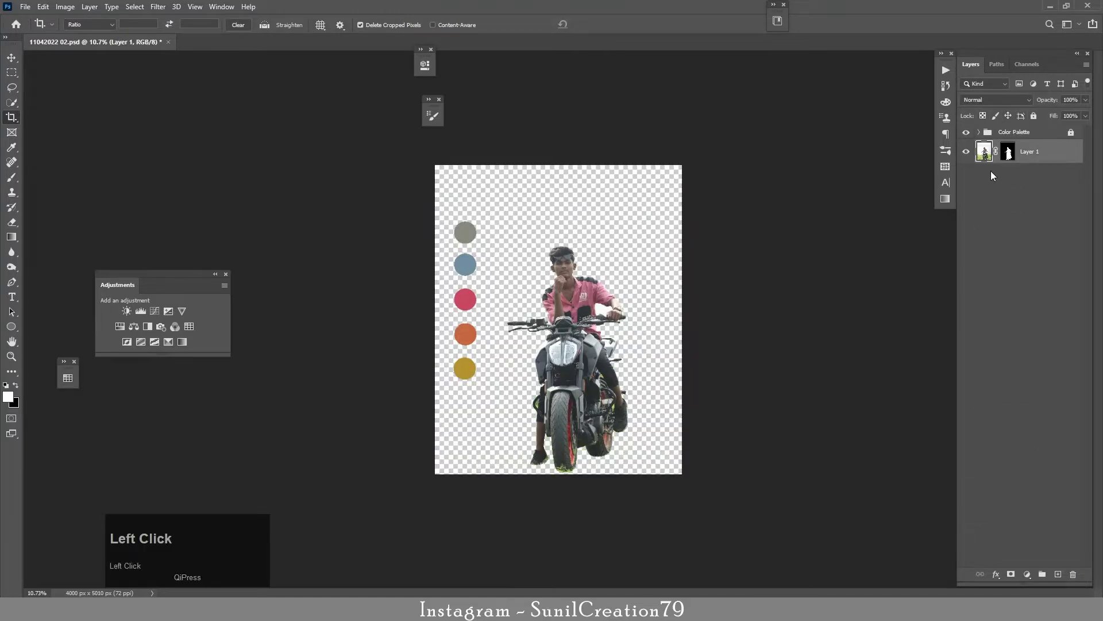
click(1071, 205)
key(ctrl+z)
click(1008, 179)
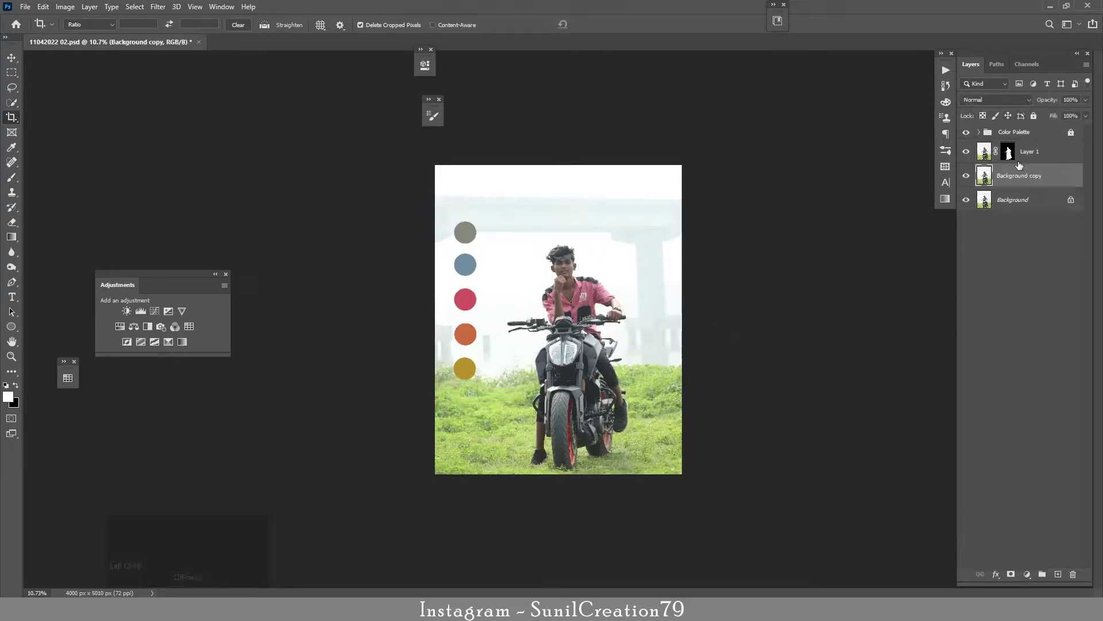
Step: Load the rider's outline from Layer 1's mask as a selection and expand it by 20 px
double_click(1015, 161)
key(z)
key(z)
key(z)
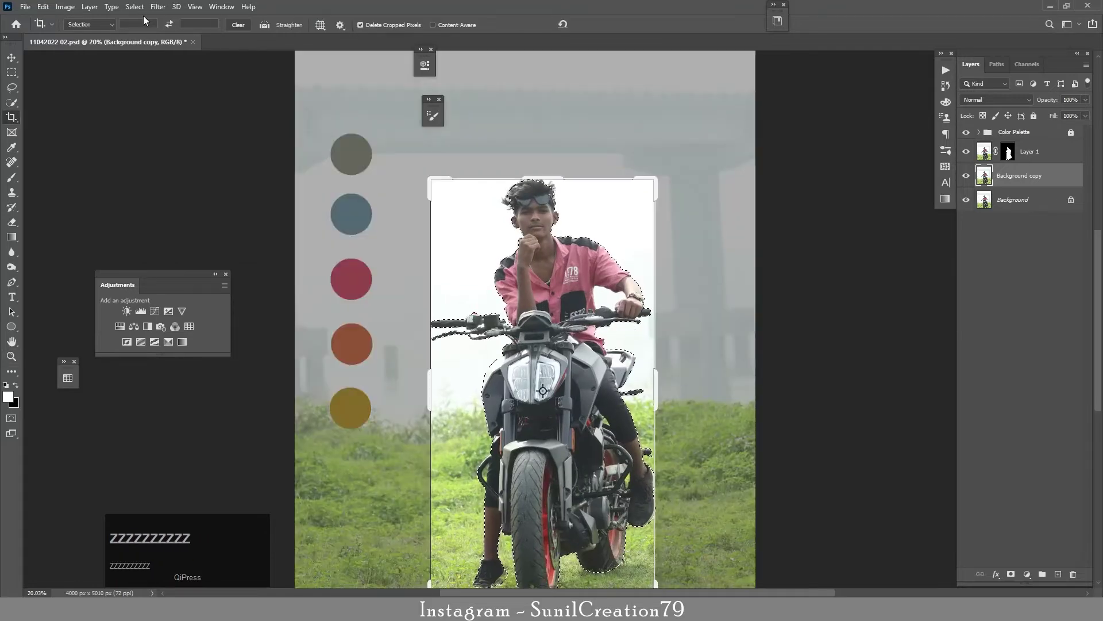
click(14, 59)
click(163, 17)
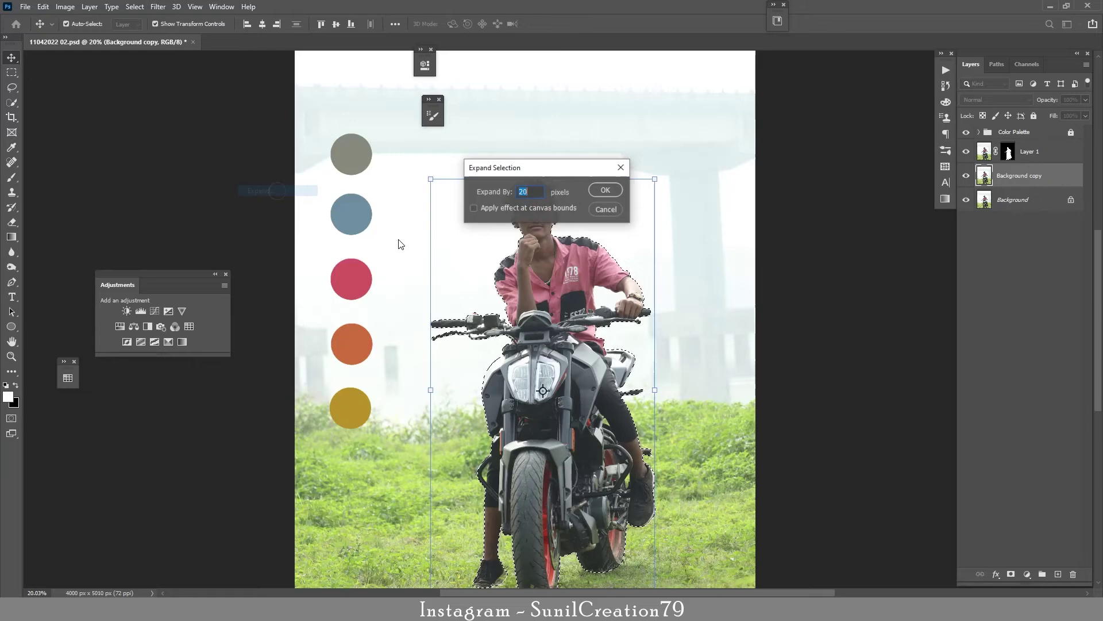
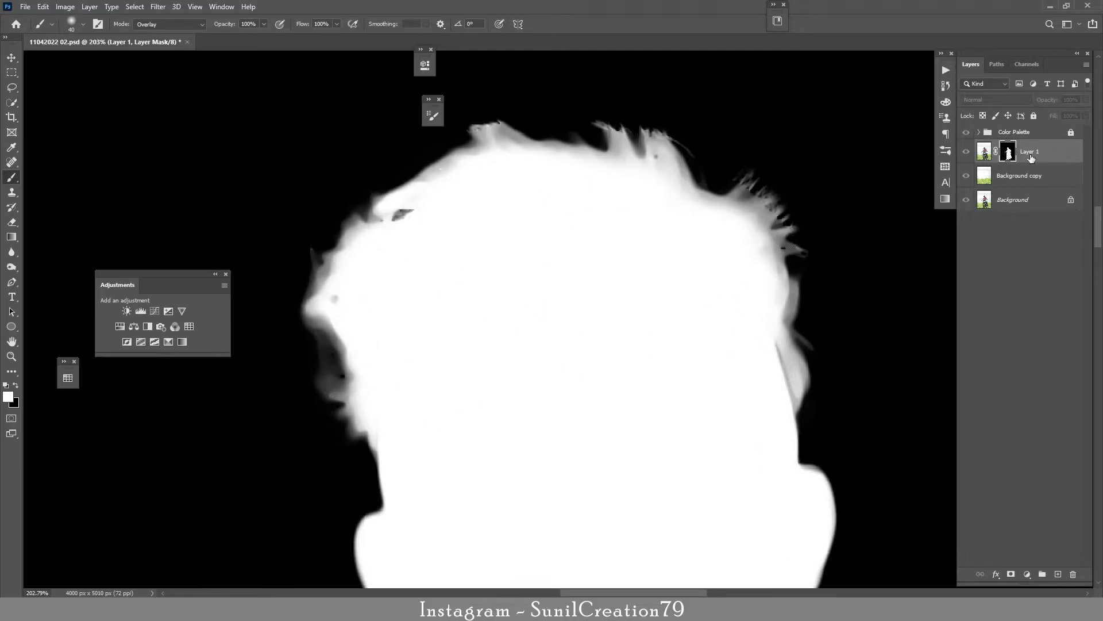
Step: Refine the mask's hair edges with a low-flow Overlay brush in black, then return to the full image
key(alt+space)
click(1015, 159)
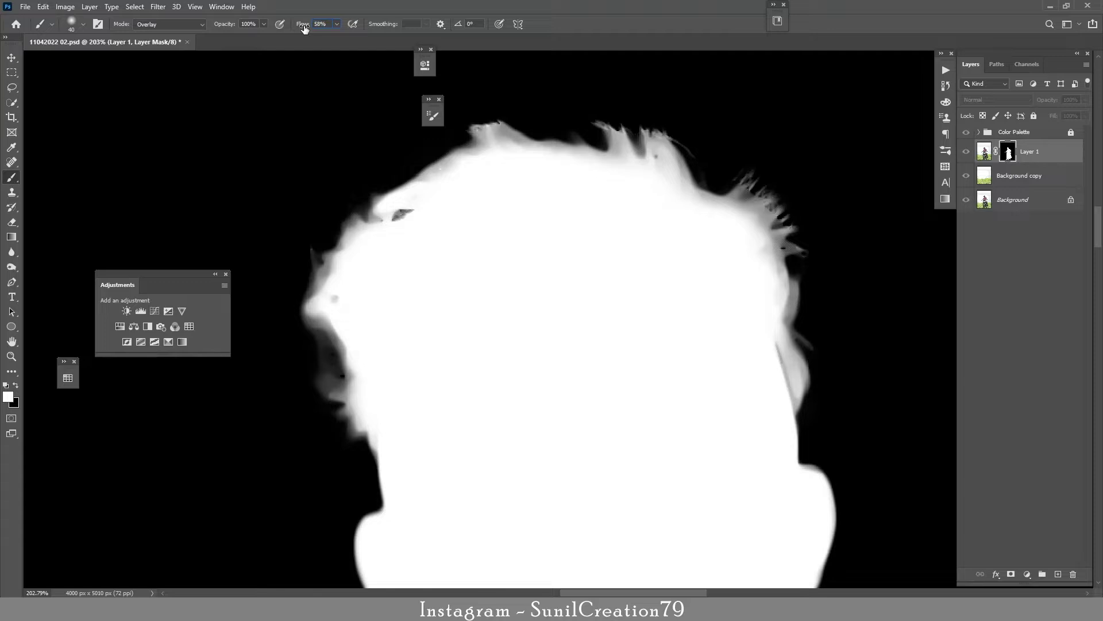
click(17, 385)
key(alt+])
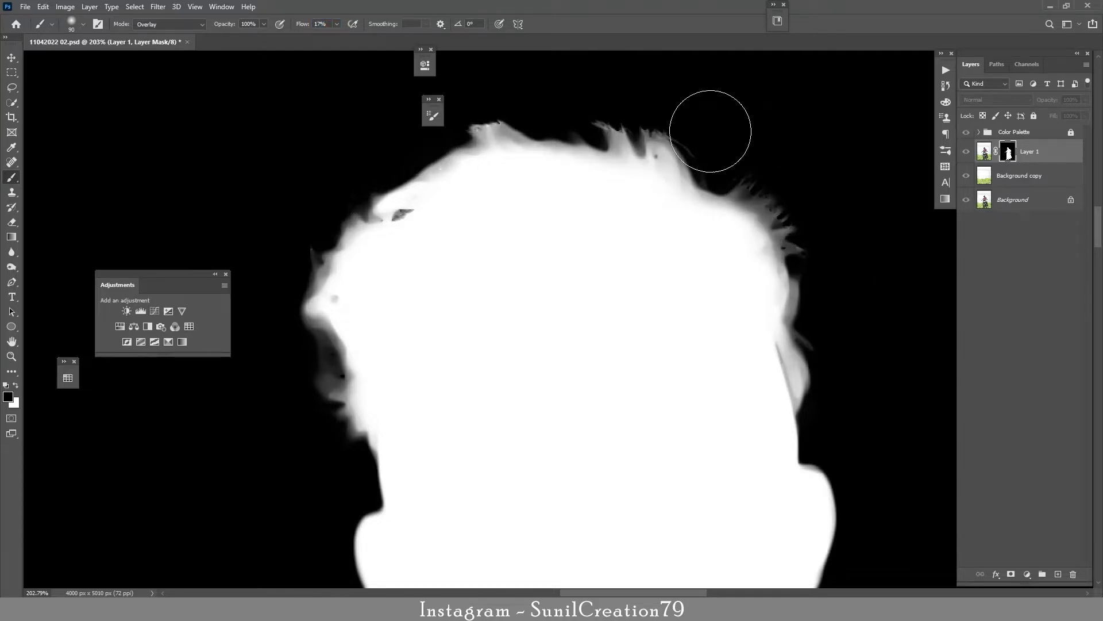
key(alt+[)
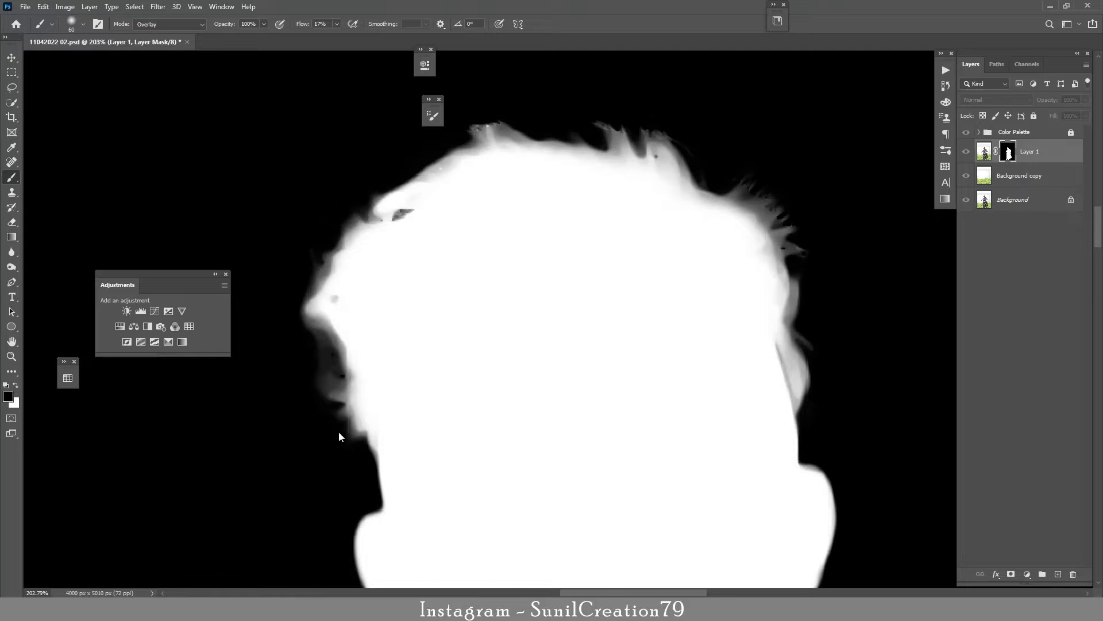
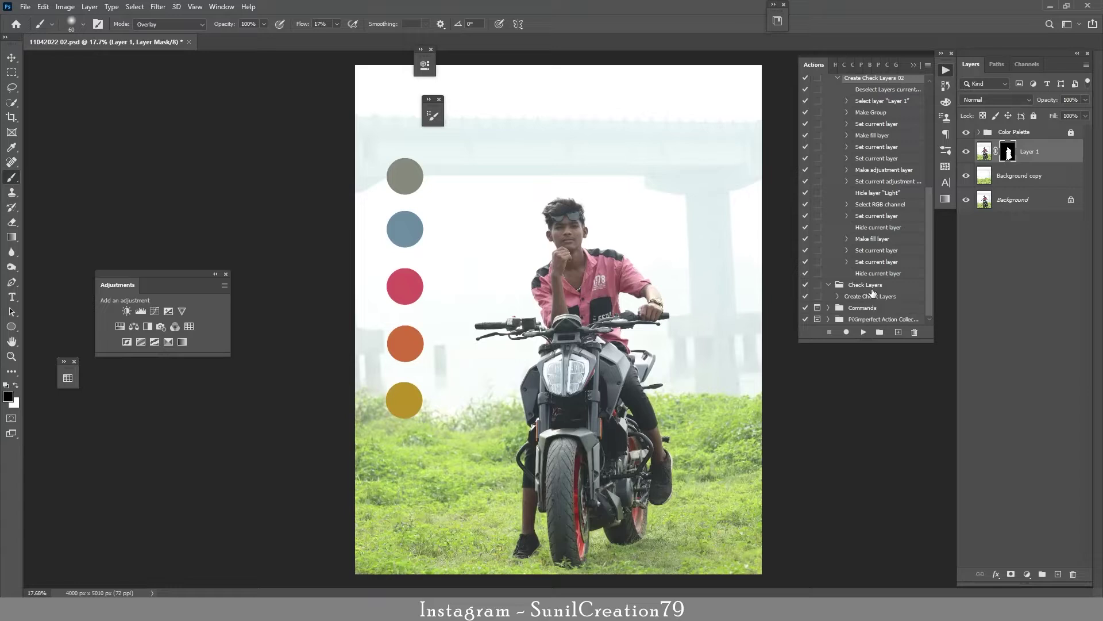
Step: Run the Create Check Layers action and add a Selective Color layer reducing magenta in reds and tuning yellows
click(842, 87)
click(861, 338)
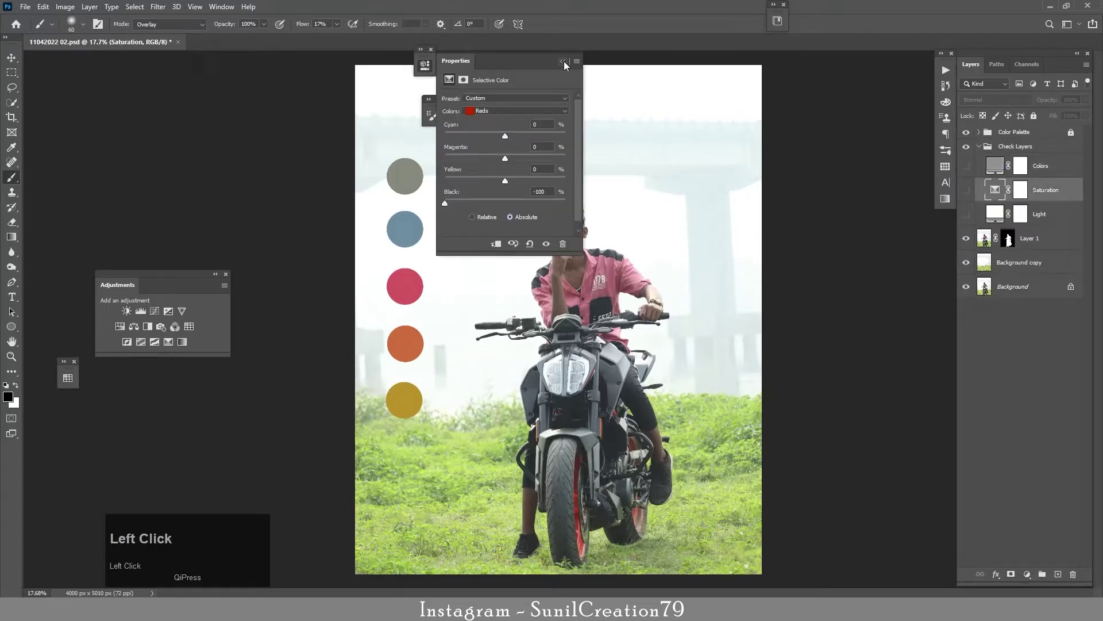
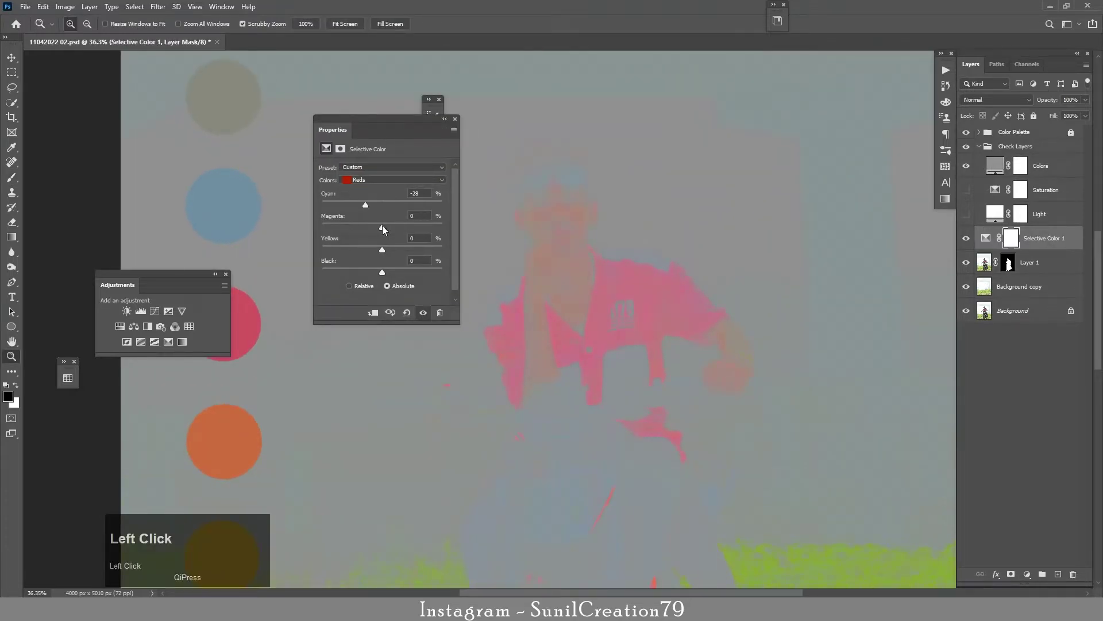
click(373, 230)
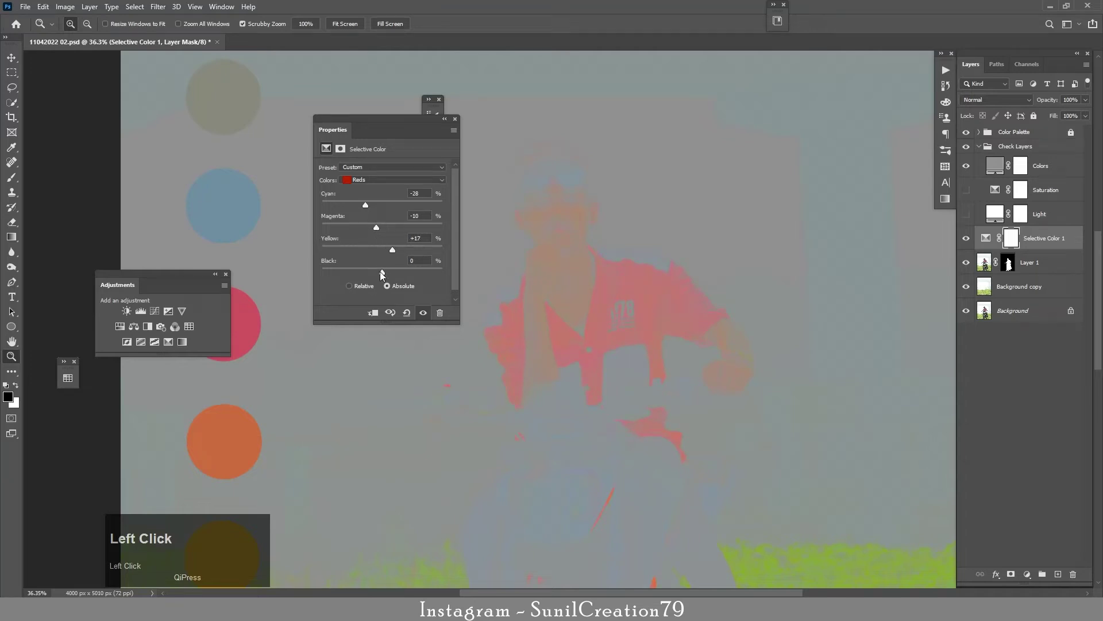
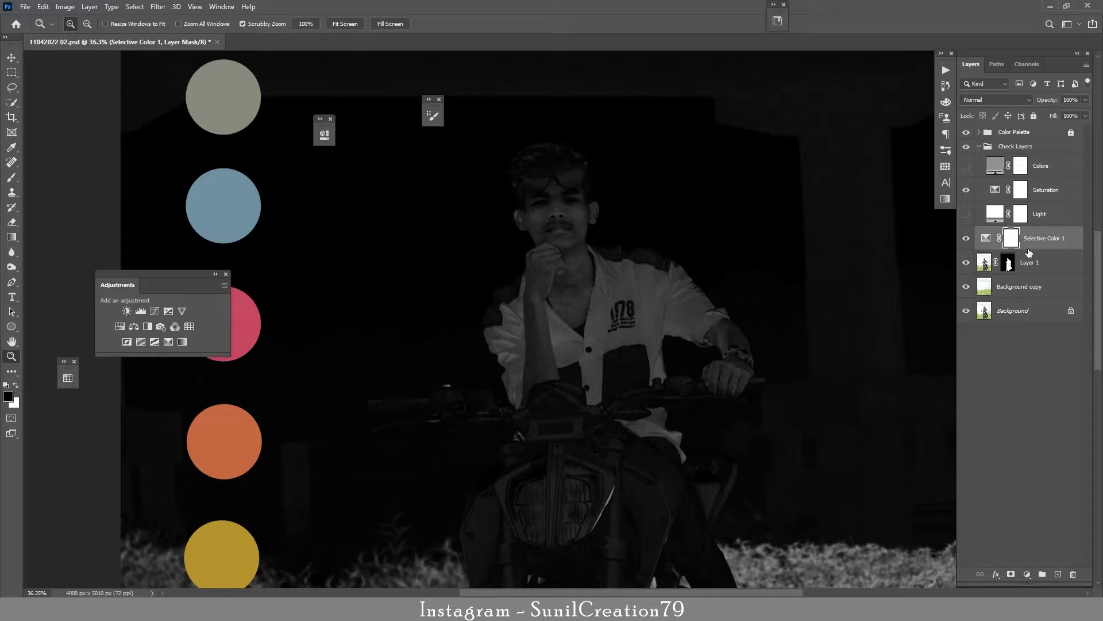
click(989, 244)
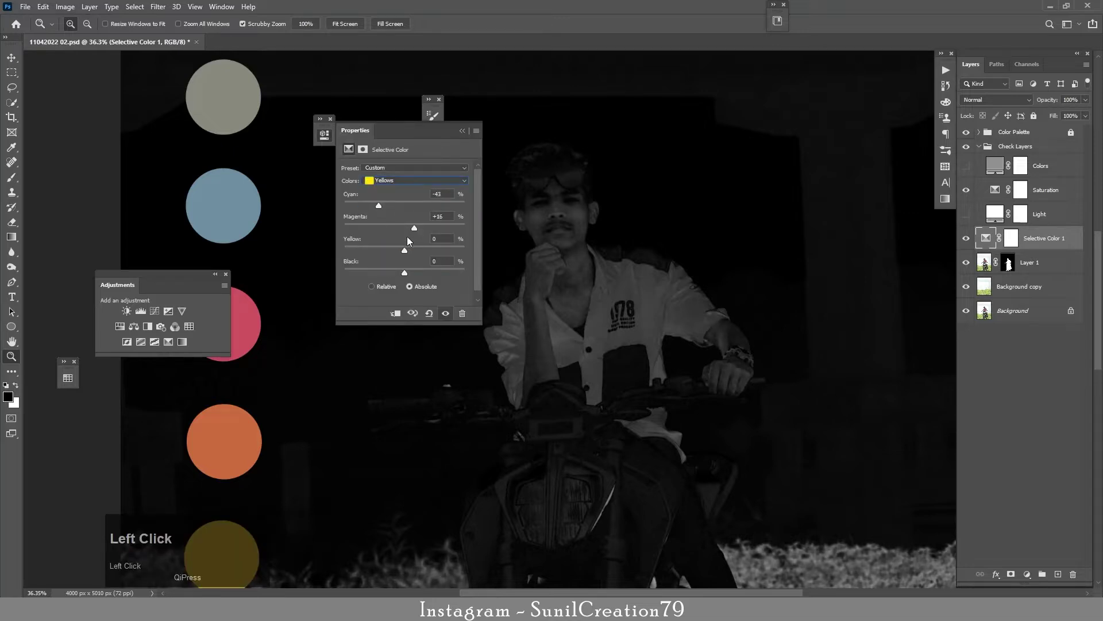
click(385, 276)
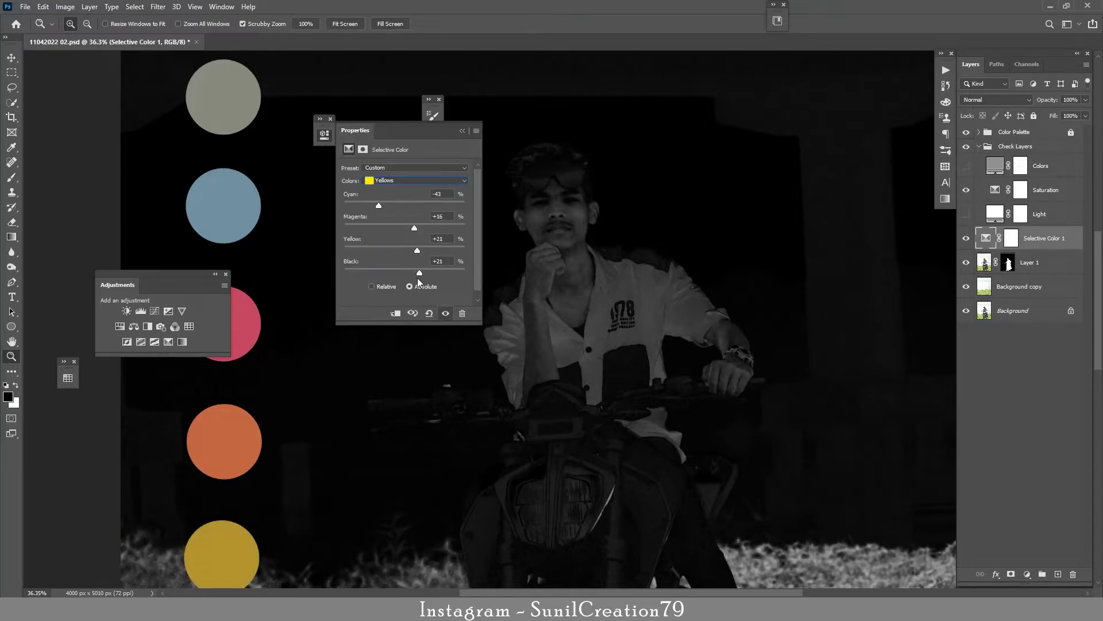
click(468, 133)
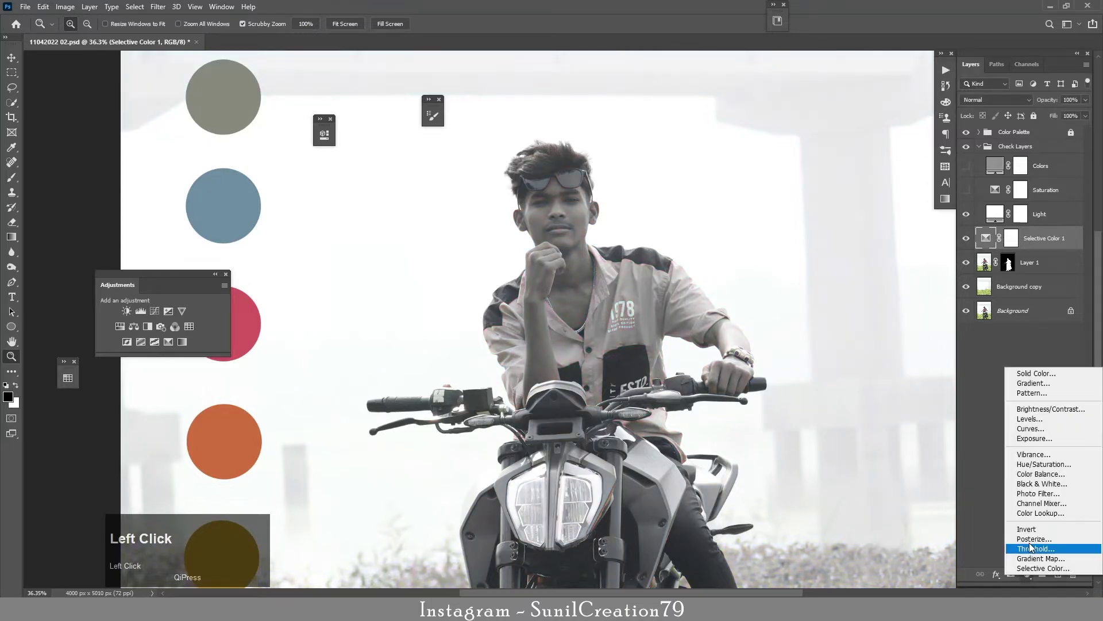
Step: Add a +0.42 Exposure adjustment clipped to the rider with its mask inverted to black
key(Up)
click(454, 194)
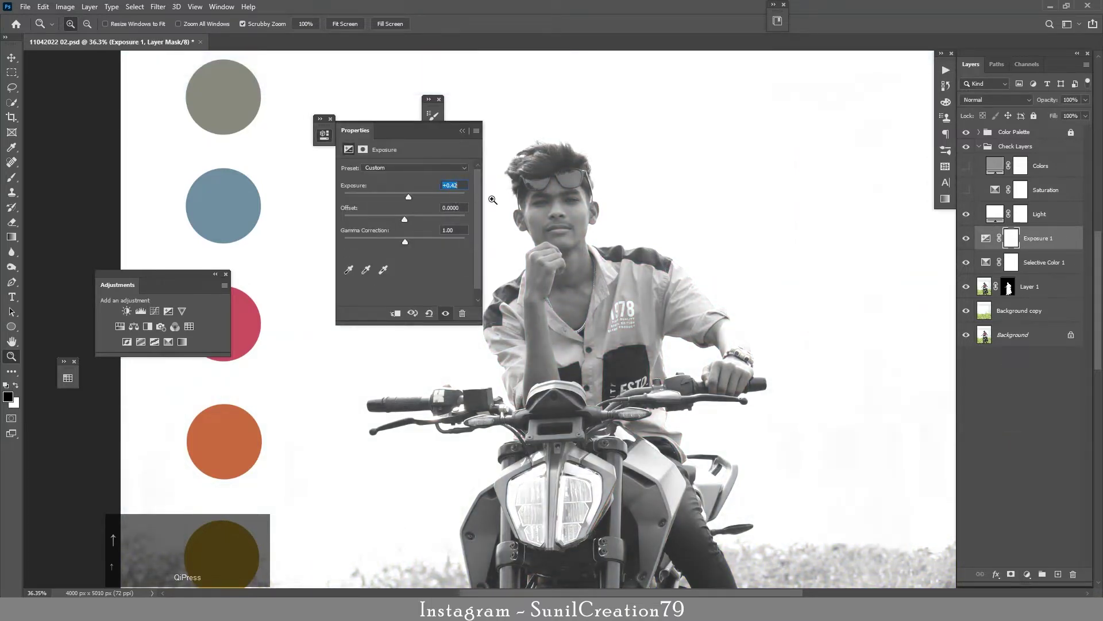
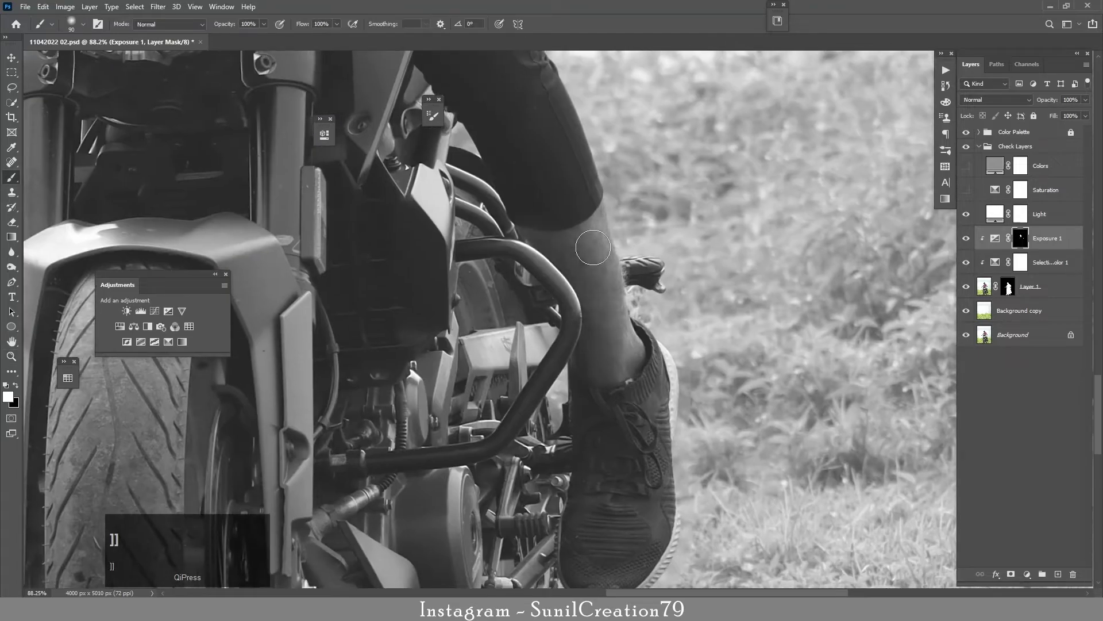
Step: Paint white on the Exposure mask to brighten spots on the rider's leg
key(space)
click(536, 276)
key(space)
click(479, 297)
key(x)
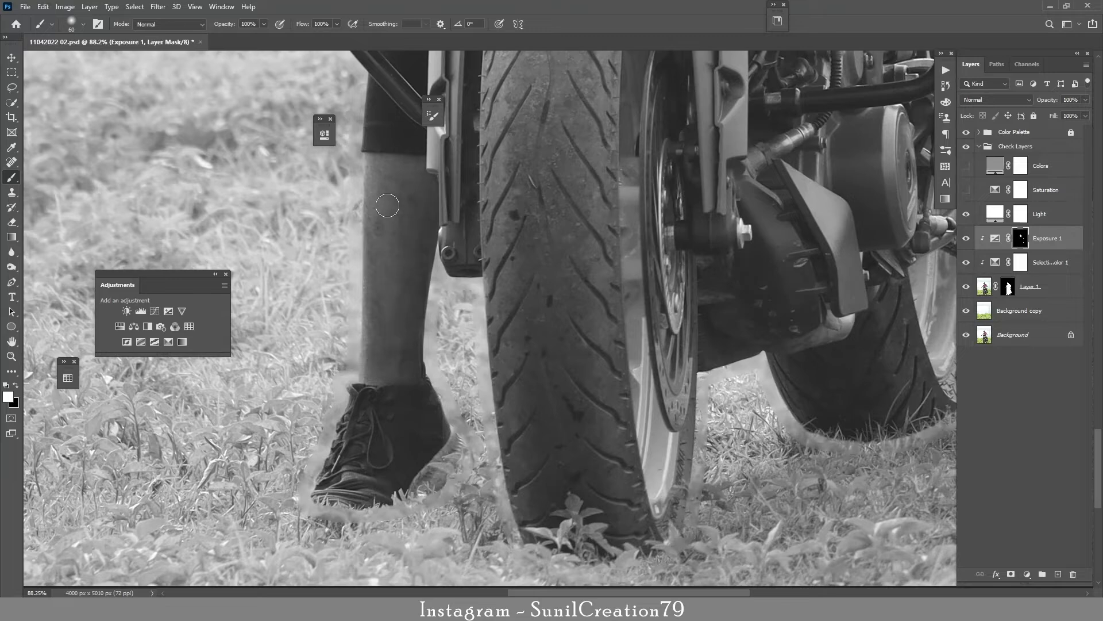
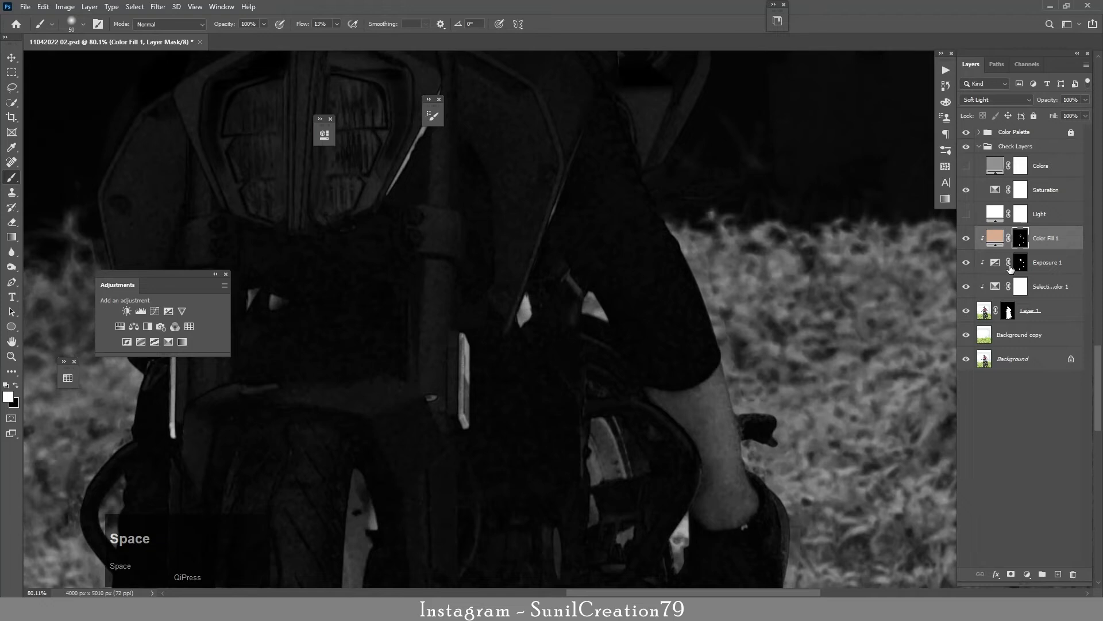
Step: Clone-stamp grass over the shoe and front tyre base on the Background copy, checking with the Saturation layer
click(1006, 337)
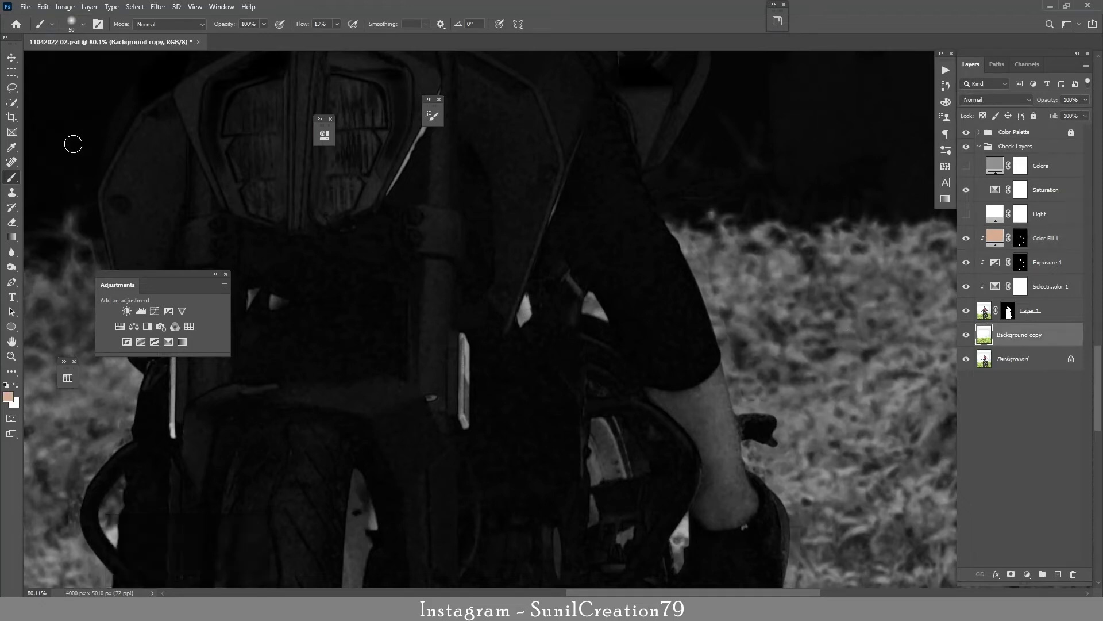
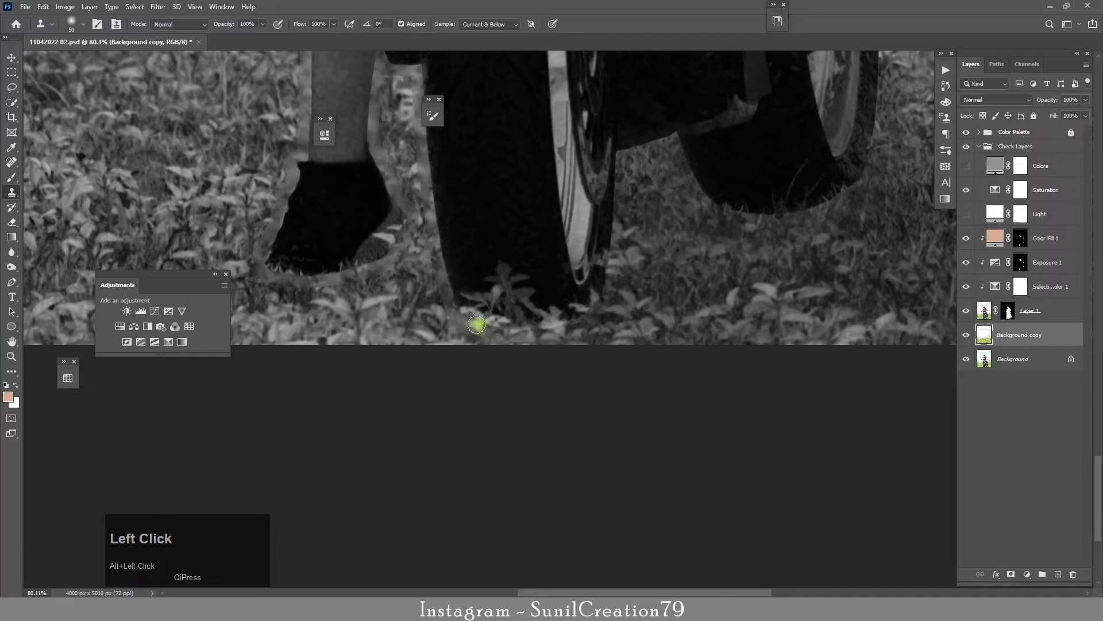
click(969, 197)
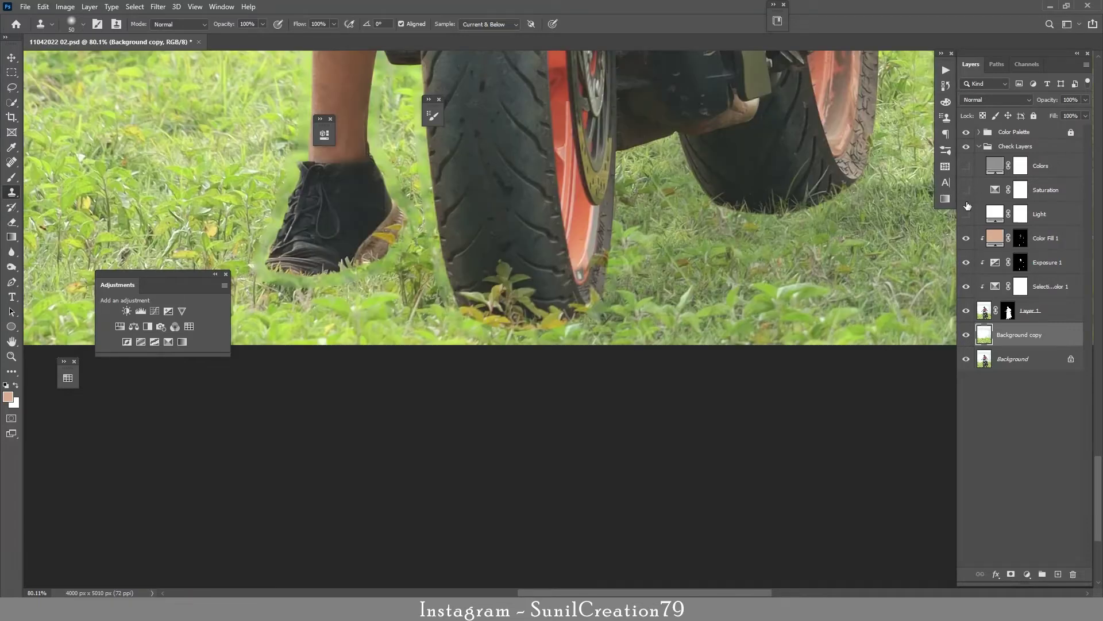
click(969, 197)
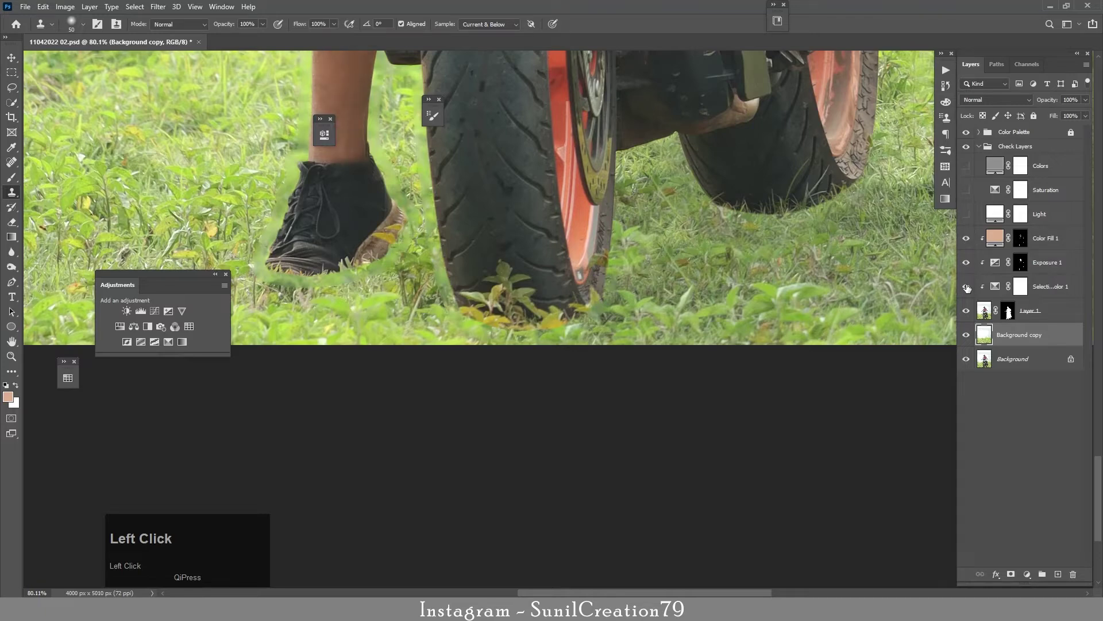
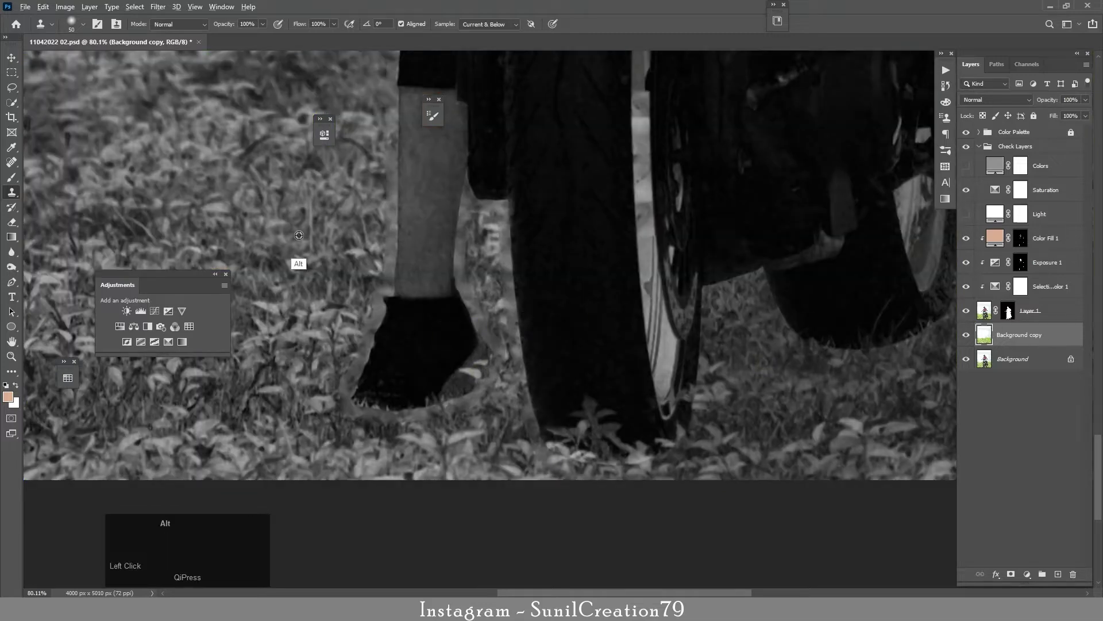
key(])
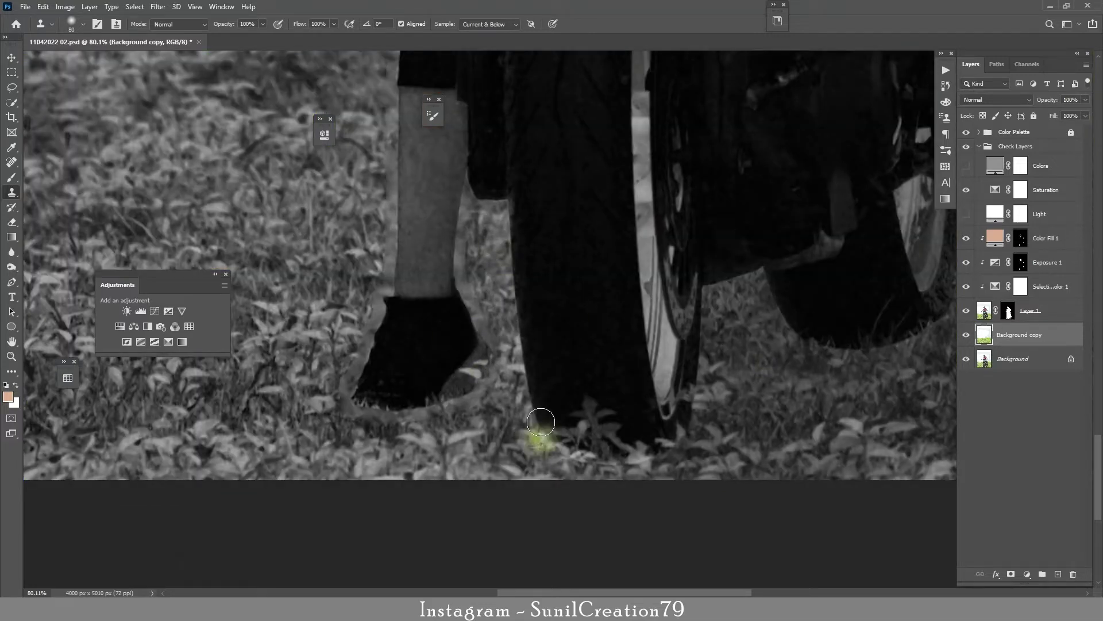
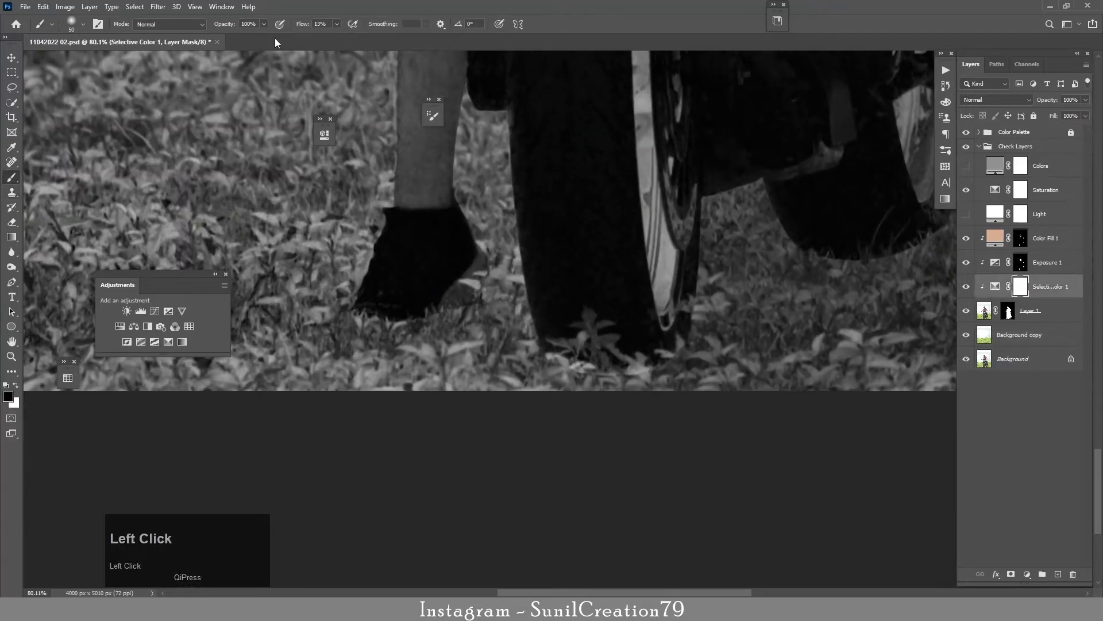
Step: Paint black at full flow on the Selective Color mask near the front tyre
key(])
key(])
key(])
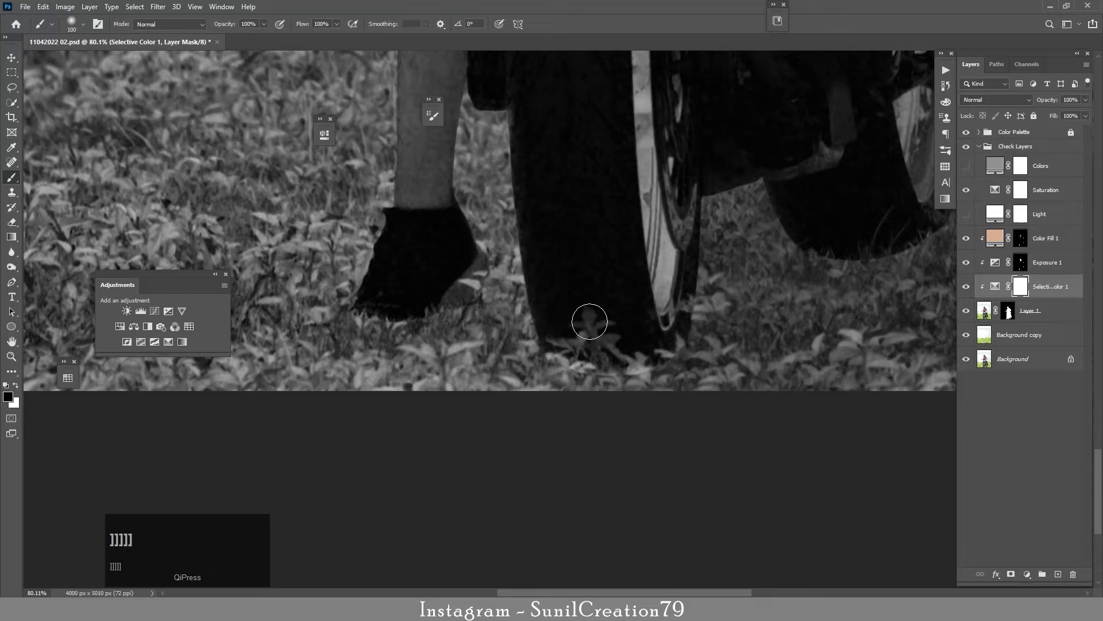
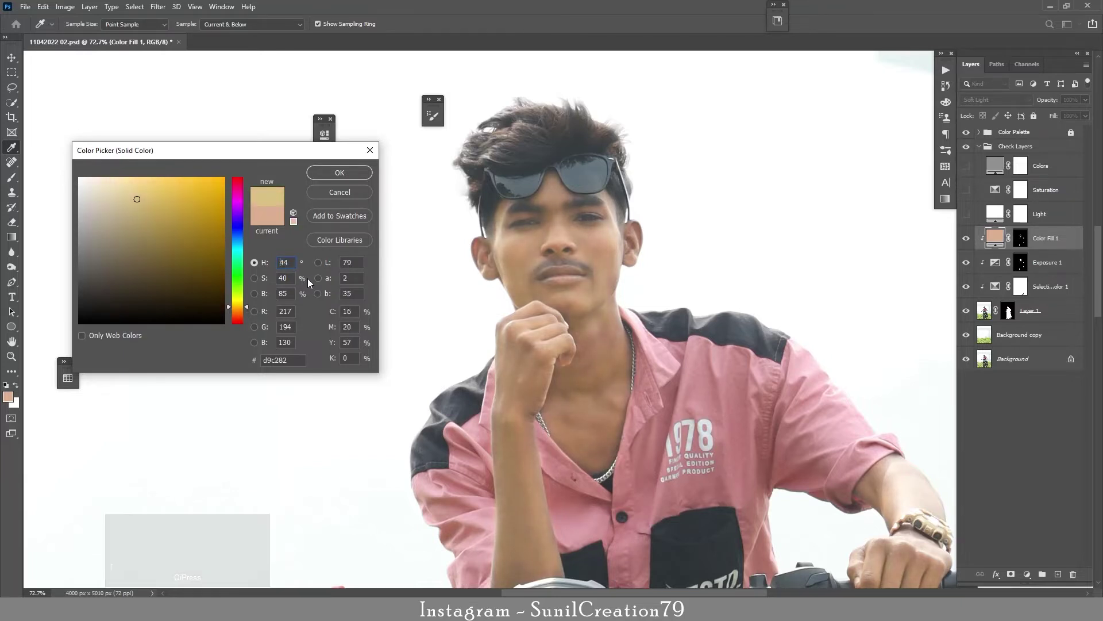
Step: Scroll the Color Picker values while setting the skin-tone fill to #d9a682
scroll(down, 3)
scroll(up, 3)
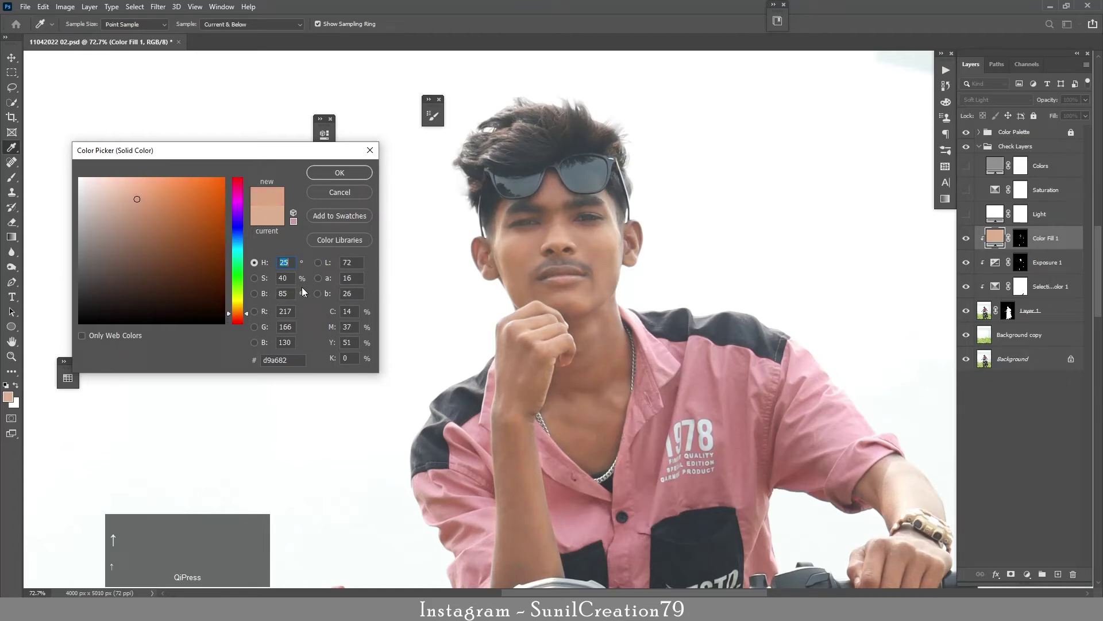
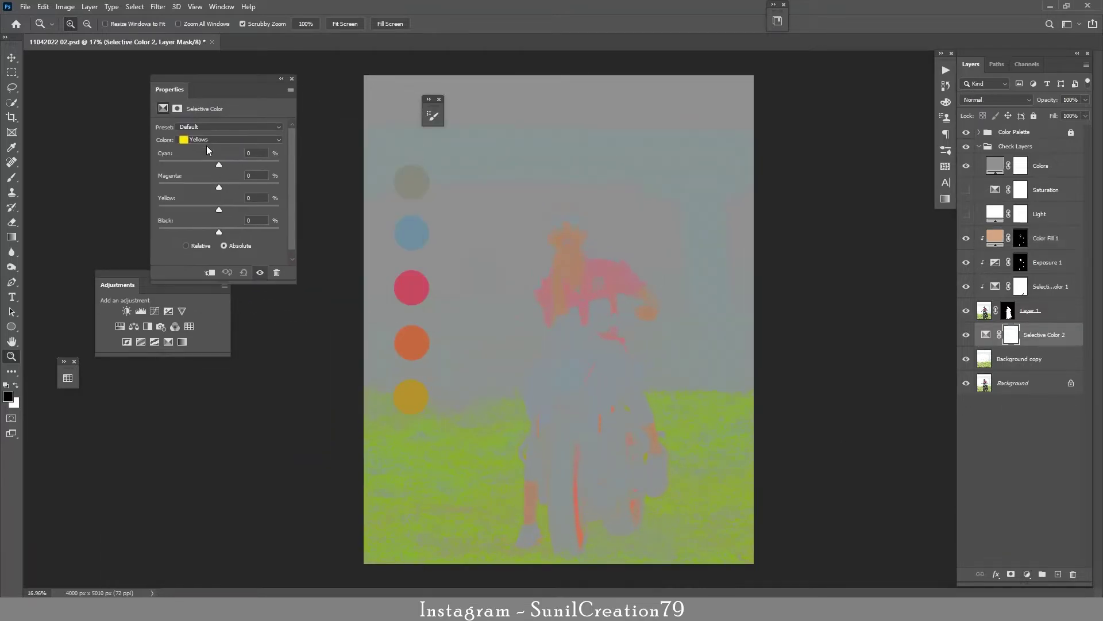
Step: In Selective Color 2, shift Greens to Cyan -58, Magenta +53, Yellow +46
click(208, 141)
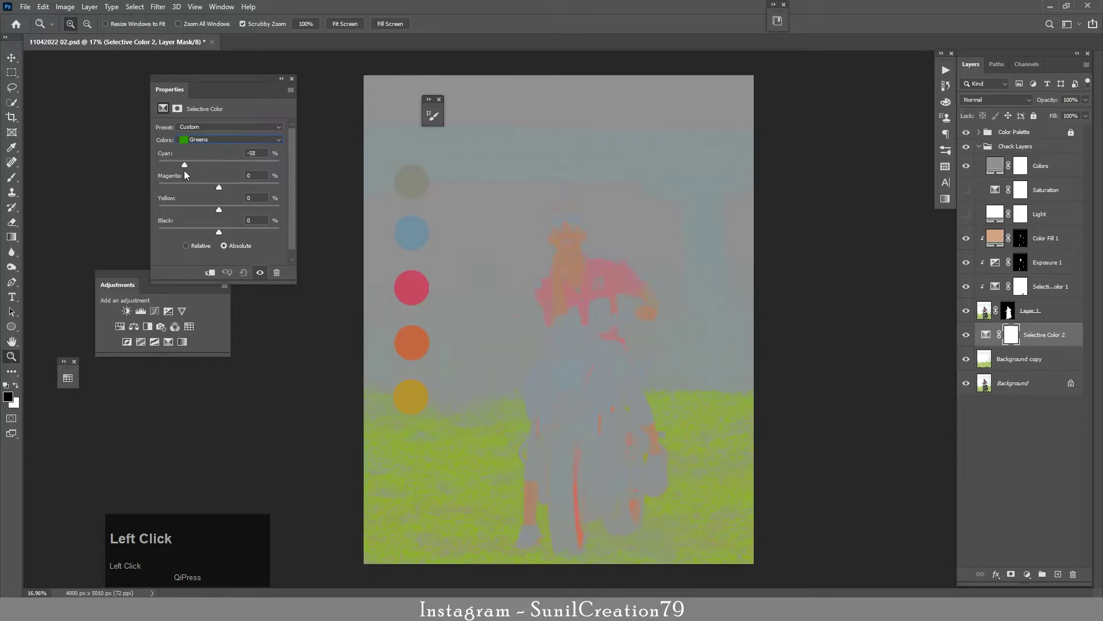
click(191, 190)
click(209, 212)
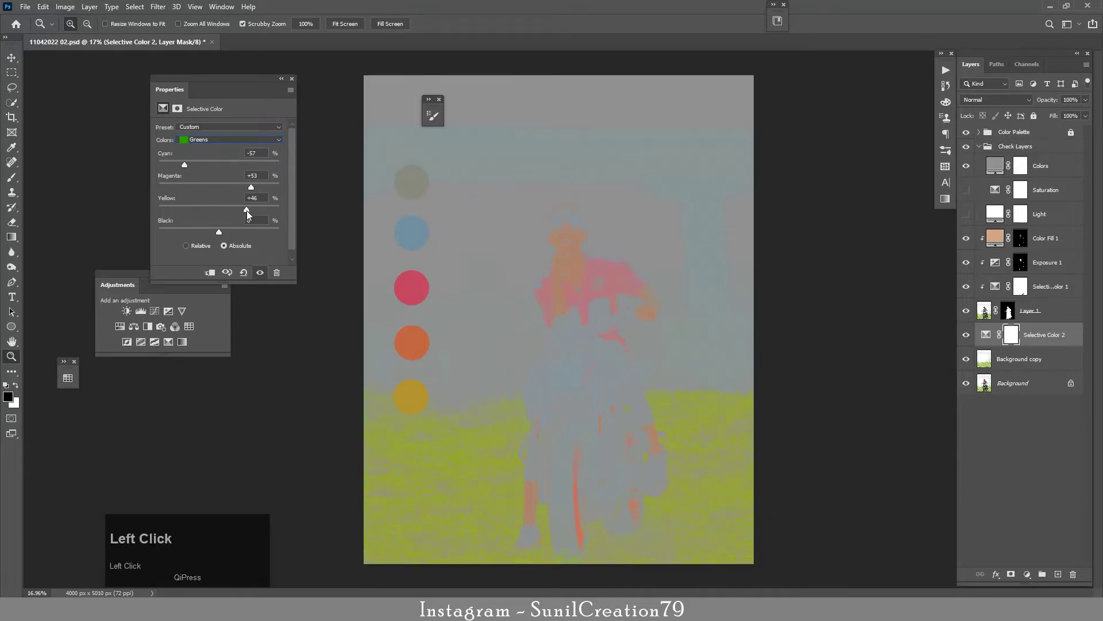
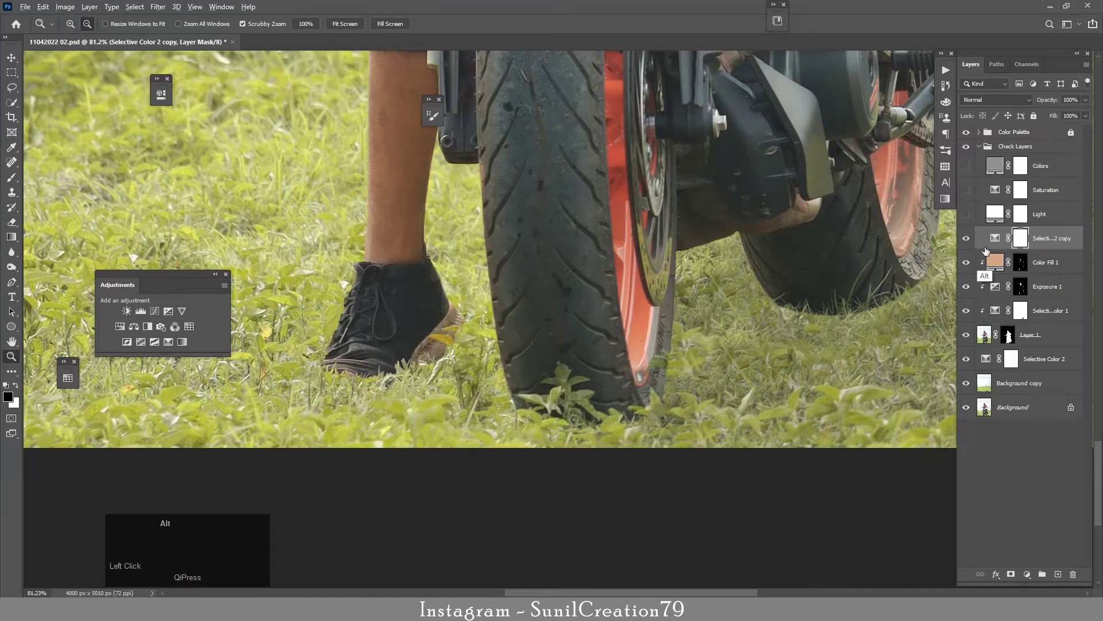
Step: Give the copied Selective Color layer Black +41 and turn on the colour-check overlay
click(1047, 262)
click(1044, 245)
click(998, 243)
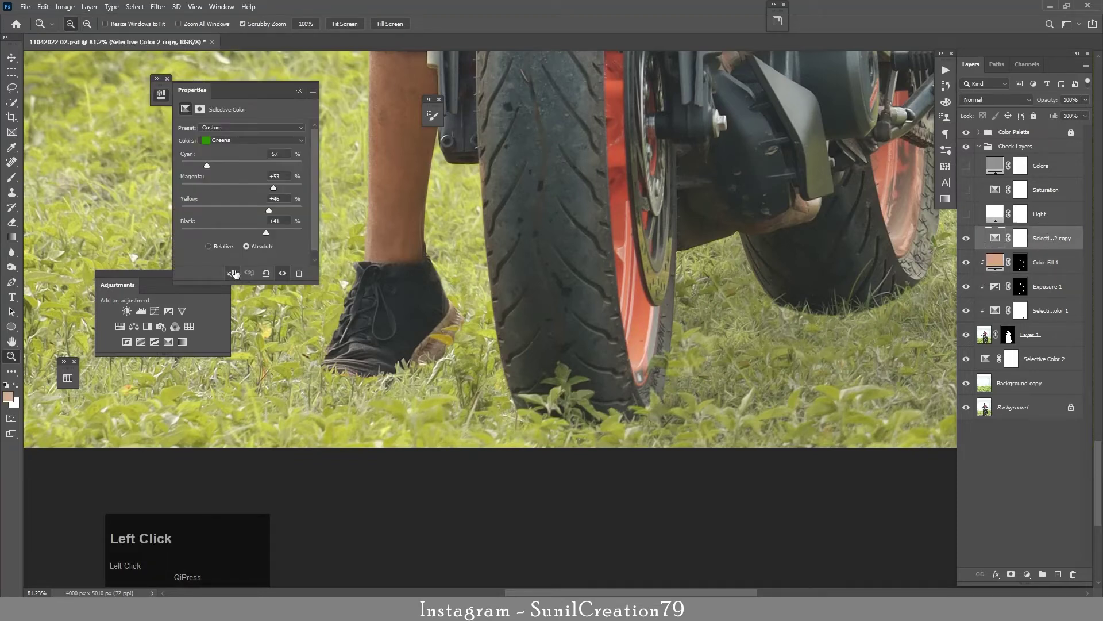
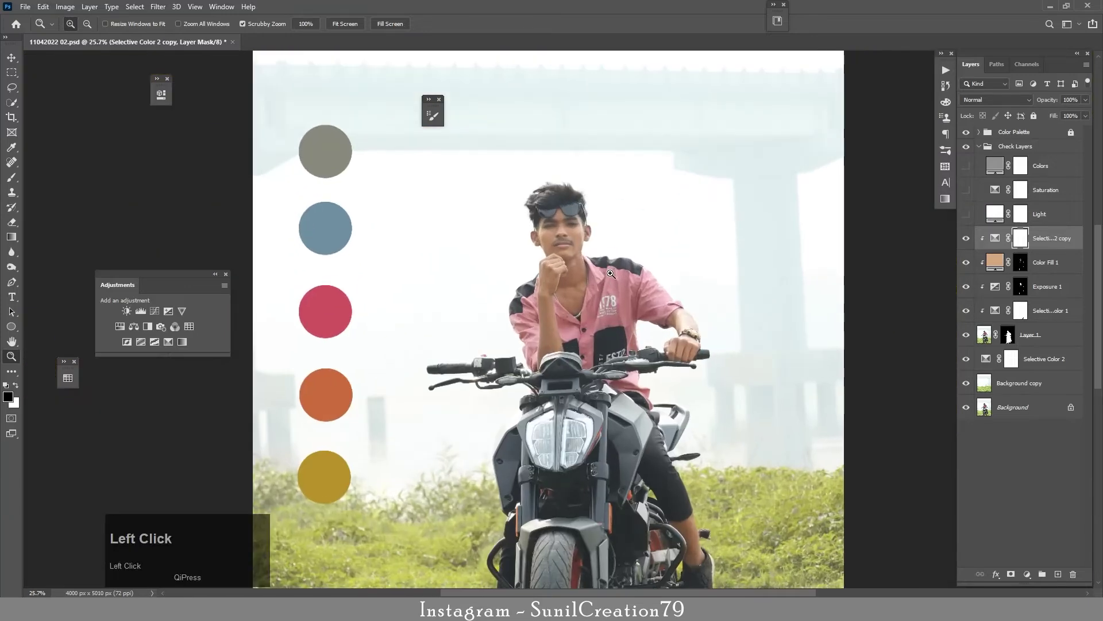
click(970, 245)
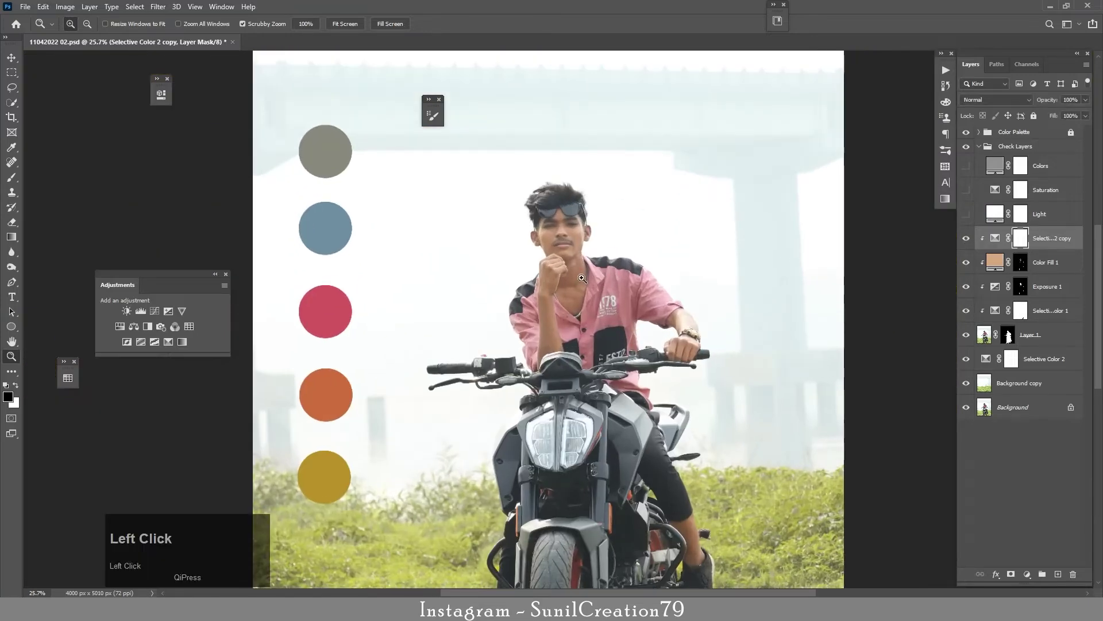
click(967, 173)
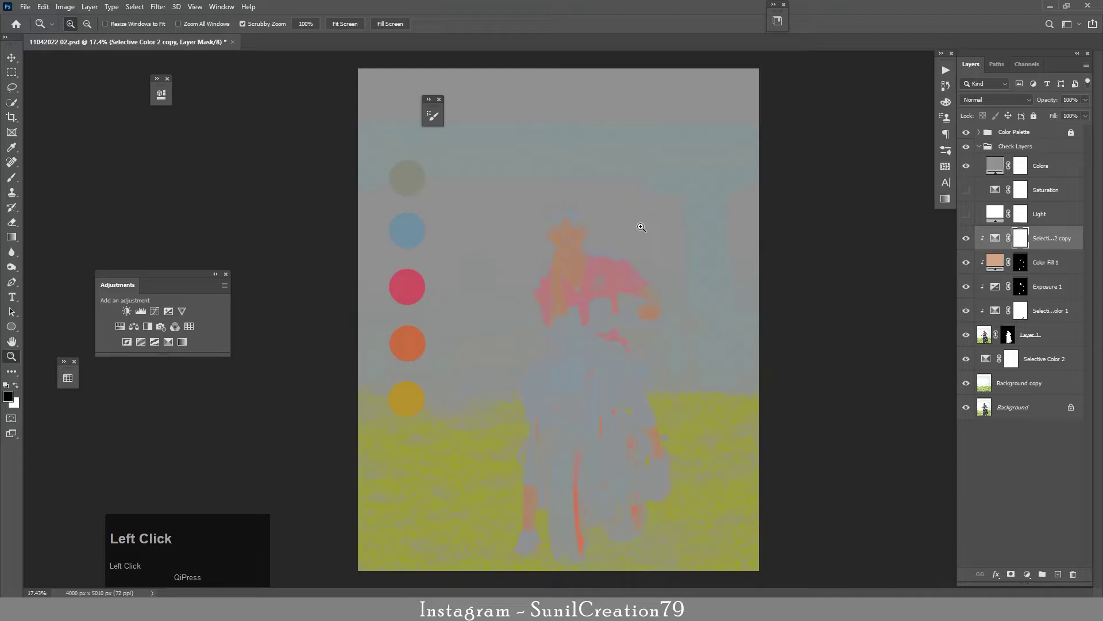
Step: Add Selective Color 3 removing yellow from the Magentas, then hide the colour check
click(984, 153)
click(1030, 576)
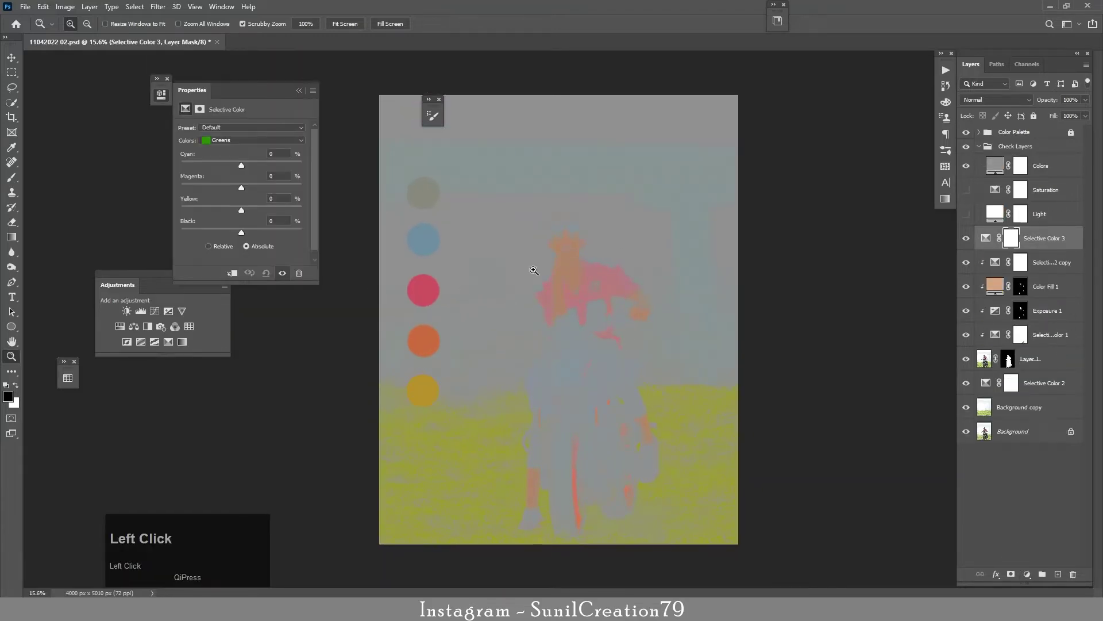
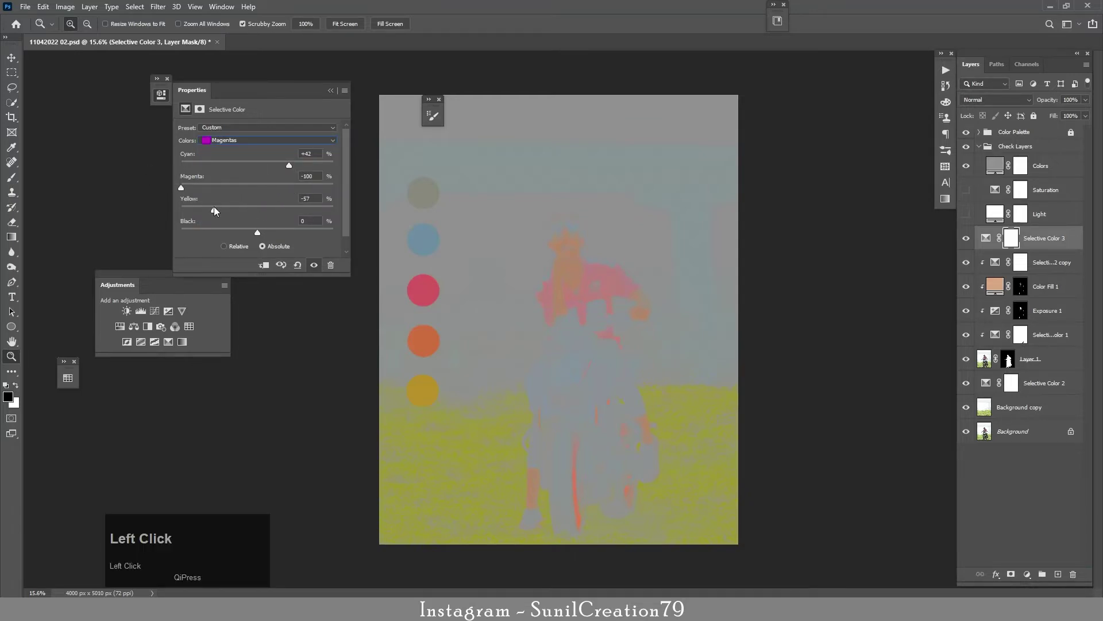
click(250, 234)
click(330, 94)
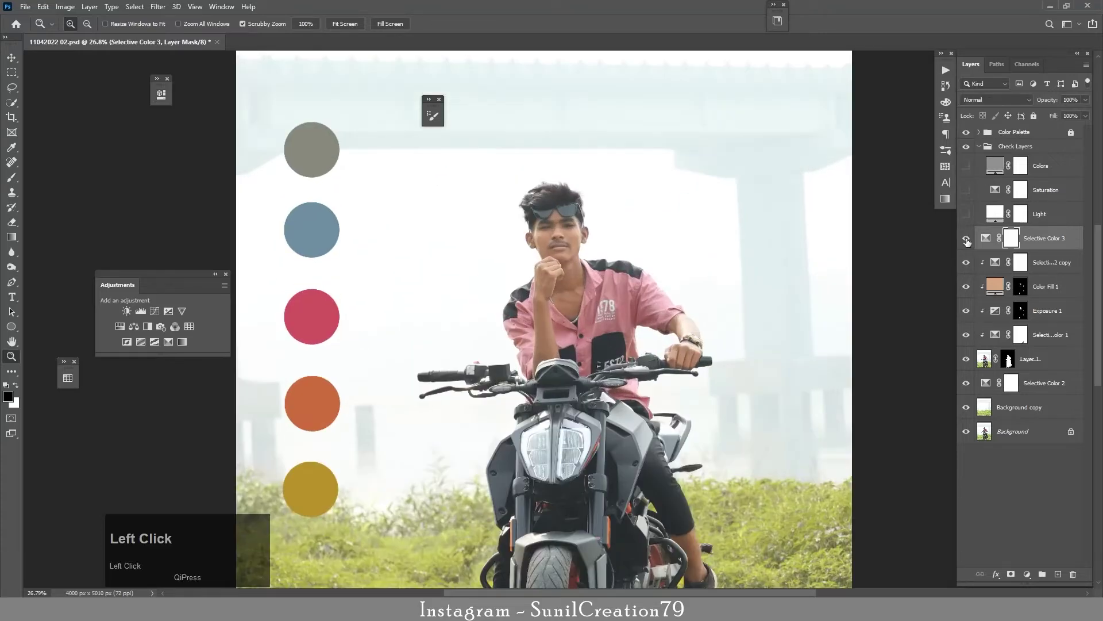
Step: Set Cyans to Cyan +57, Magenta -100, Yellow -100, Black +70 for a teal sky
click(972, 196)
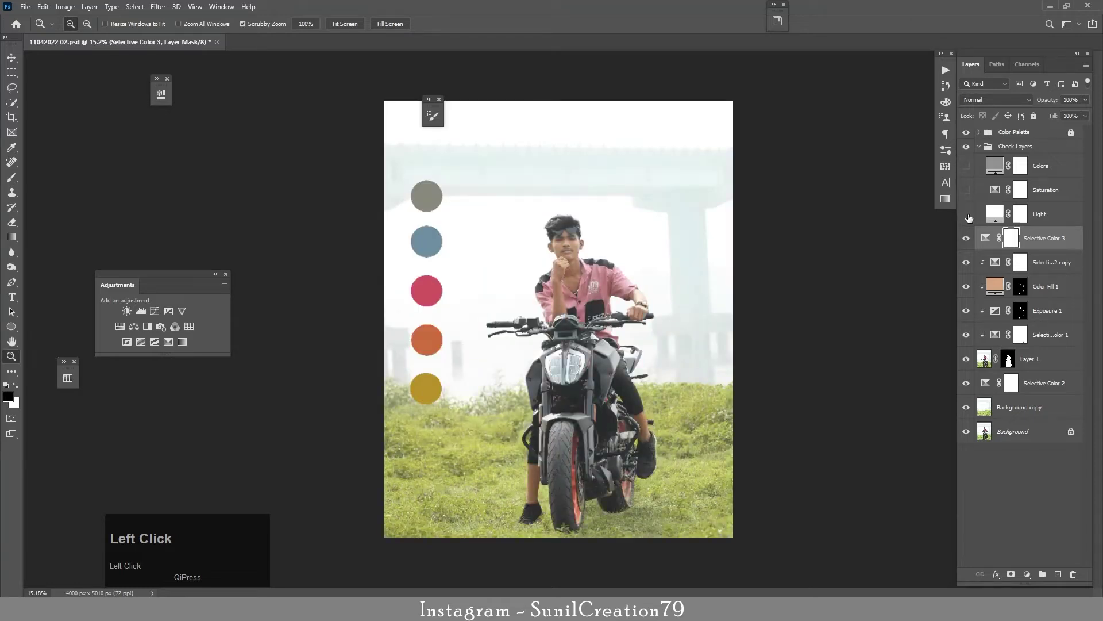
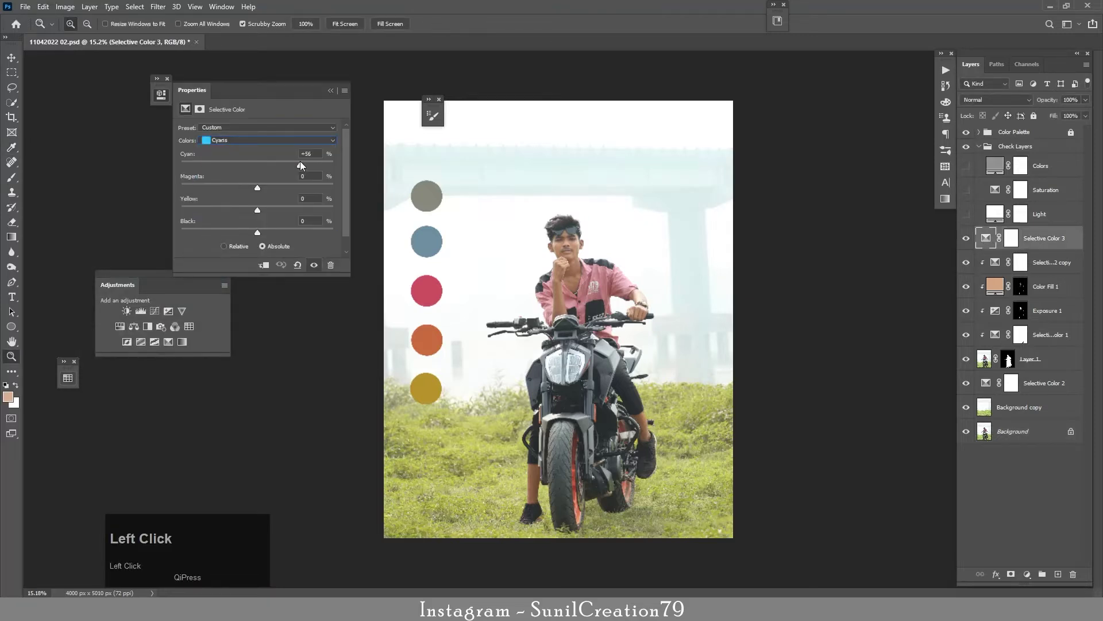
click(237, 189)
click(245, 215)
click(214, 235)
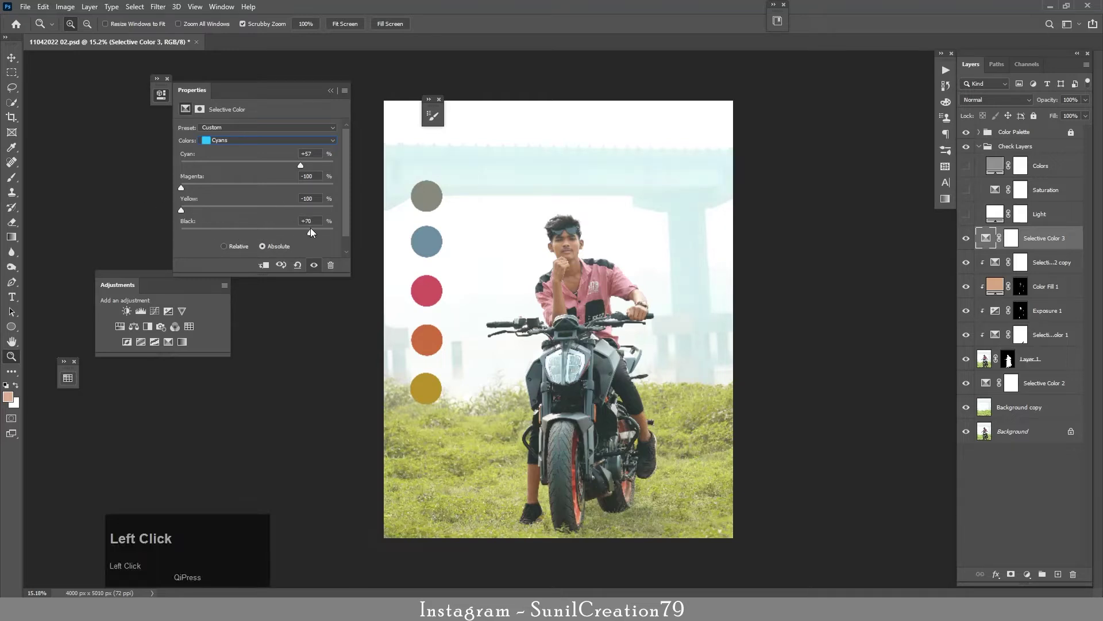
Step: Rebalance Magentas to Cyan +13, Yellow +33, Black -65 for the pink shirt and toggle the Light check
click(229, 142)
click(267, 169)
click(201, 212)
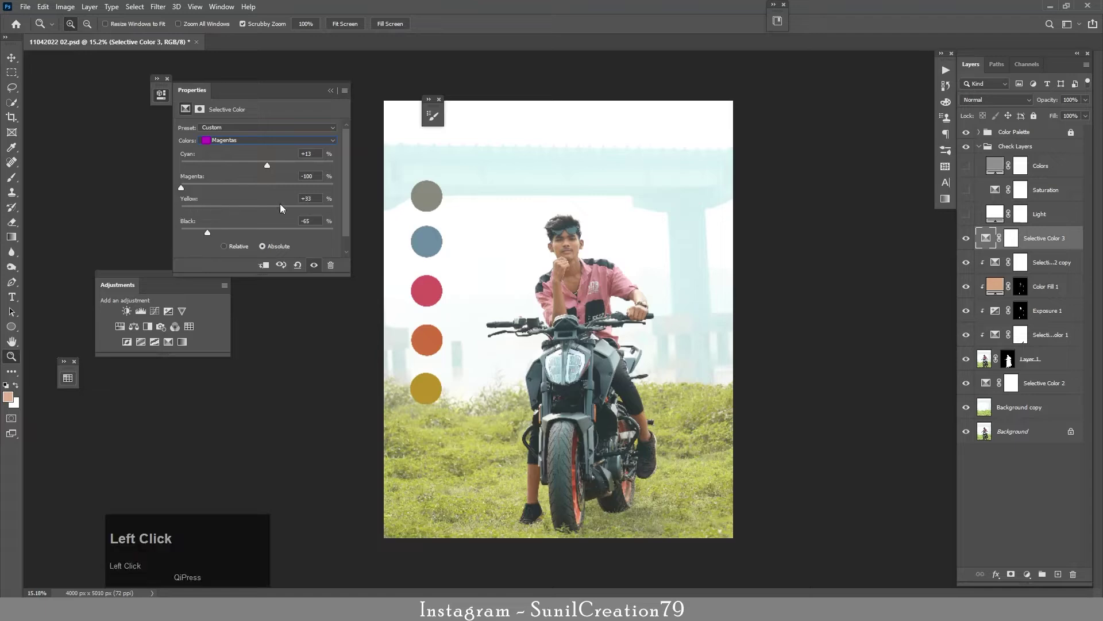
click(279, 199)
click(339, 95)
click(968, 173)
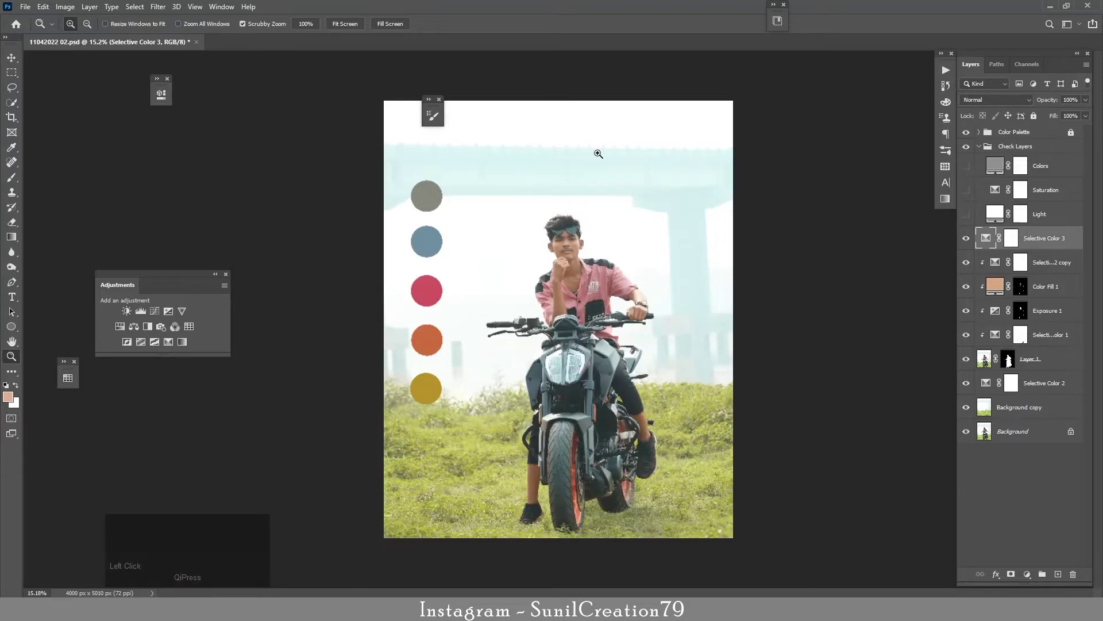
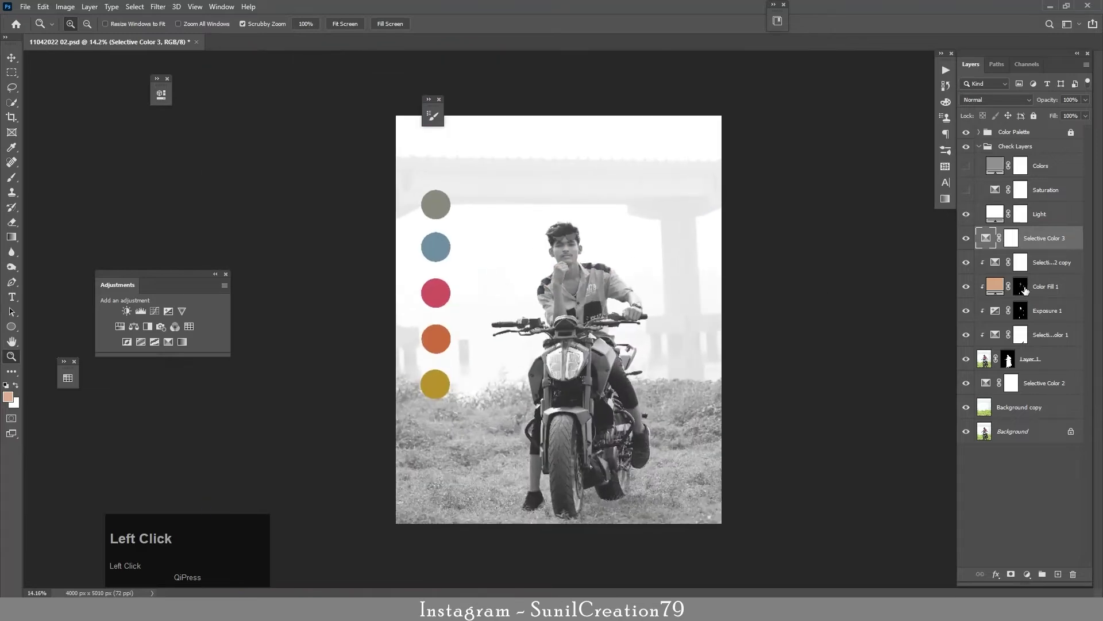
Step: Add an Exposure adjustment above Selective Color 2 set to about -0.38
click(1015, 409)
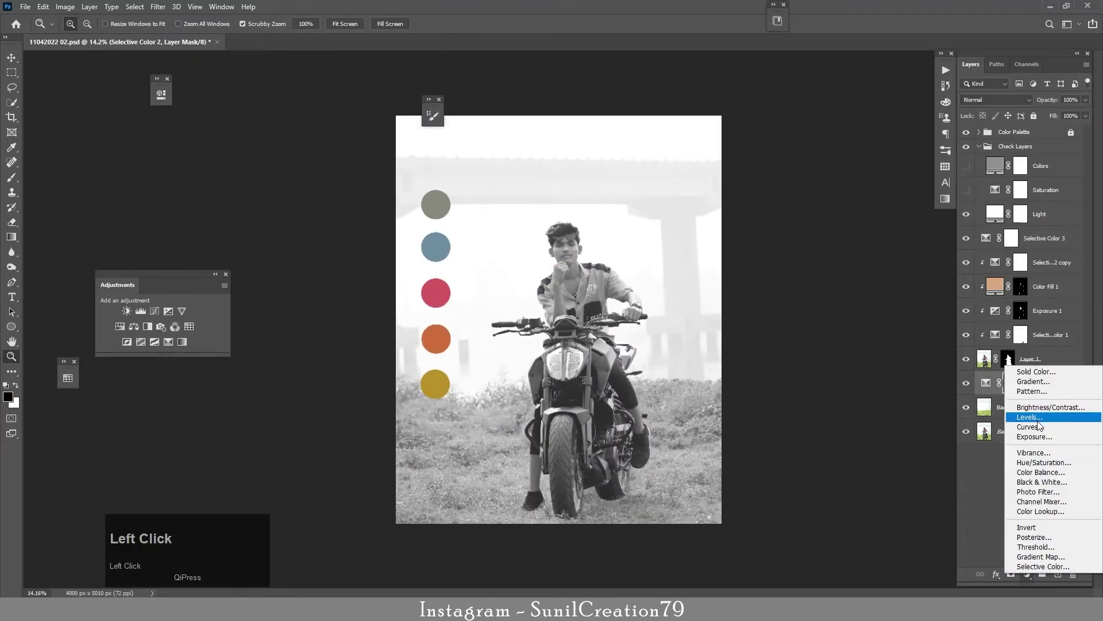
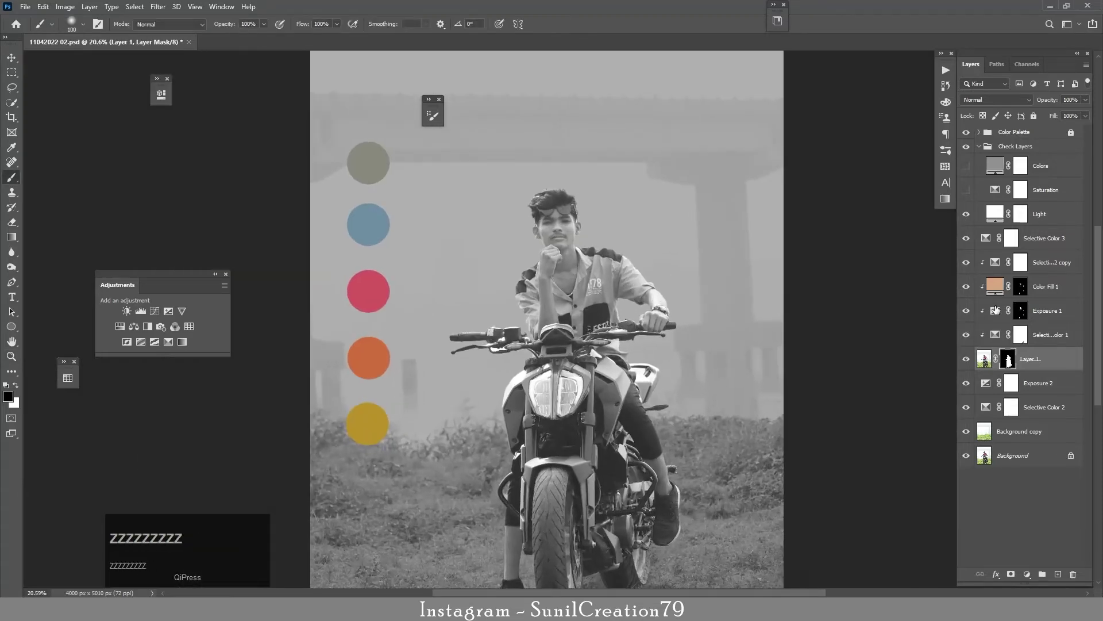
click(971, 220)
click(1048, 394)
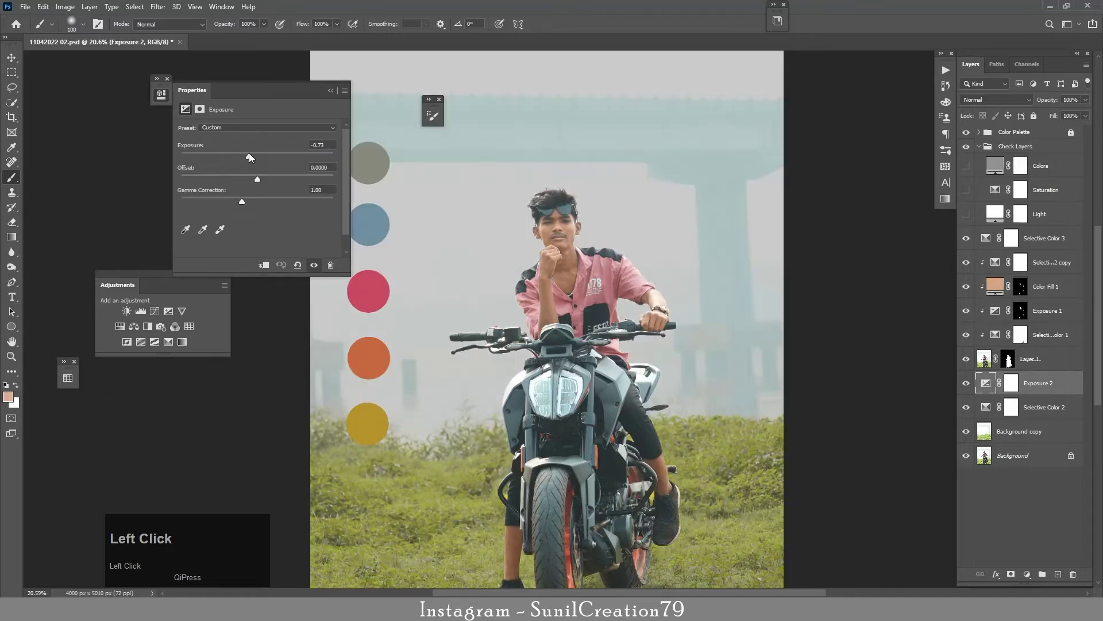
click(337, 92)
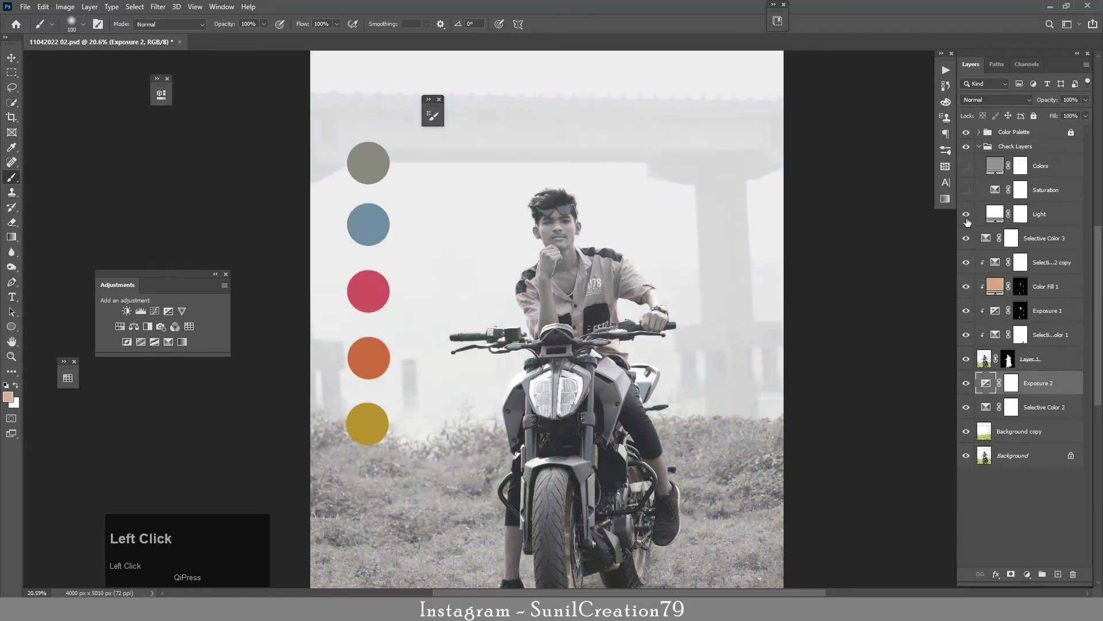
double_click(989, 390)
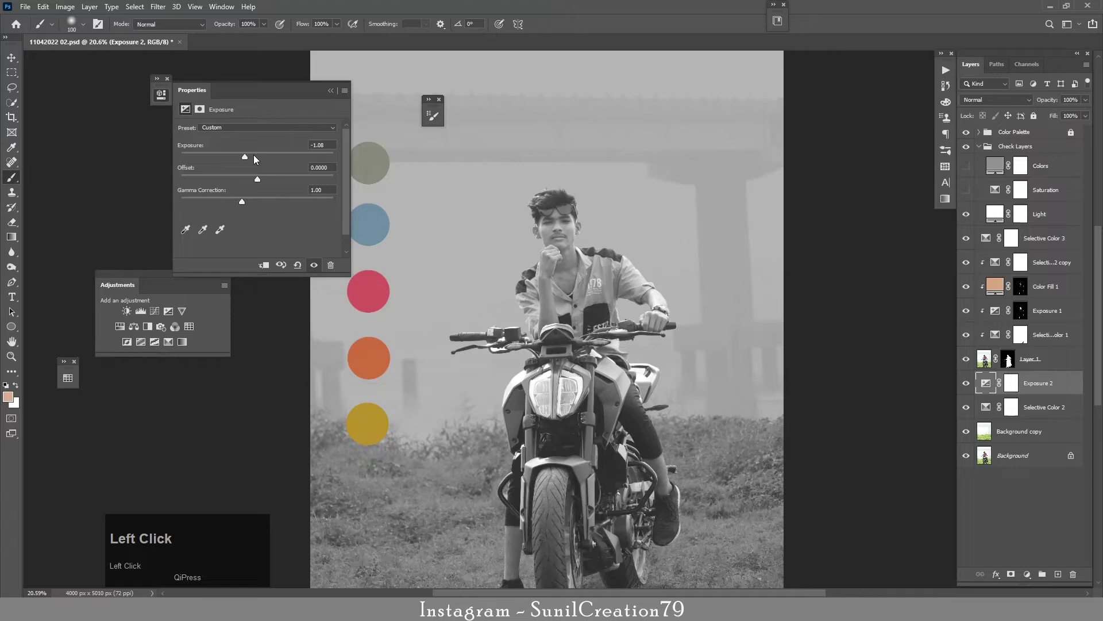
click(334, 95)
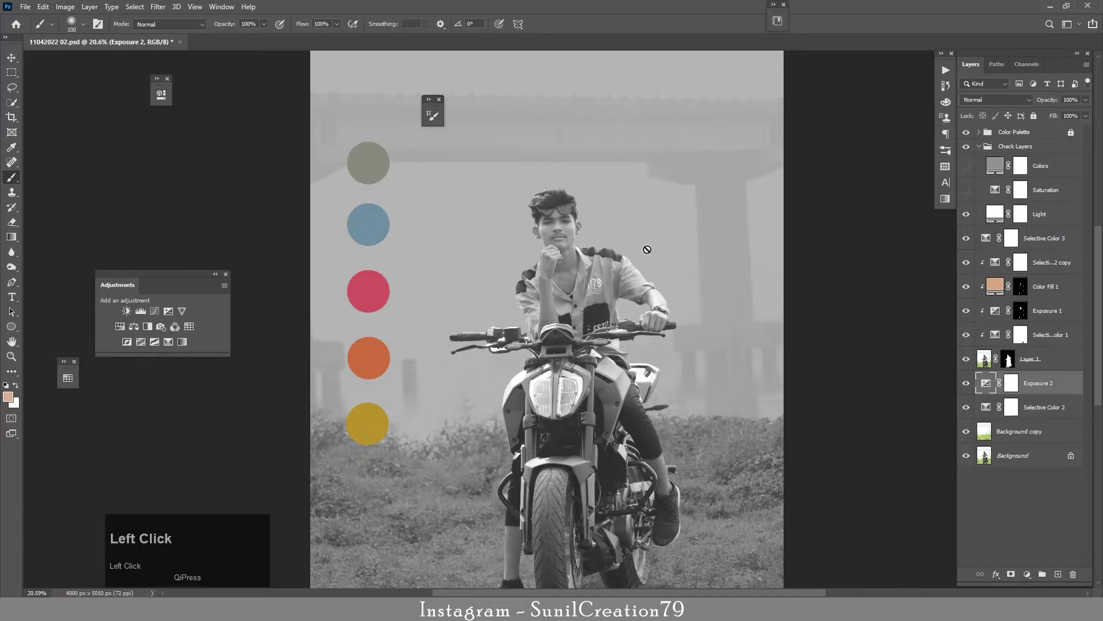
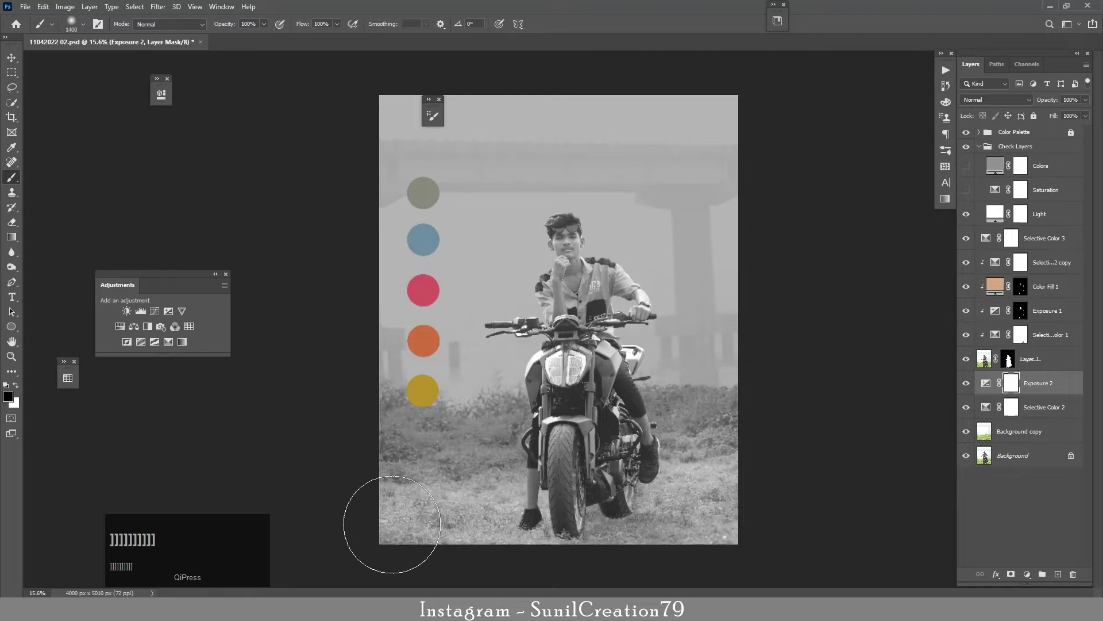
Step: Mask the exposure off the upper image with a black brush, fine-tune the value, and check in the Light layer
key(x)
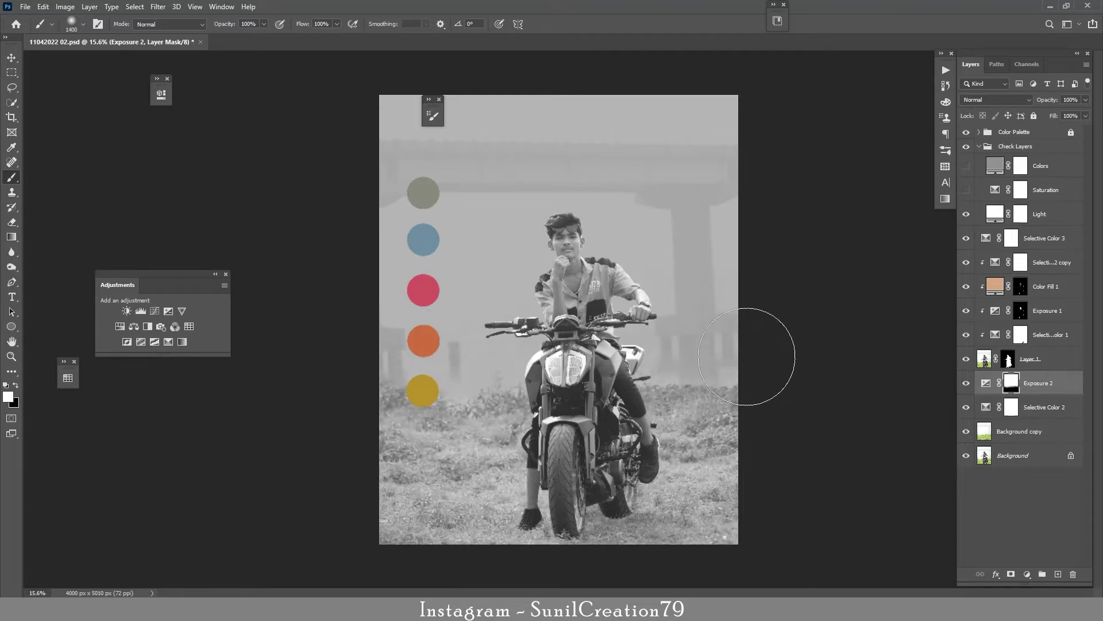
text(X[[[[[[)
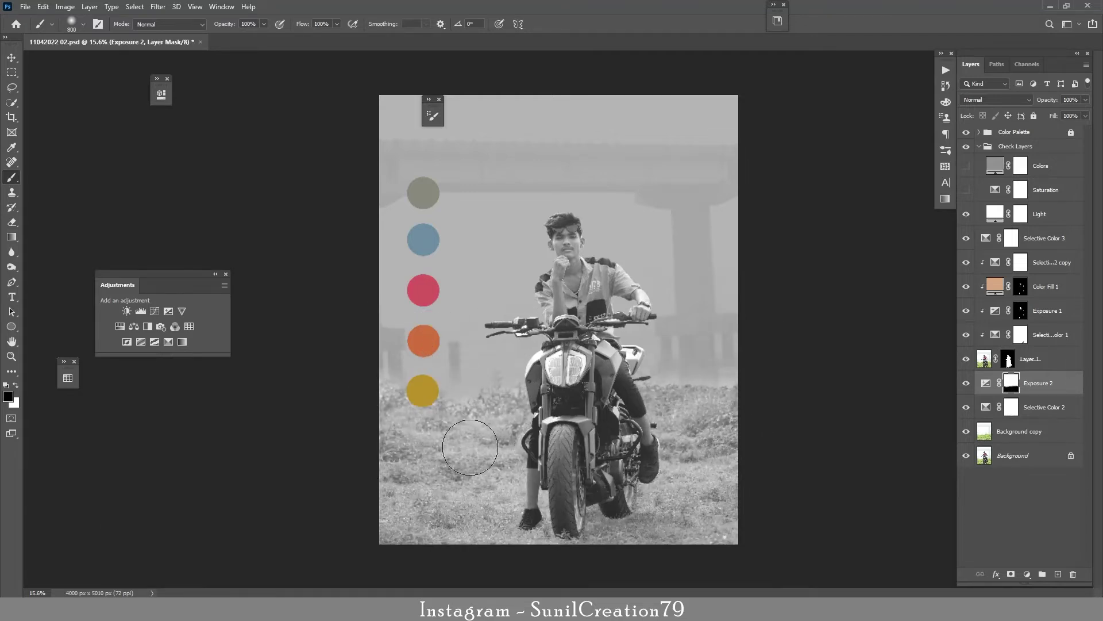
key(x)
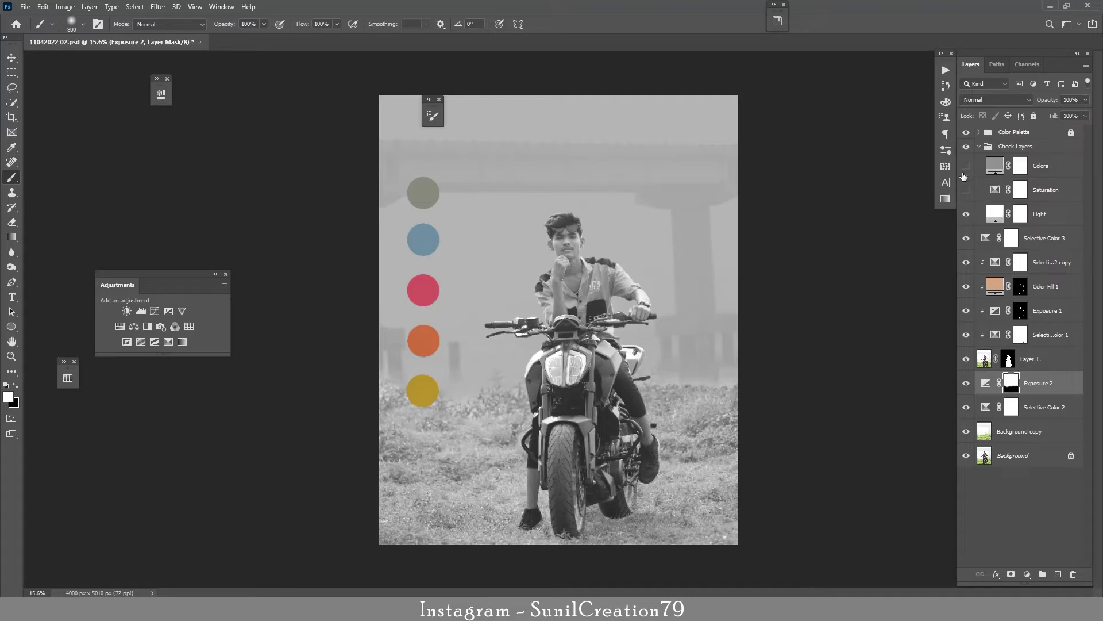
click(969, 222)
click(972, 389)
key(Up)
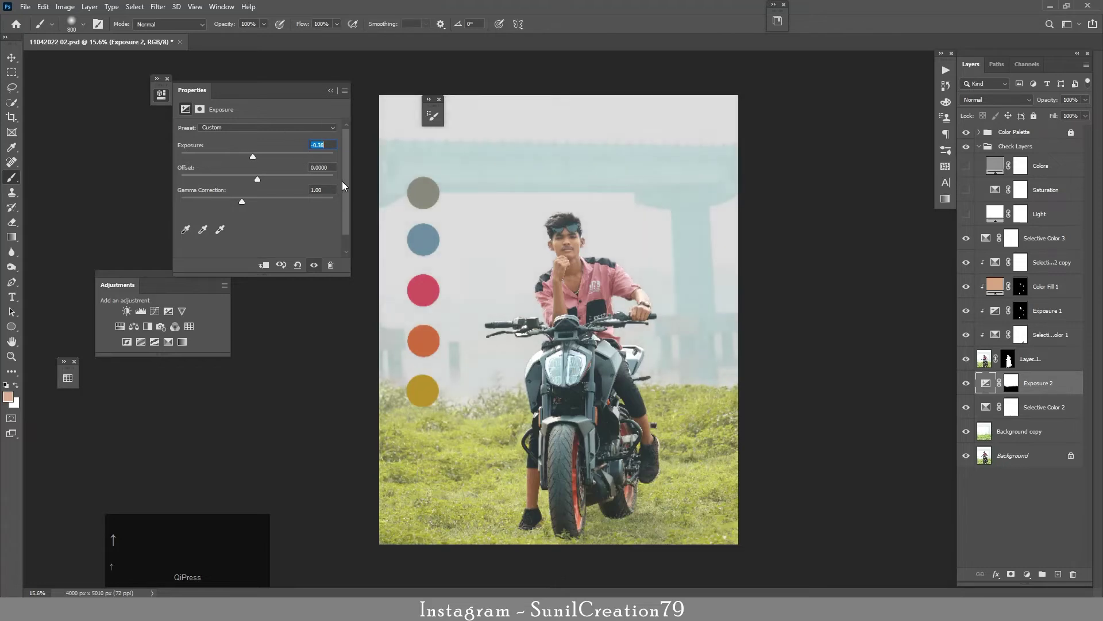
key(Up)
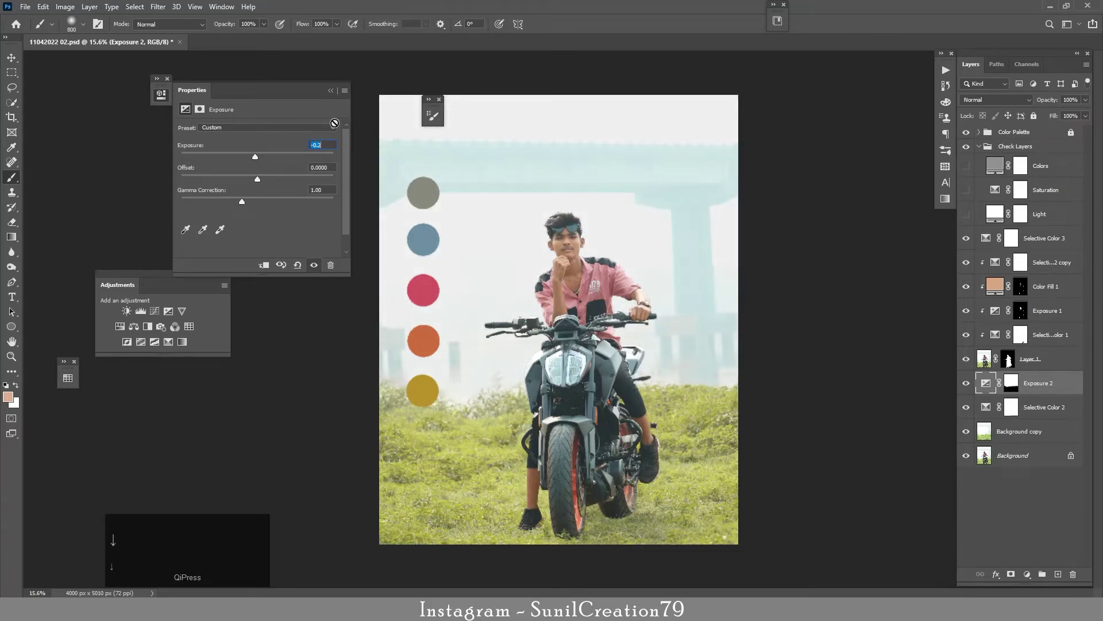
click(338, 102)
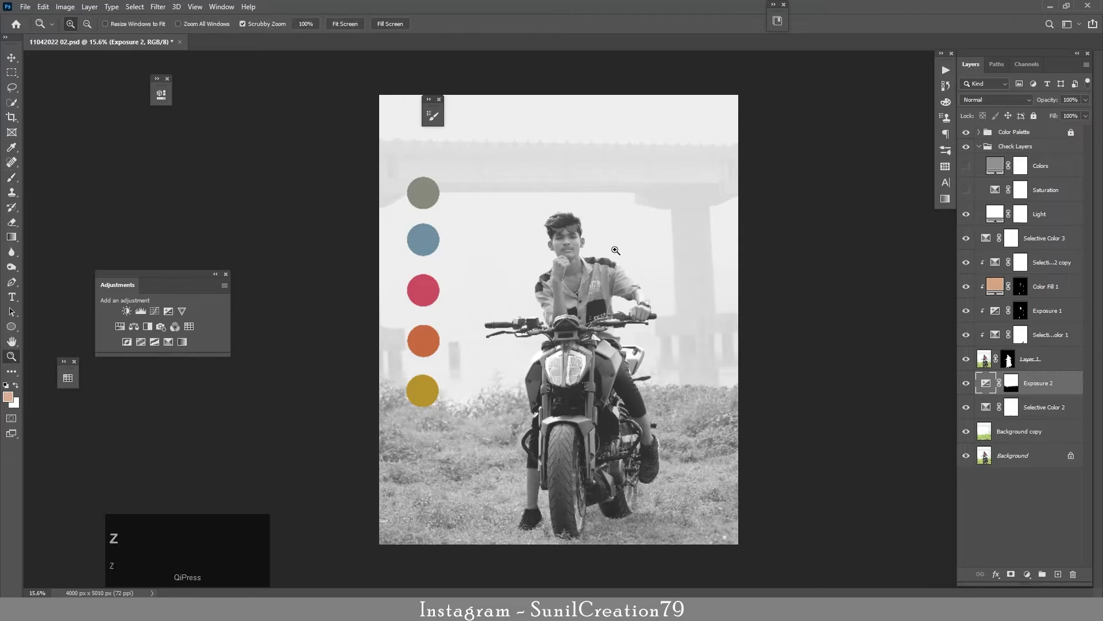
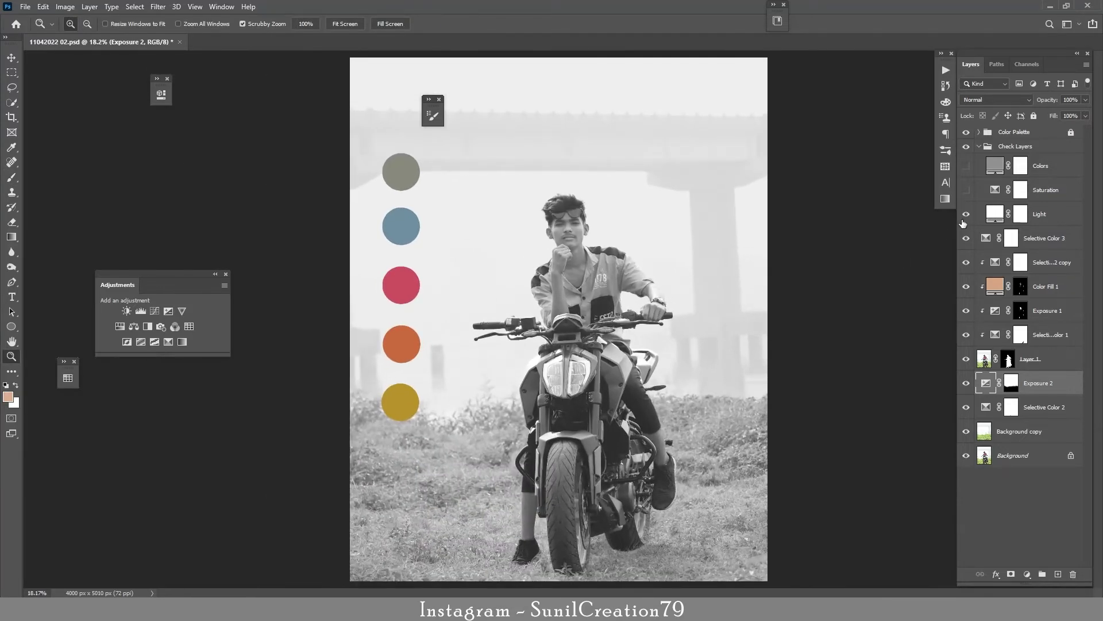
click(972, 220)
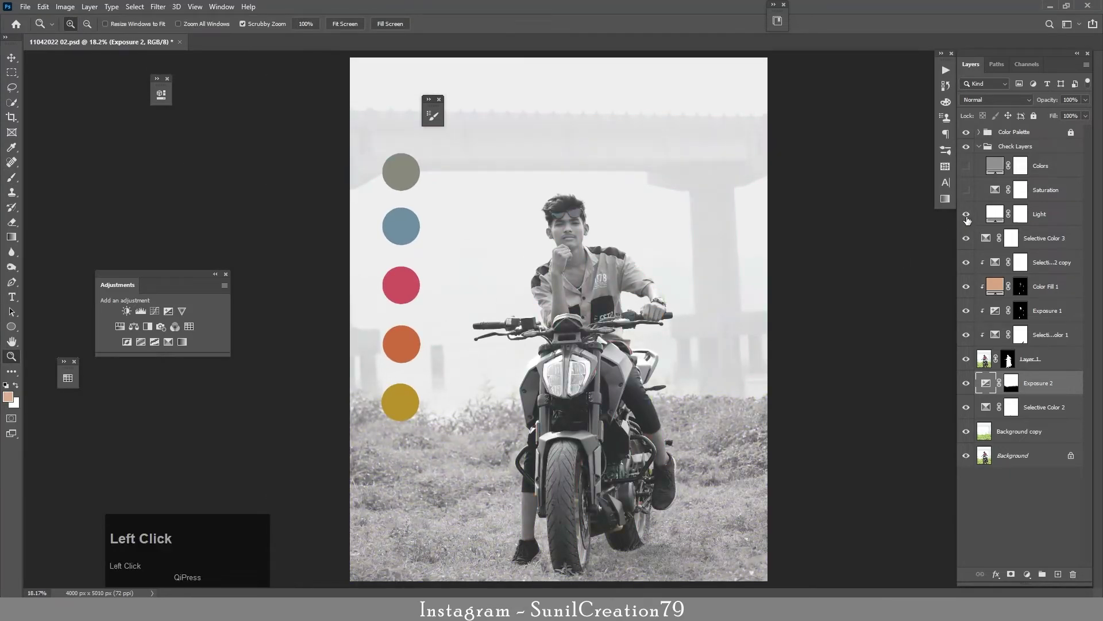
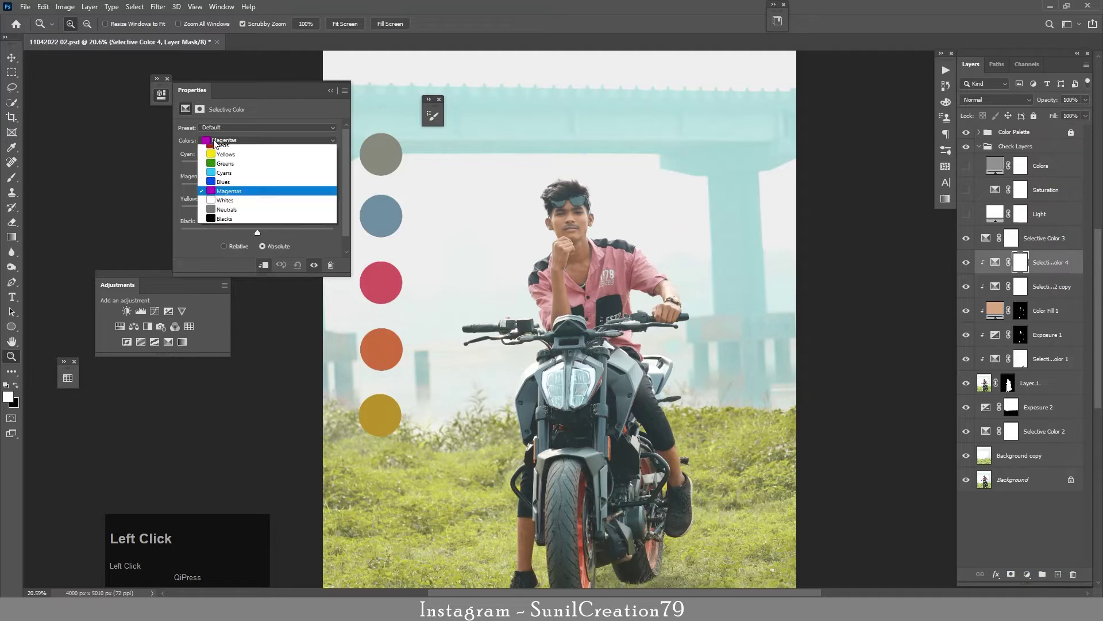
Step: Set Yellows Black to -24 in Selective Color 4 and place a duplicate beneath Layer 1
click(225, 147)
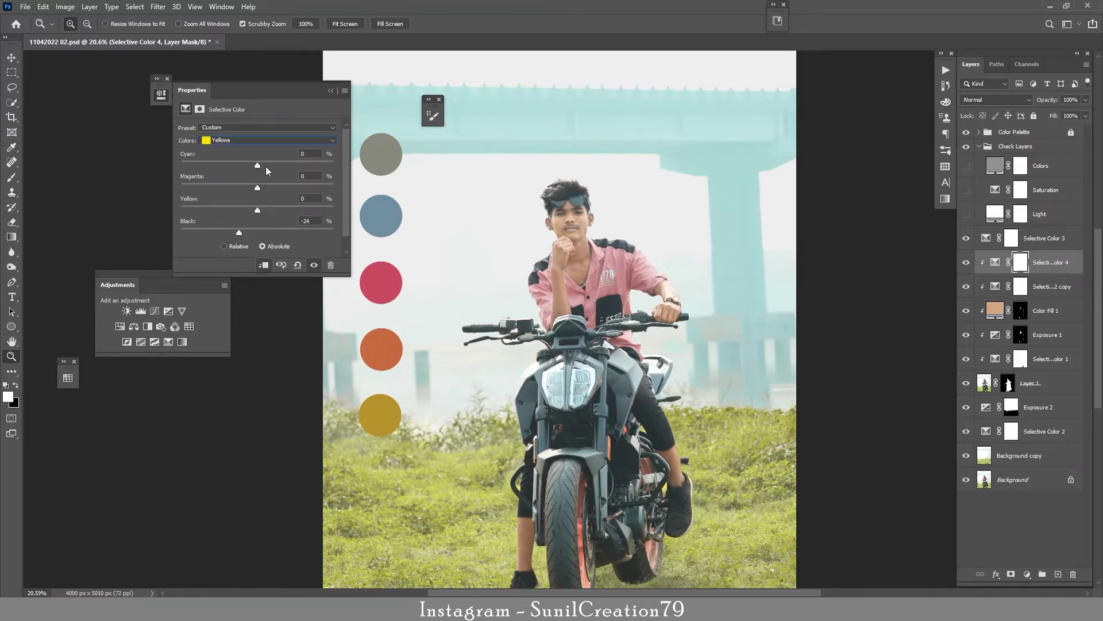
click(334, 92)
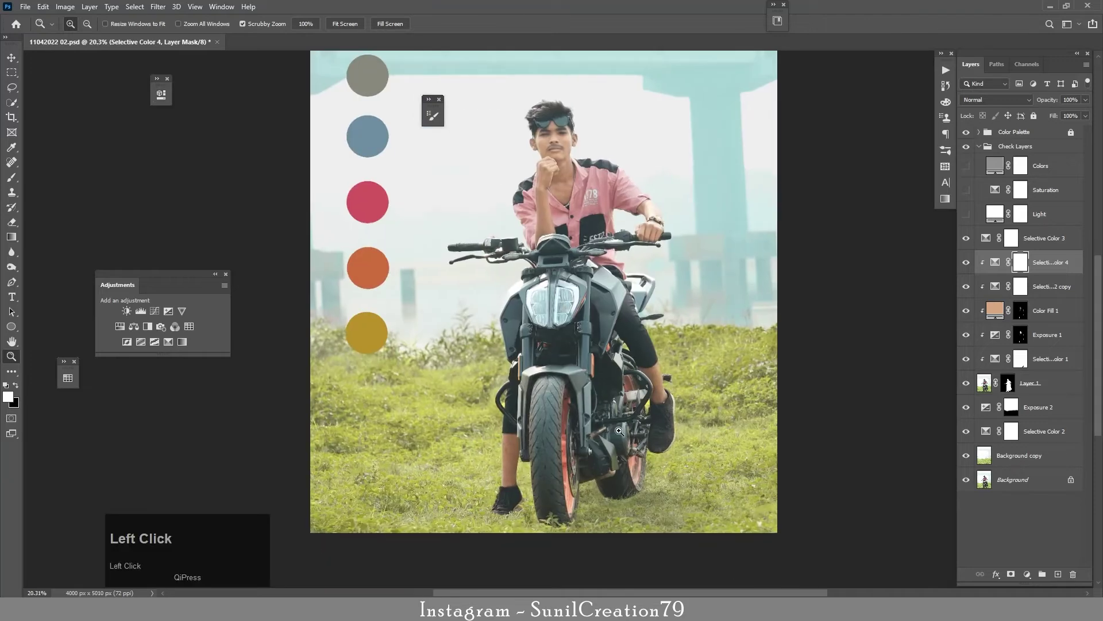
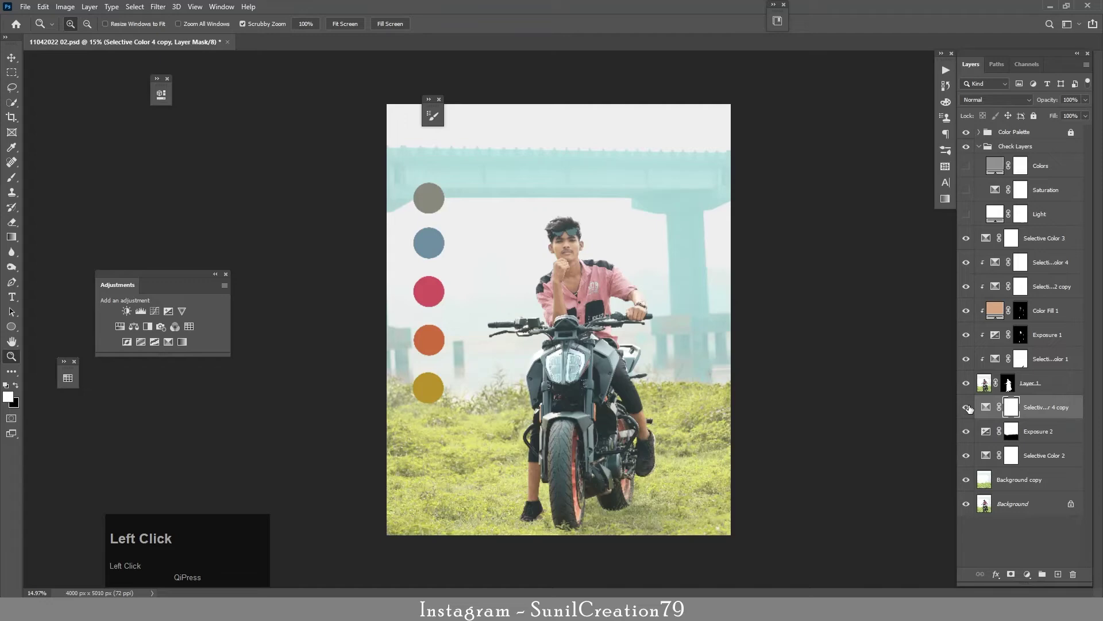
click(969, 437)
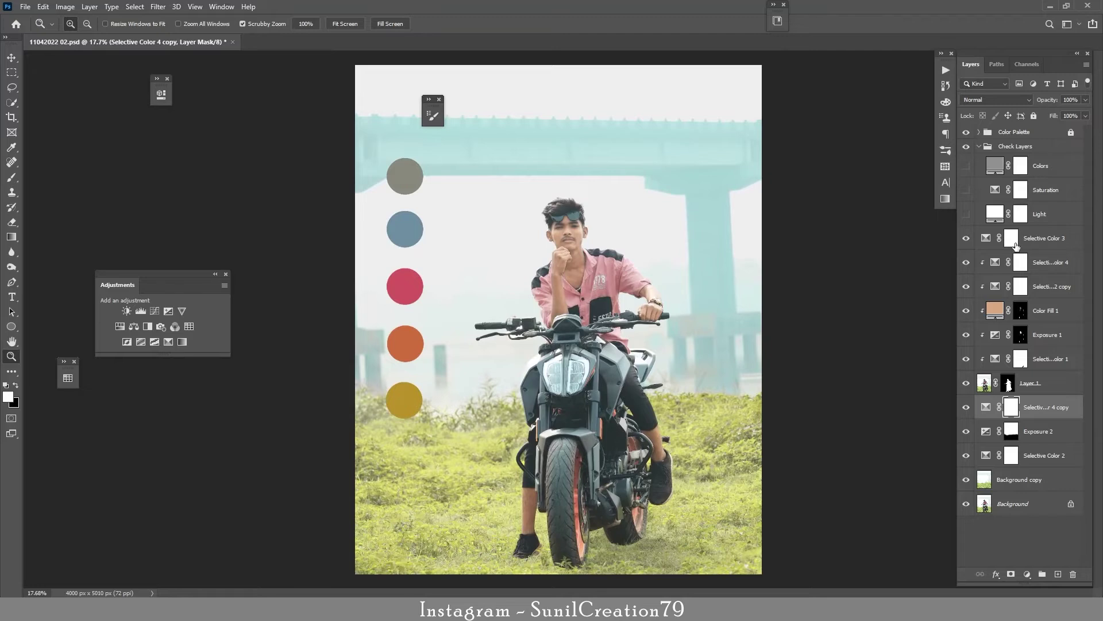
click(1039, 238)
Step: Add a Color Balance adjustment shifting Shadows Cyan/Red to -10
click(1033, 251)
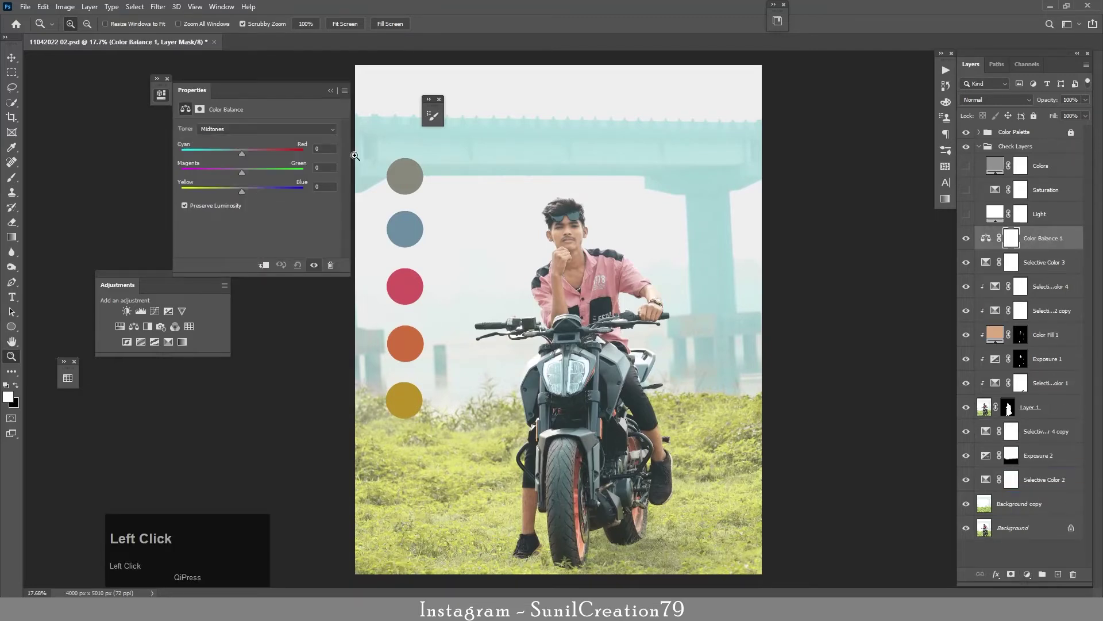
click(251, 131)
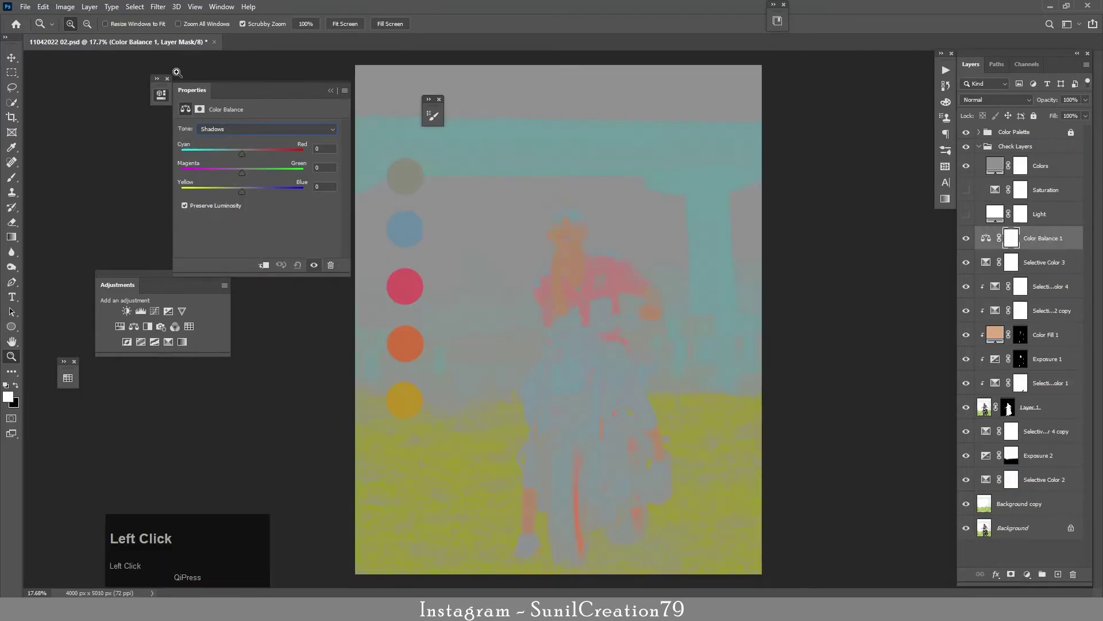
click(329, 158)
key(Down)
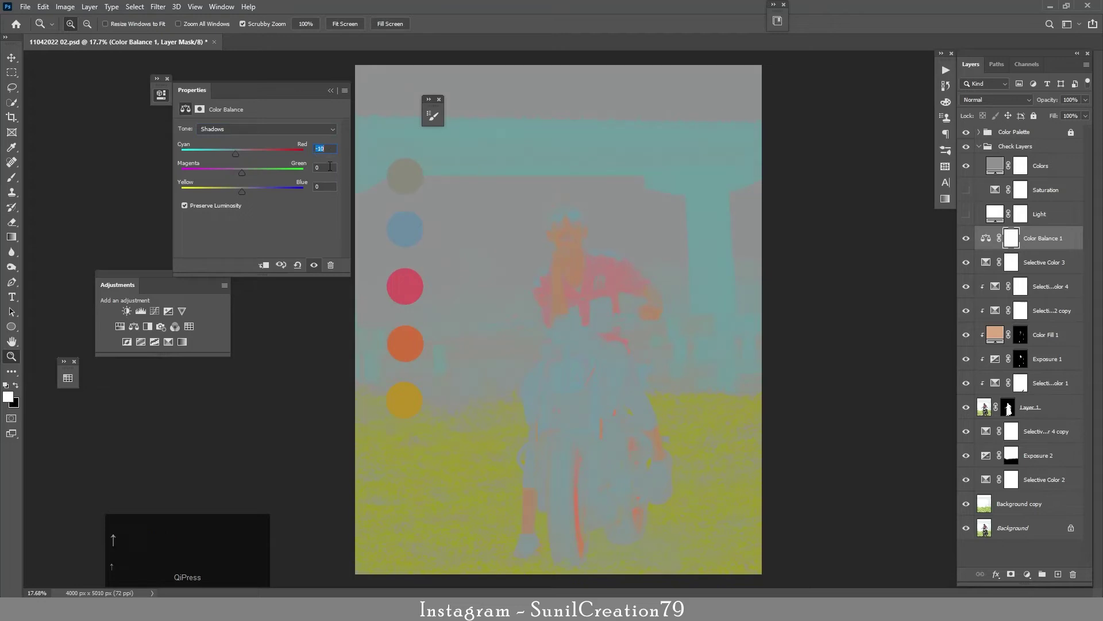
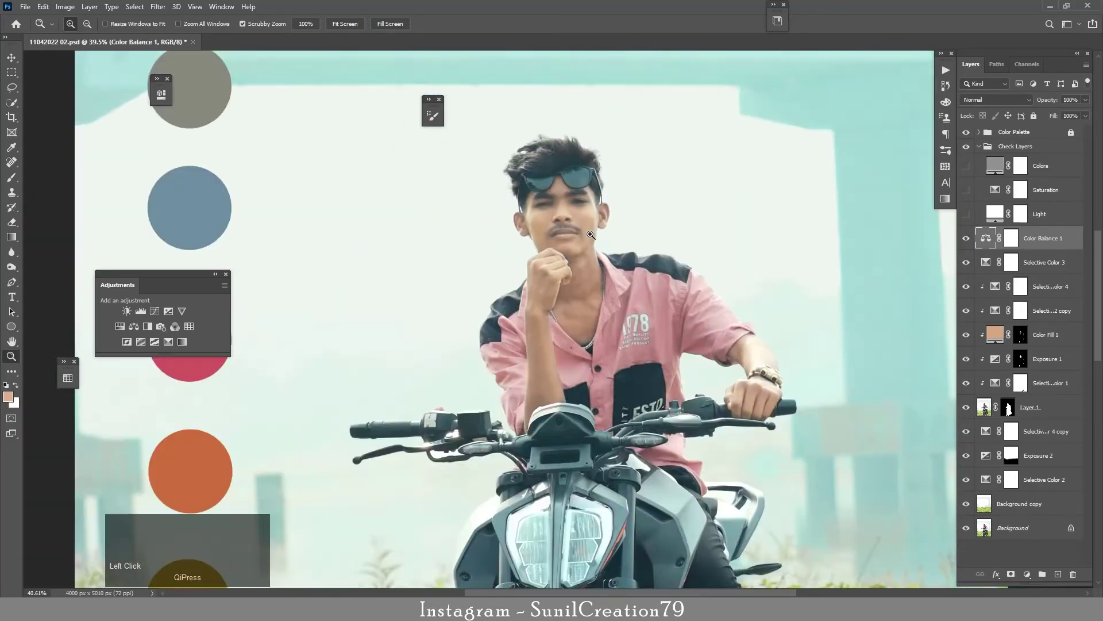
Step: Group all the edit layers and name the group Editing
click(1036, 501)
click(1027, 511)
key(ctrl+g)
click(1009, 240)
text(diting)
key(Return)
Step: Stamp all visible layers into a merged Layer 2 on top
key(Return)
key(ctrl+shift+alt+e)
key(ctrl+shift+alt+e)
key(ctrl+z)
click(971, 139)
Step: Create a new group named Skin Smoothing
key(ctrl+shift+alt+e)
click(1040, 578)
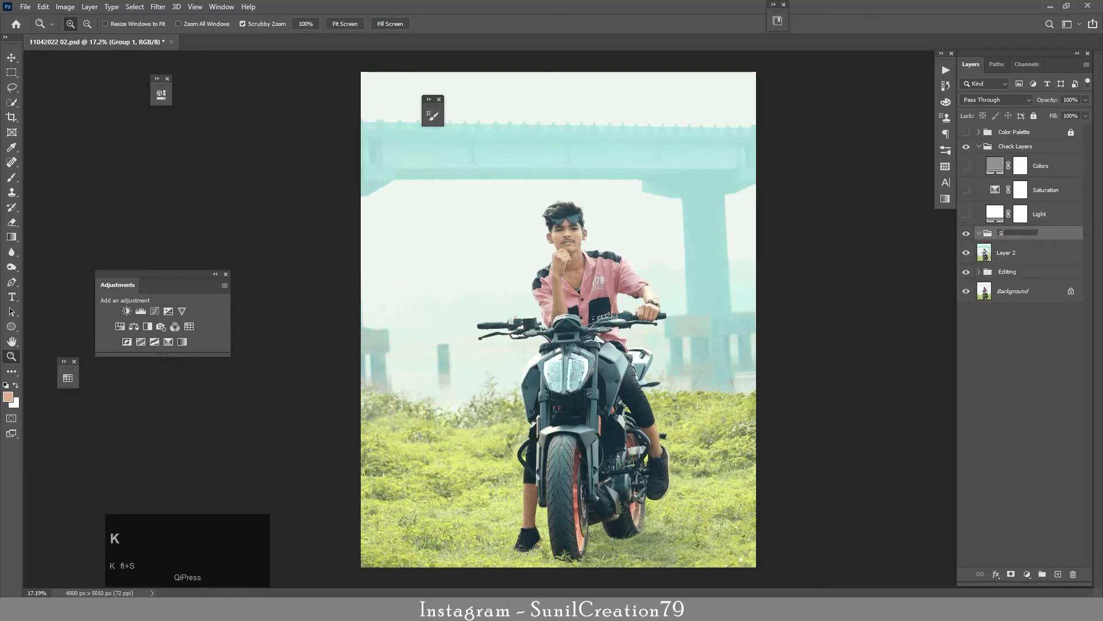
text(kin)
key(space)
text(moothing)
key(Return)
Step: Move Layer 2 into the group, duplicate it as a grey detail copy, and hide the copy
click(1011, 251)
key(ctrl+j)
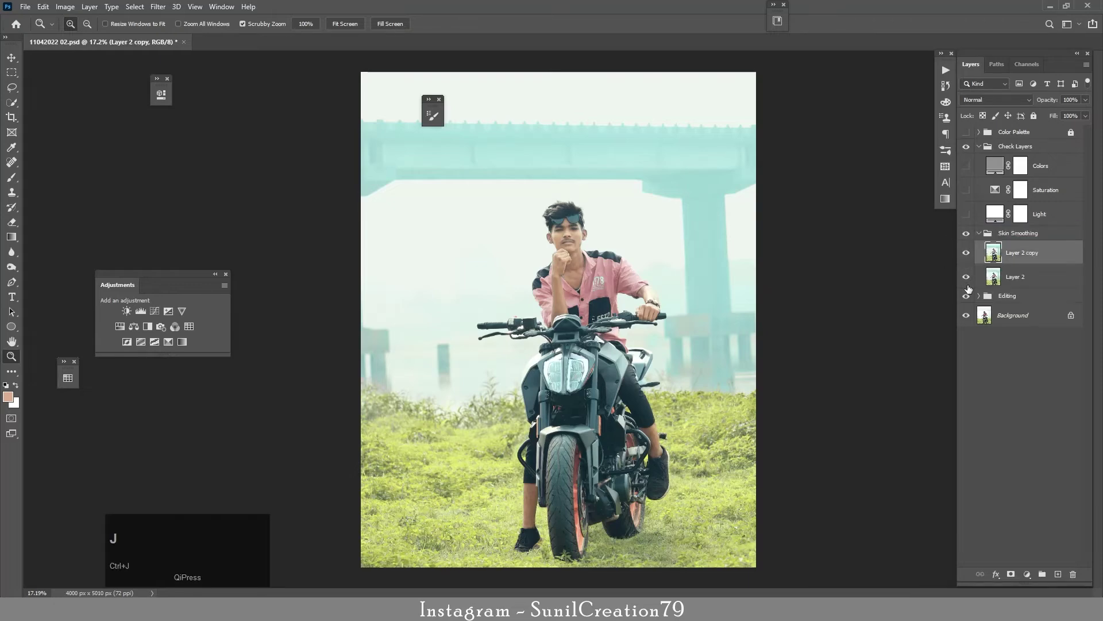
key(ctrl+z)
key(Delete)
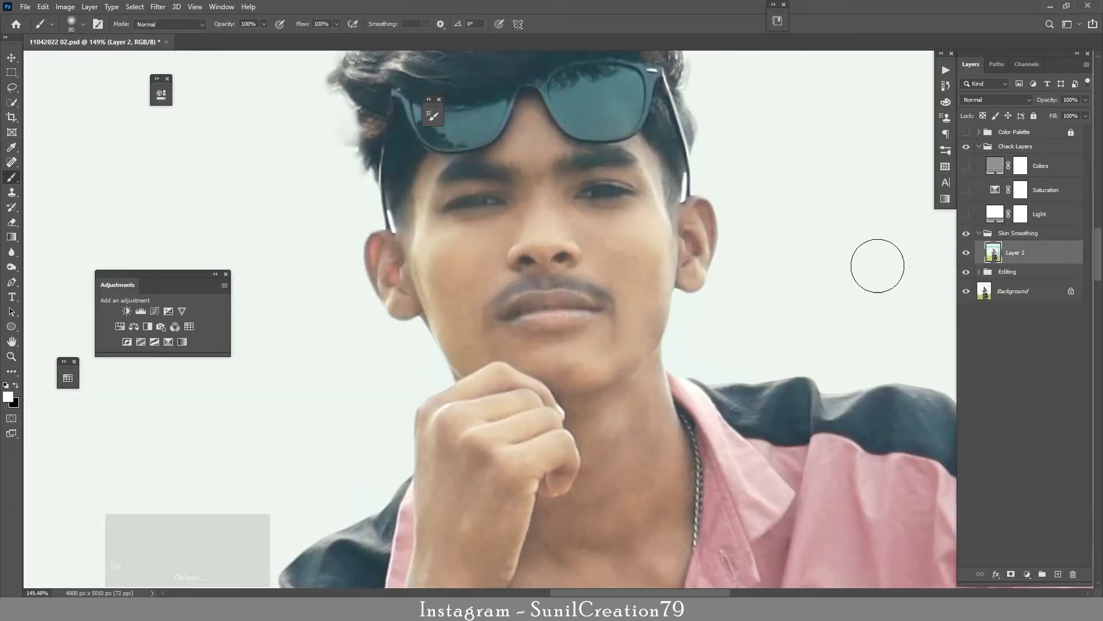
key(ctrl+Delete)
key(ctrl+j)
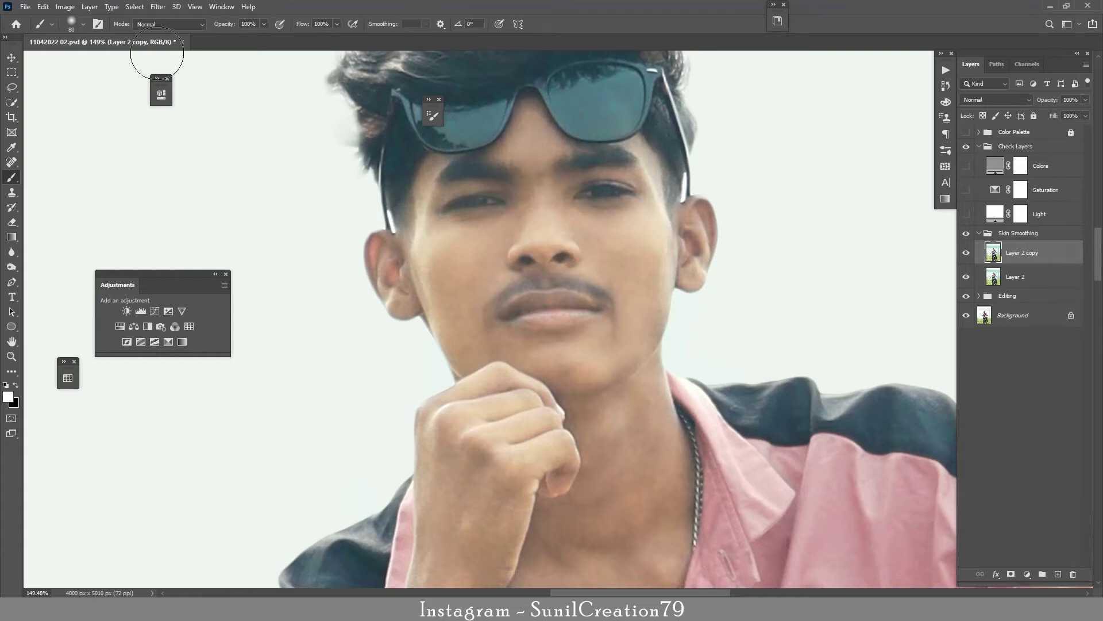
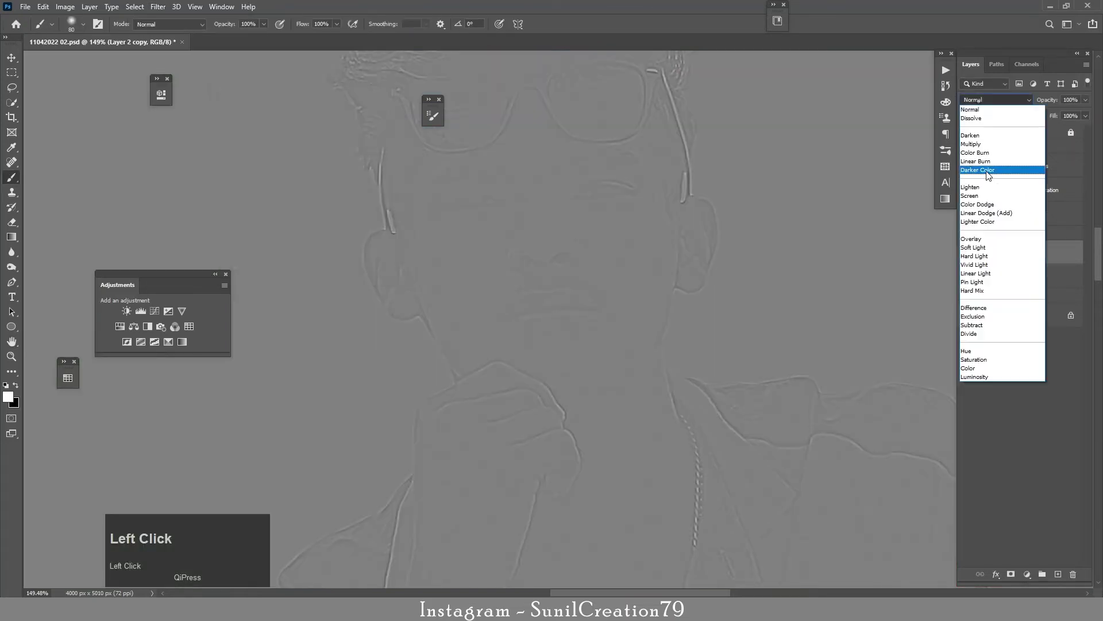
click(986, 277)
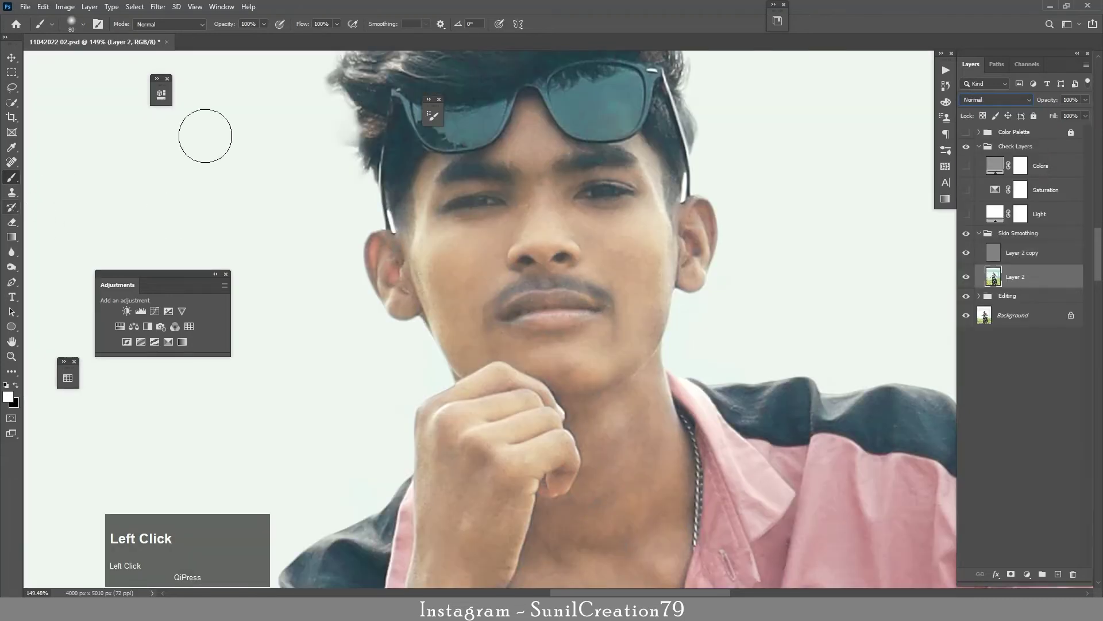
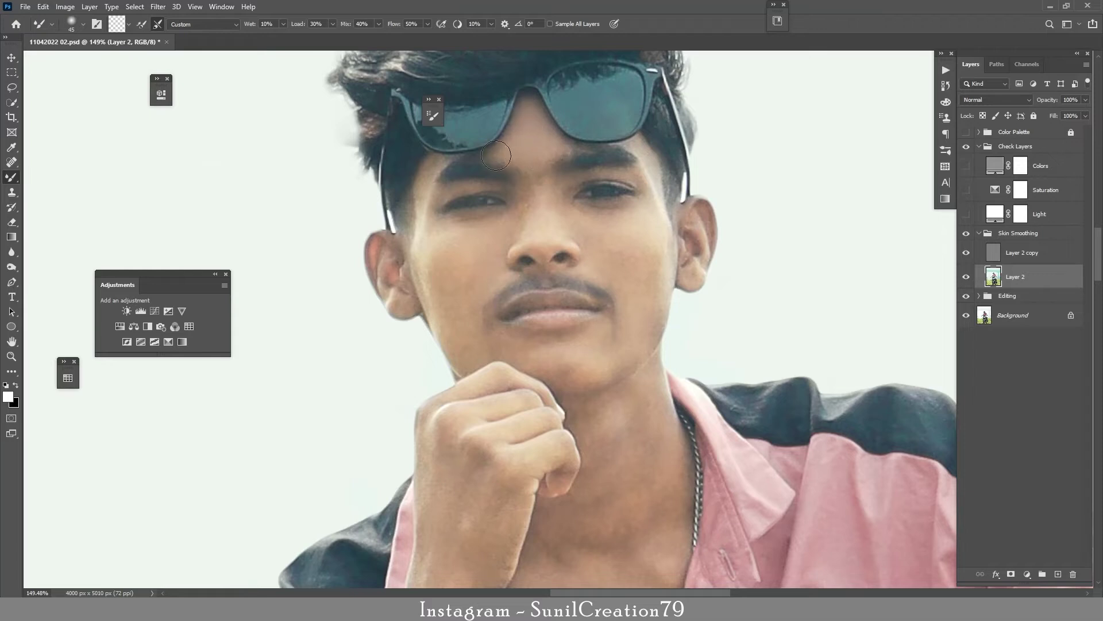
Step: Smooth the skin on the face, ears and neck with the Mixer Brush on Layer 2
key([)
key(])
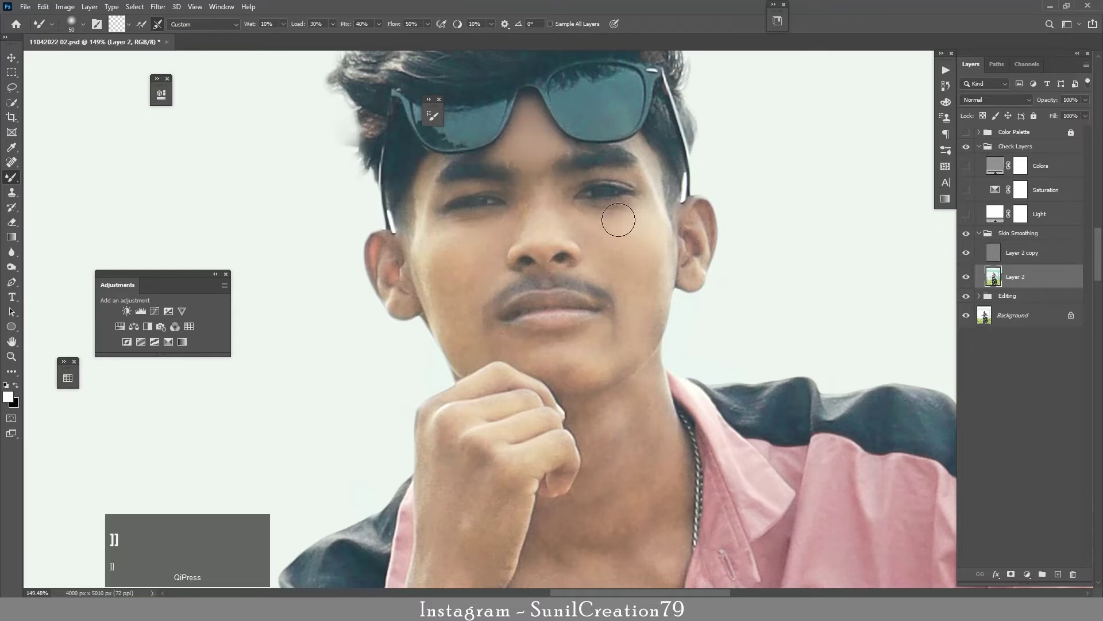
key([)
key([)
key([)
key(])
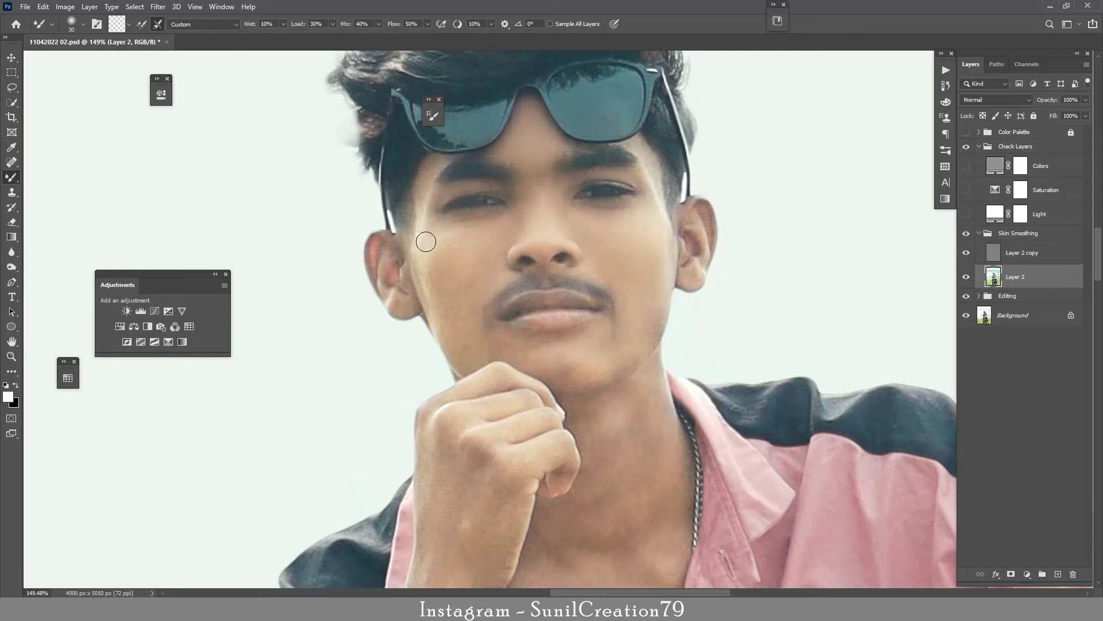
key(])
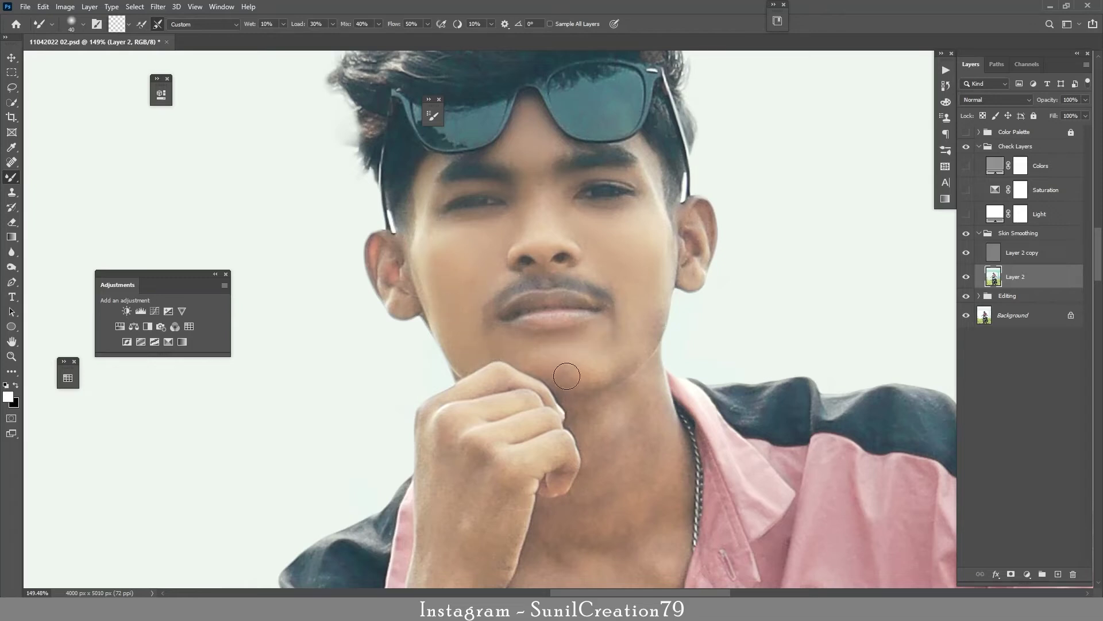
key([)
key([)
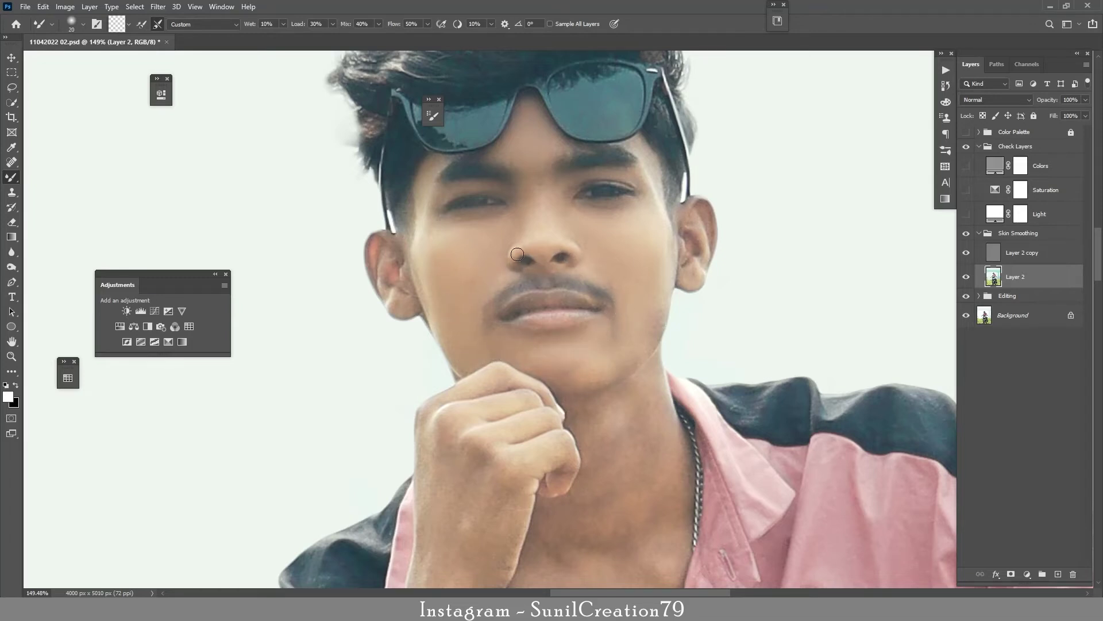
key(])
key(])
key(])
key([)
key([)
key([)
key([)
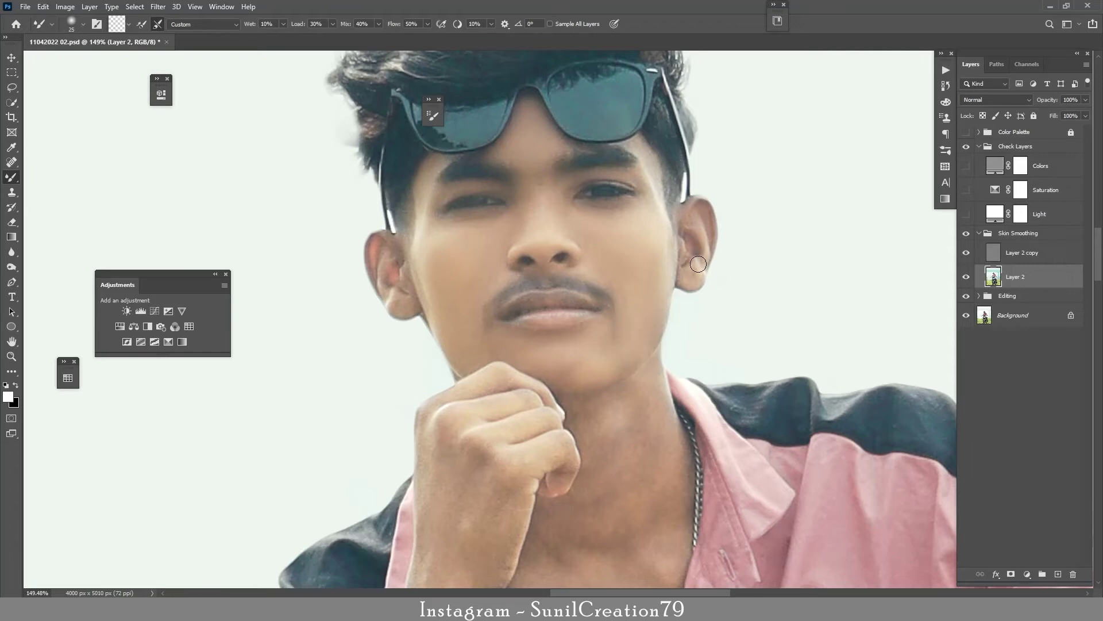
key(space)
click(746, 341)
key([)
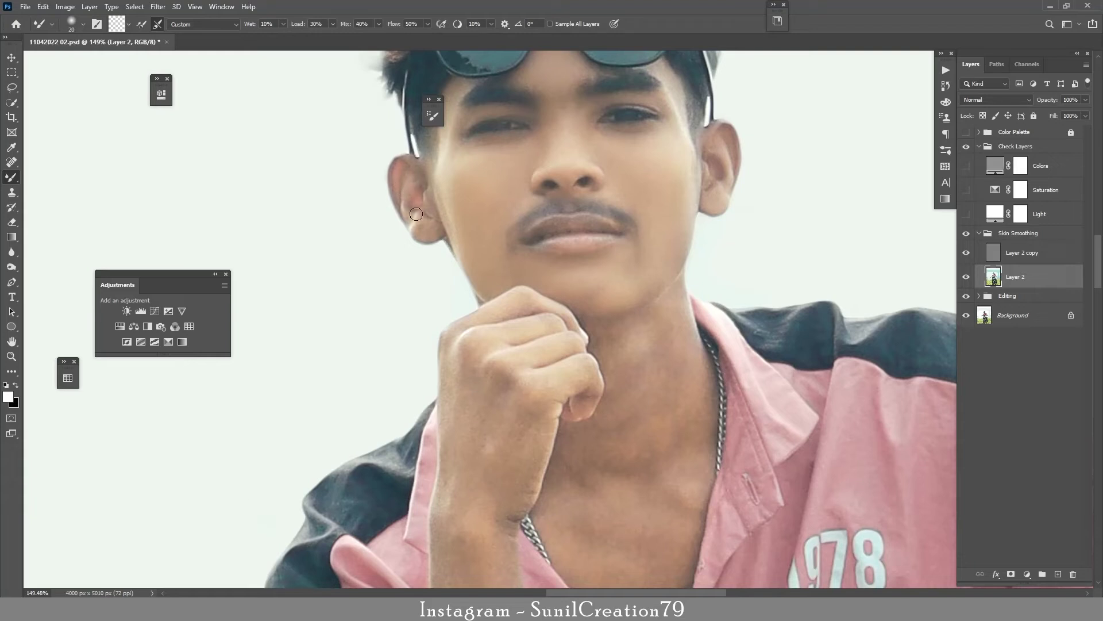
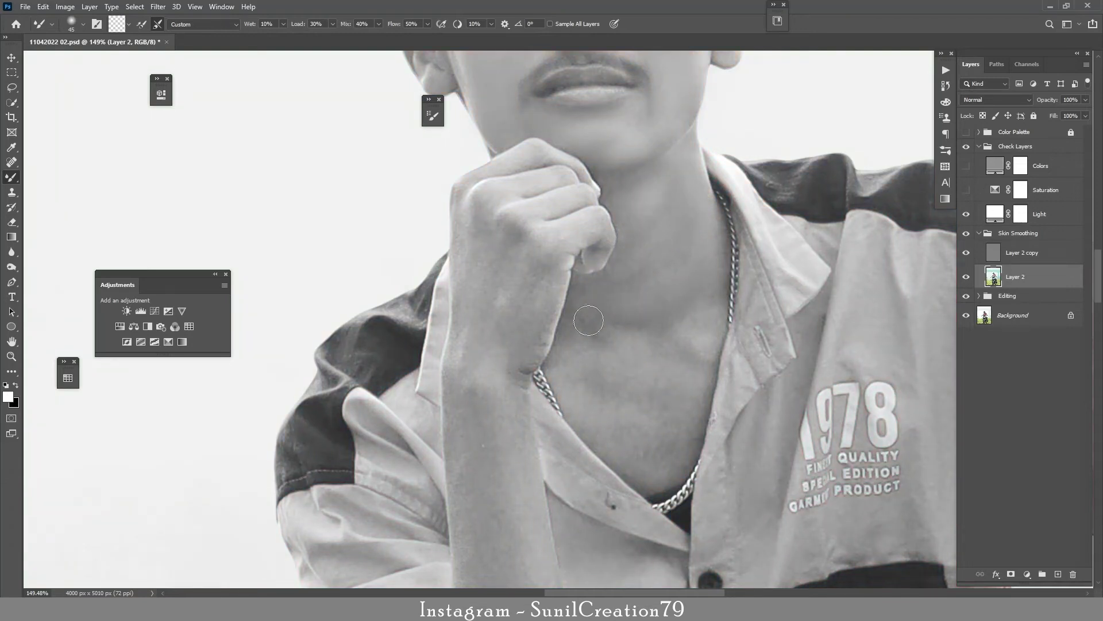
key(])
key(])
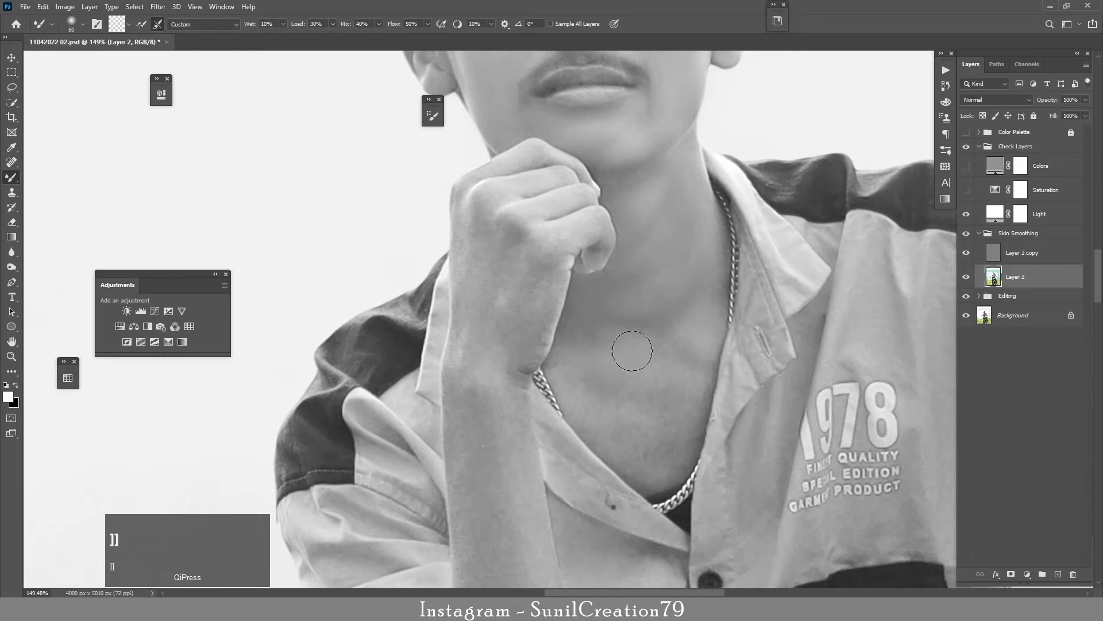
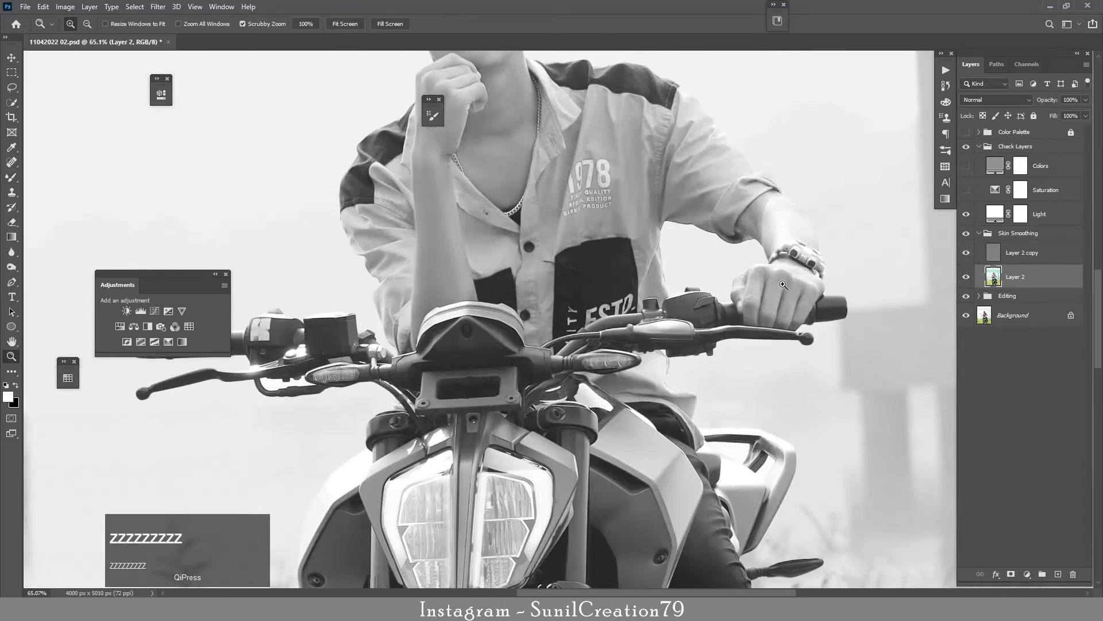
Step: Smooth the hand, arm and lower leg, checking in the Light check layer
text(ZZZZZ)
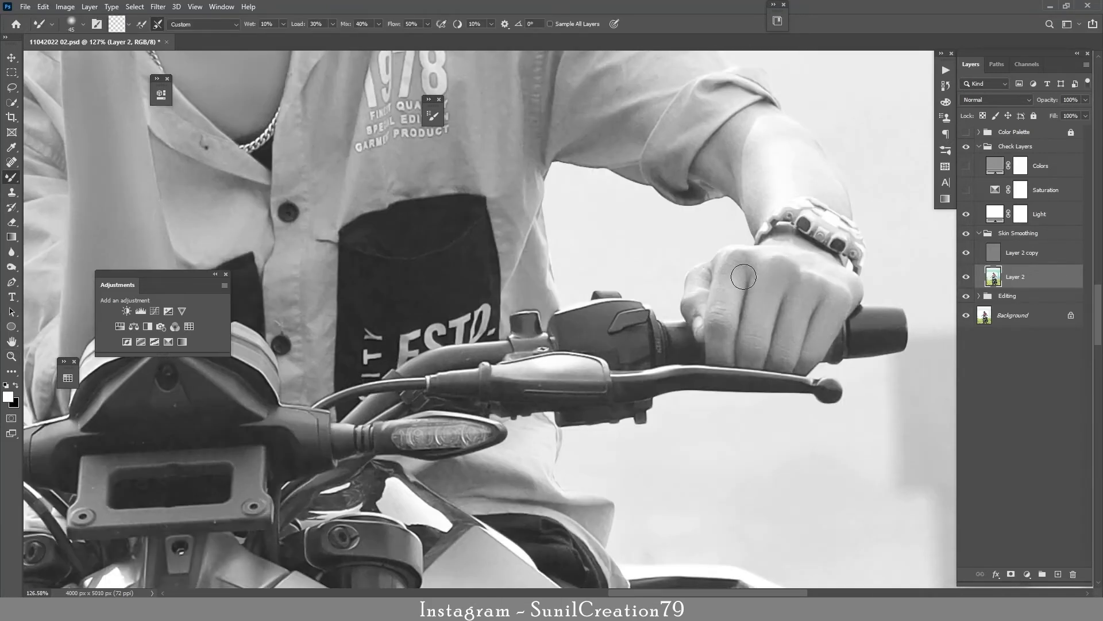
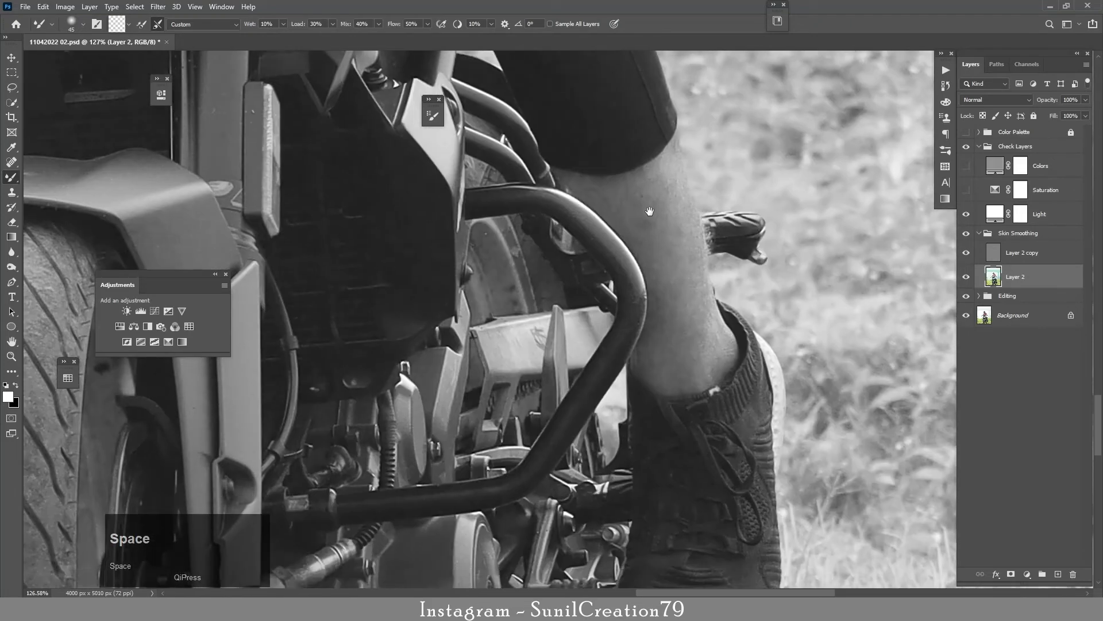
key(])
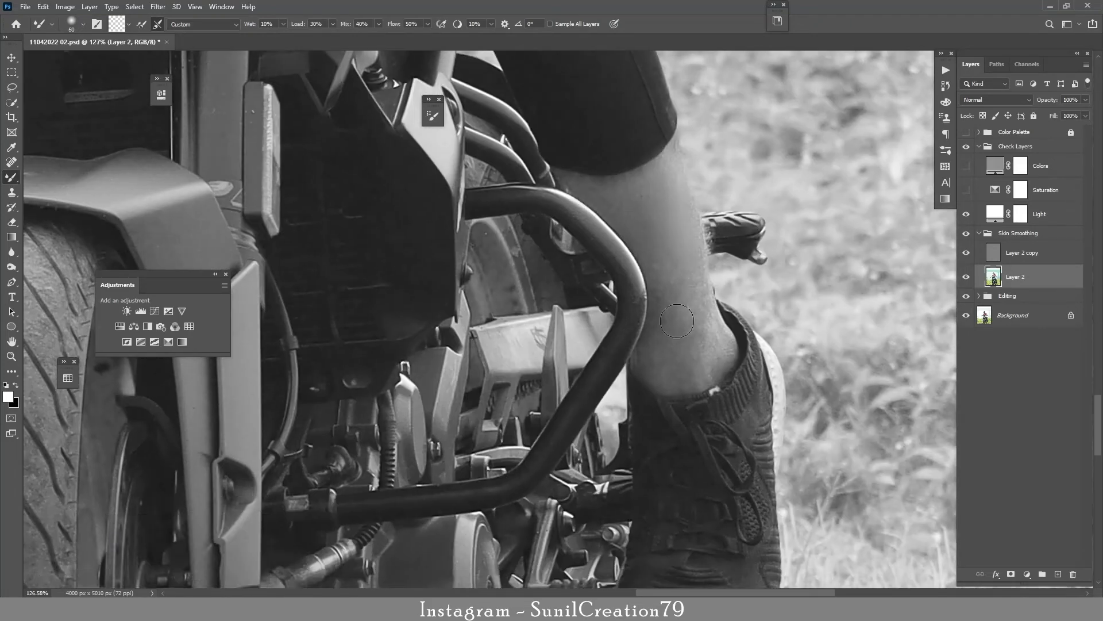
key(space)
double_click(463, 183)
key(space)
key(space)
key([)
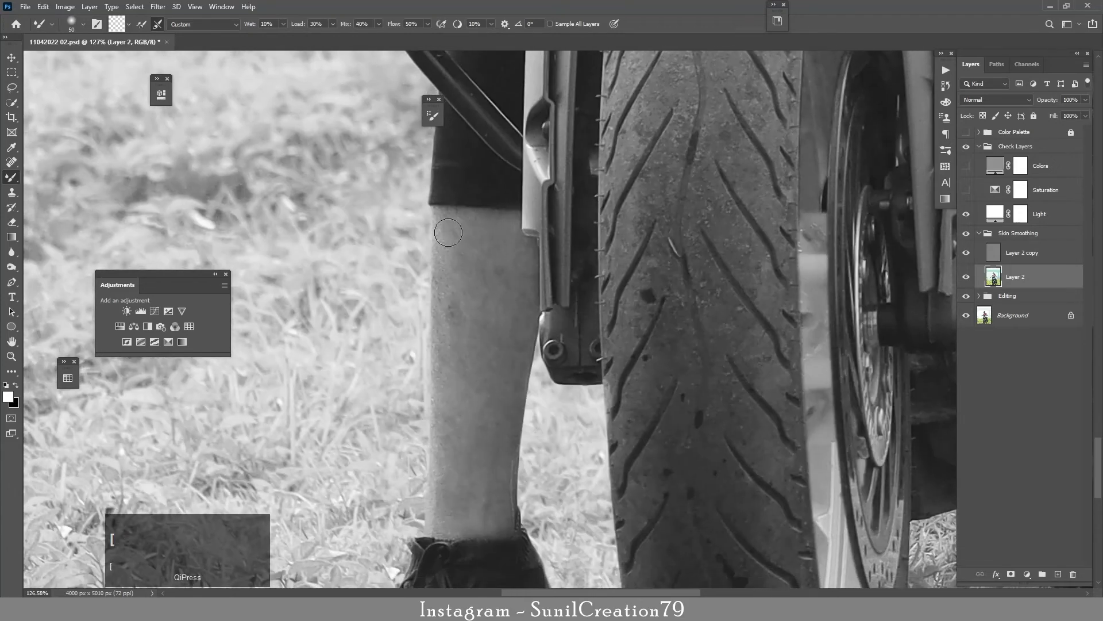
key(])
key(])
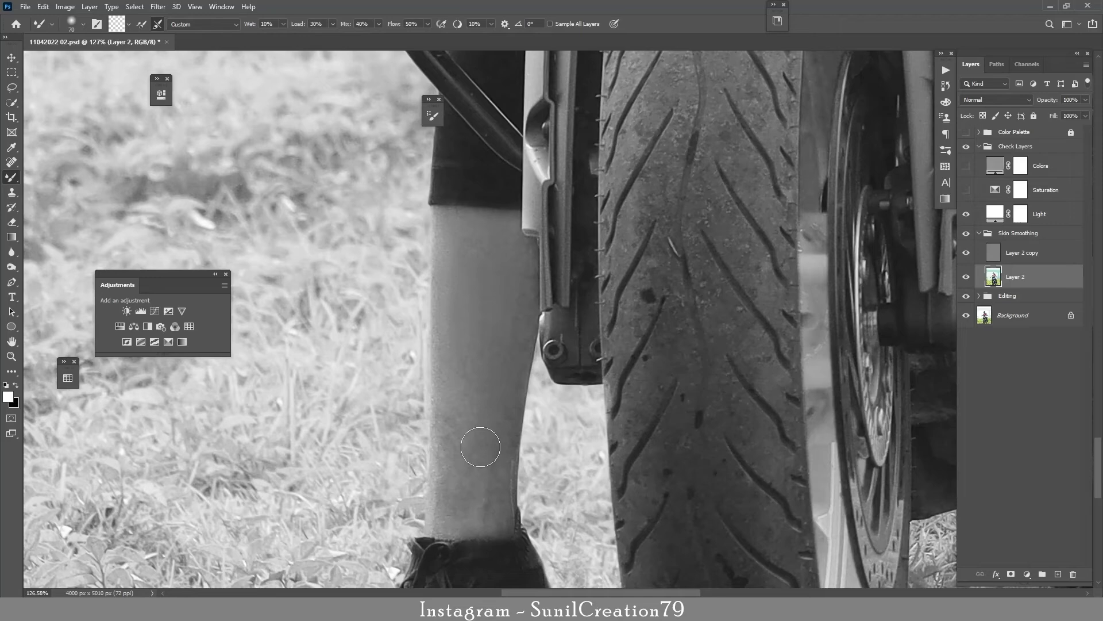
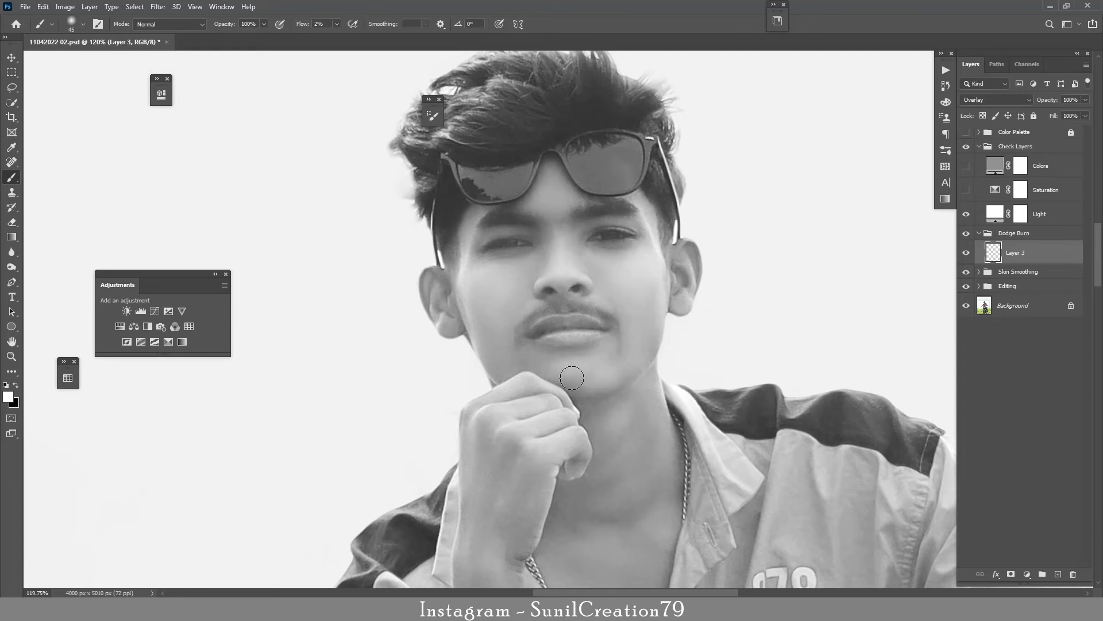
Step: Dodge and burn the neck, hand and legs with a soft low-flow brush on Overlay Layer 3
key(space)
key([)
key([)
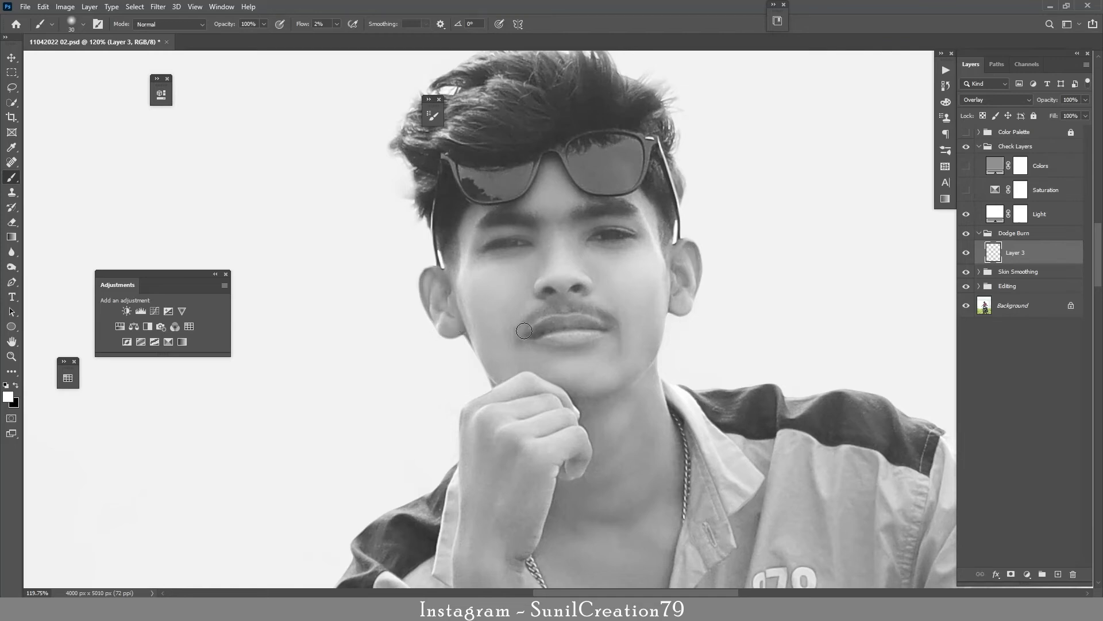
click(973, 227)
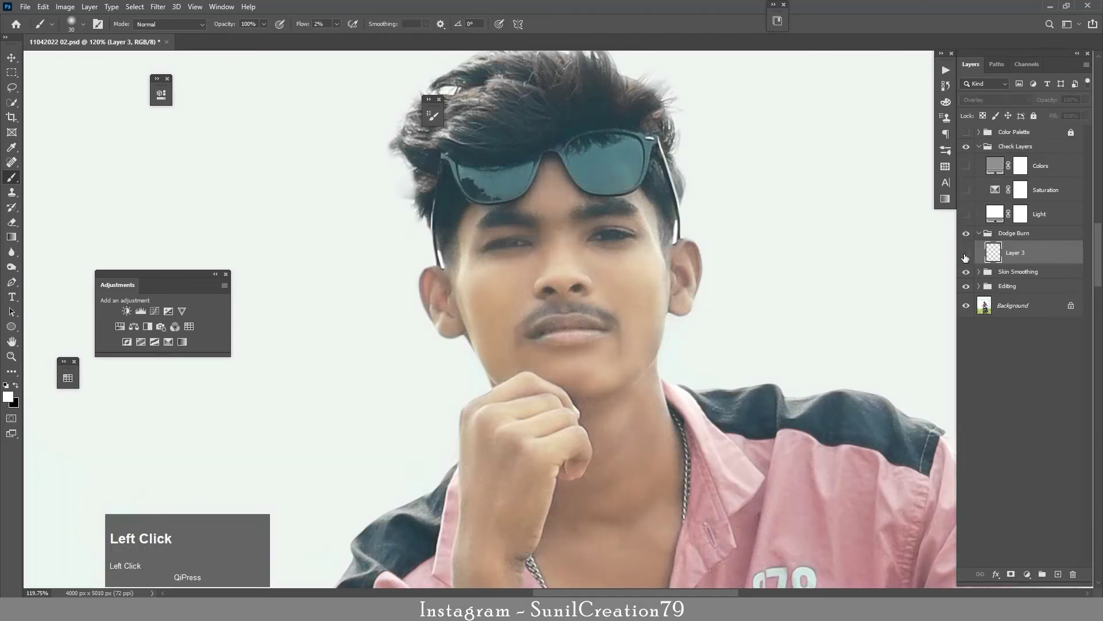
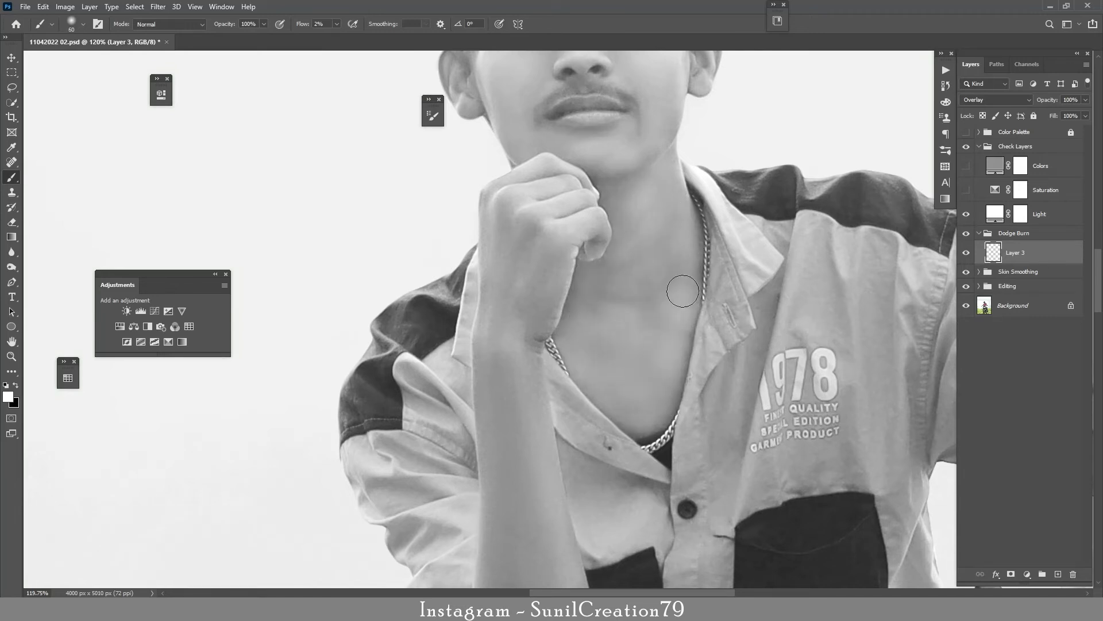
key(ctrl+z)
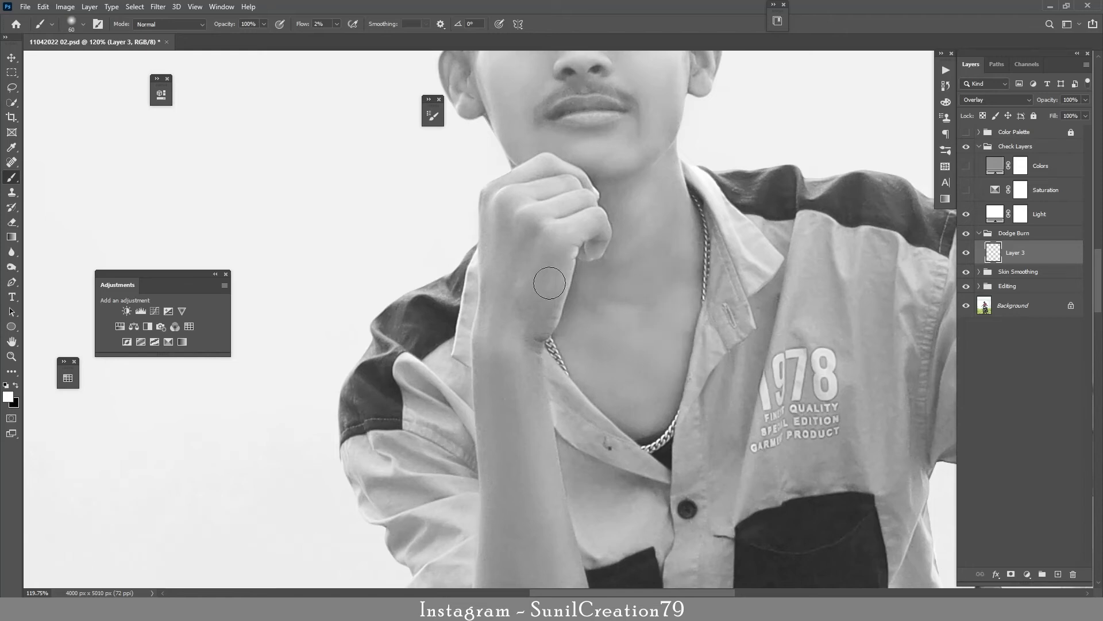
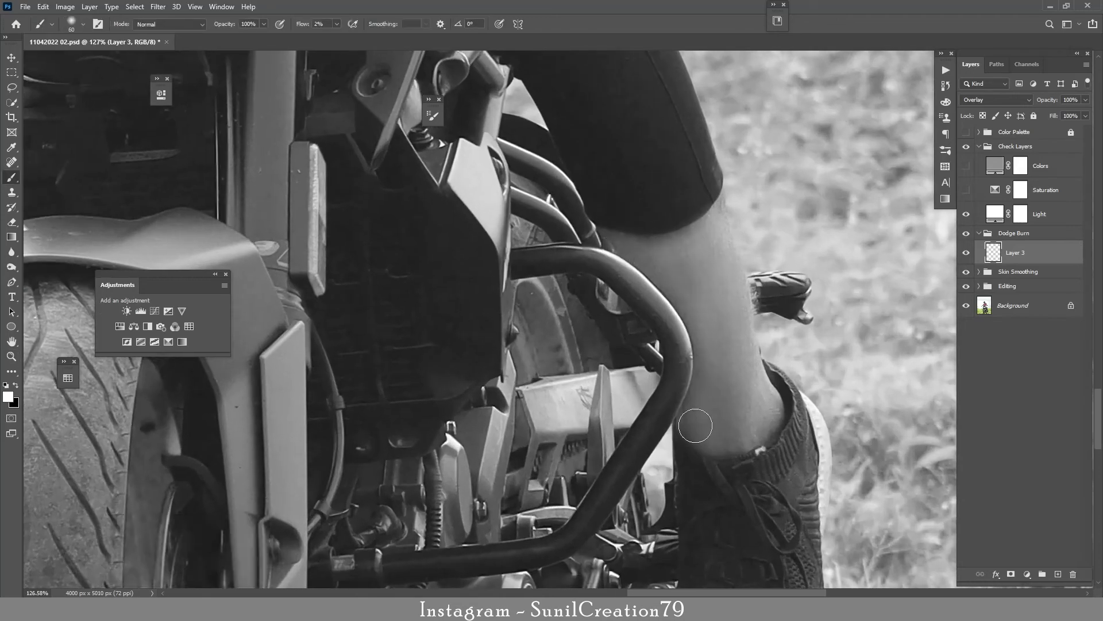
key(space)
key(])
key(])
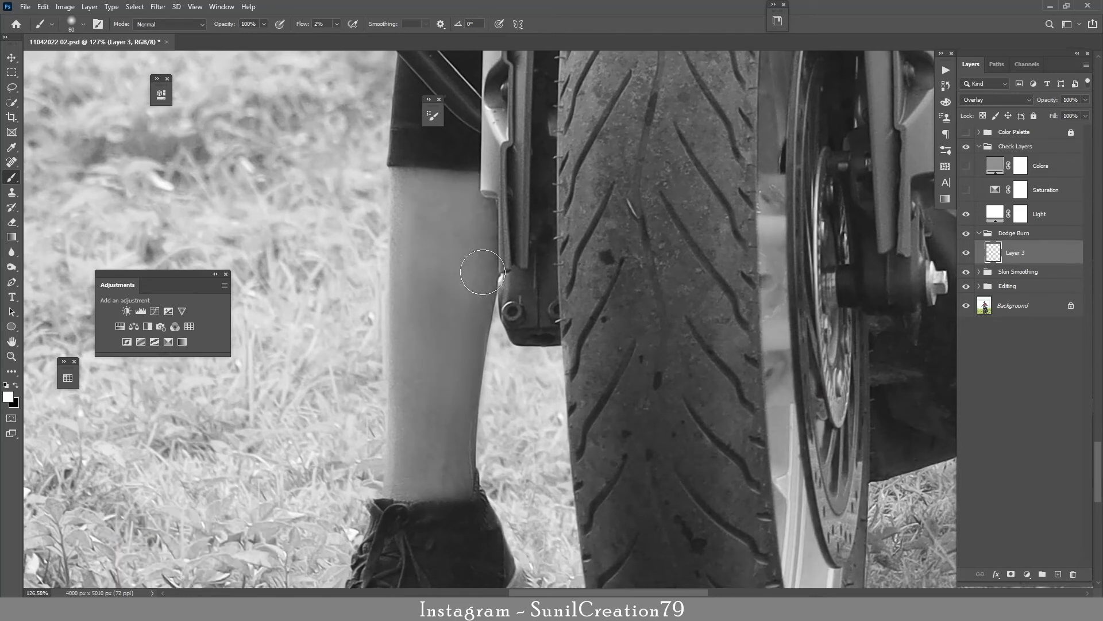
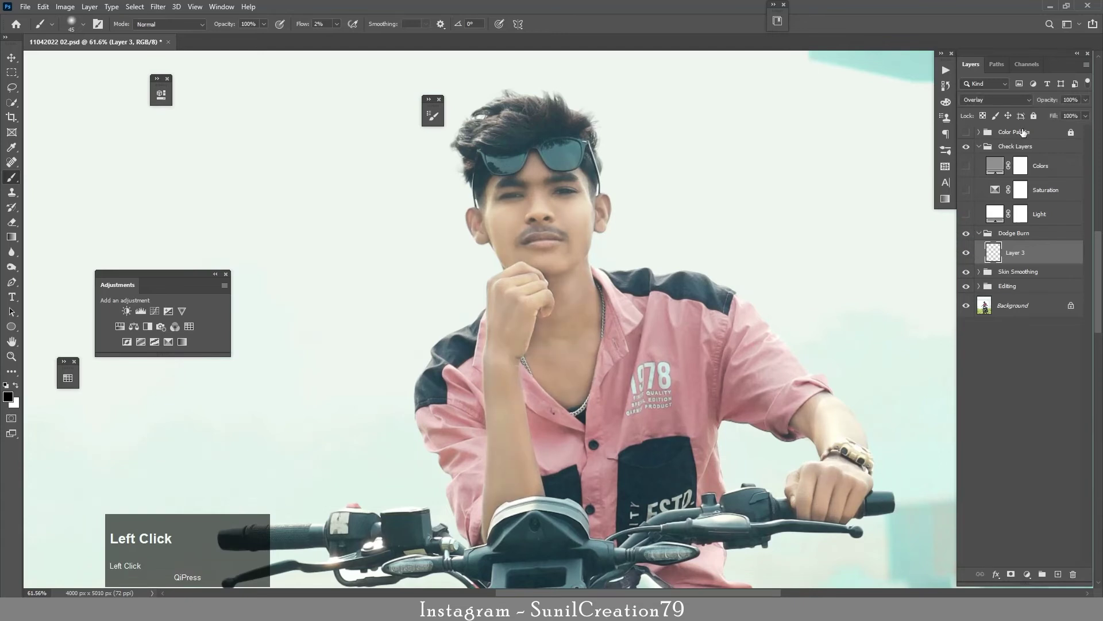
Step: Lower the dodge-and-burn layer to 60% opacity and compare with and without it
click(1075, 107)
key(Down)
key(Return)
click(967, 255)
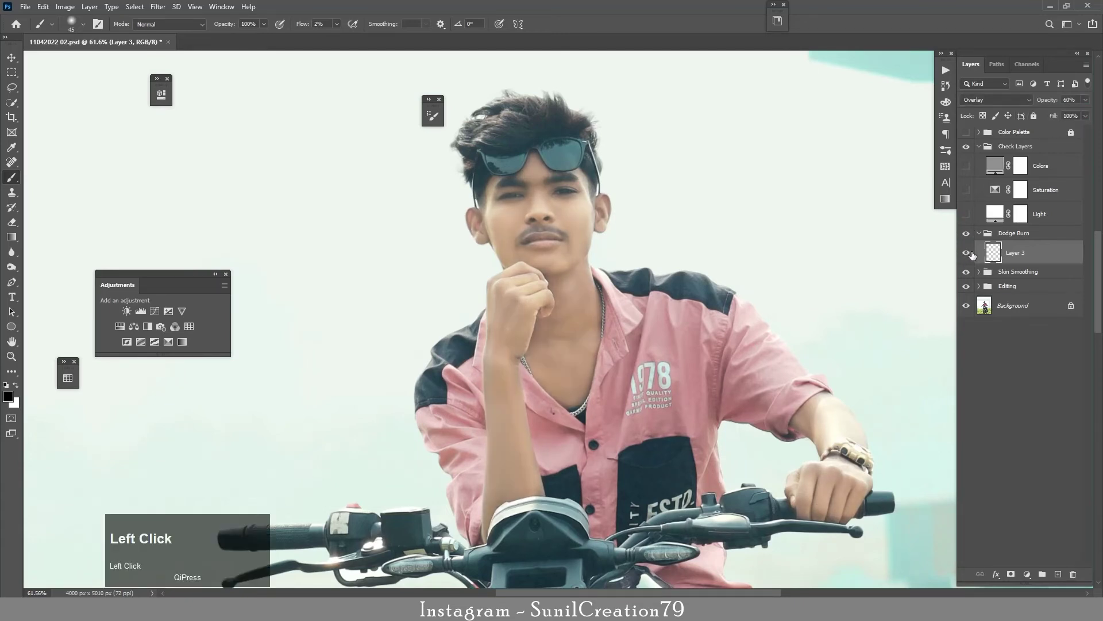
Step: Create Overlay Layer 4 in the Dodge Burn group and paint face highlights and shadows
click(1058, 581)
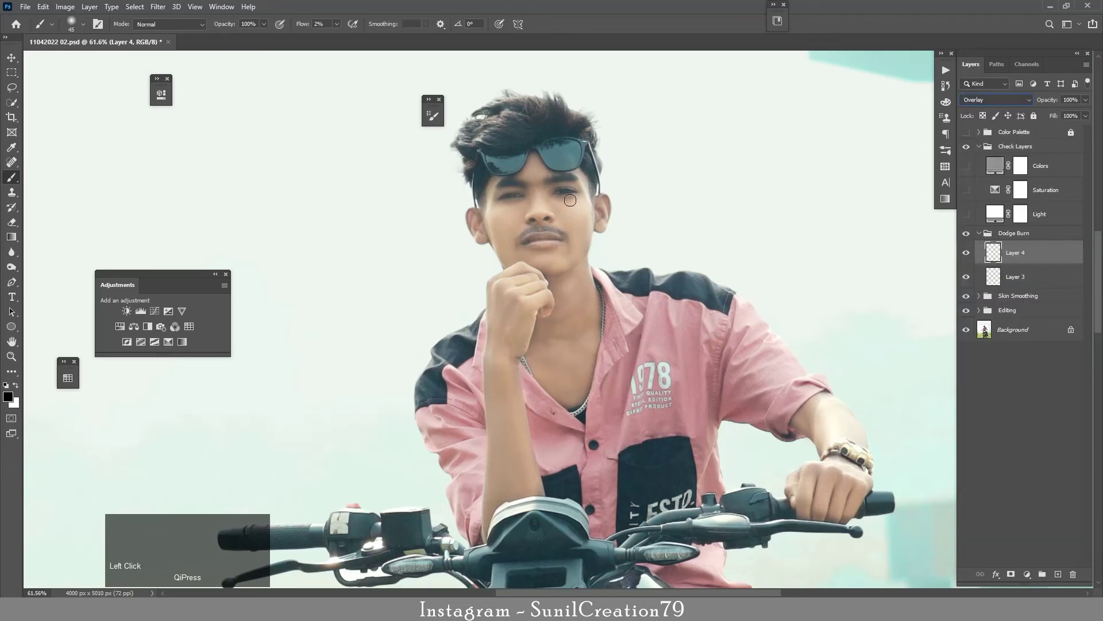
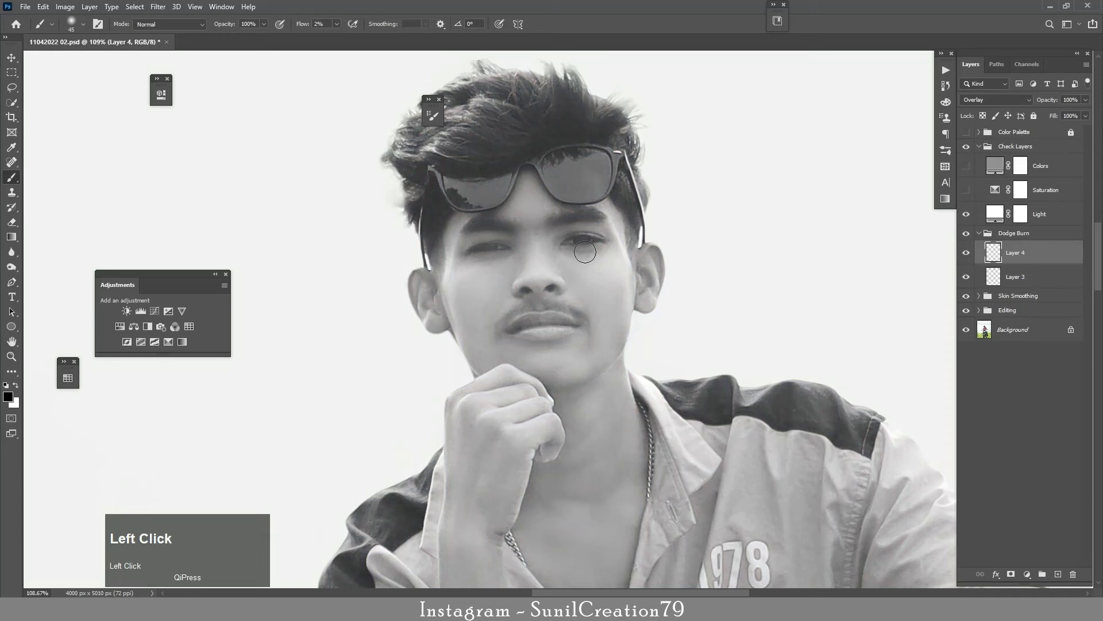
key(])
key(])
key(])
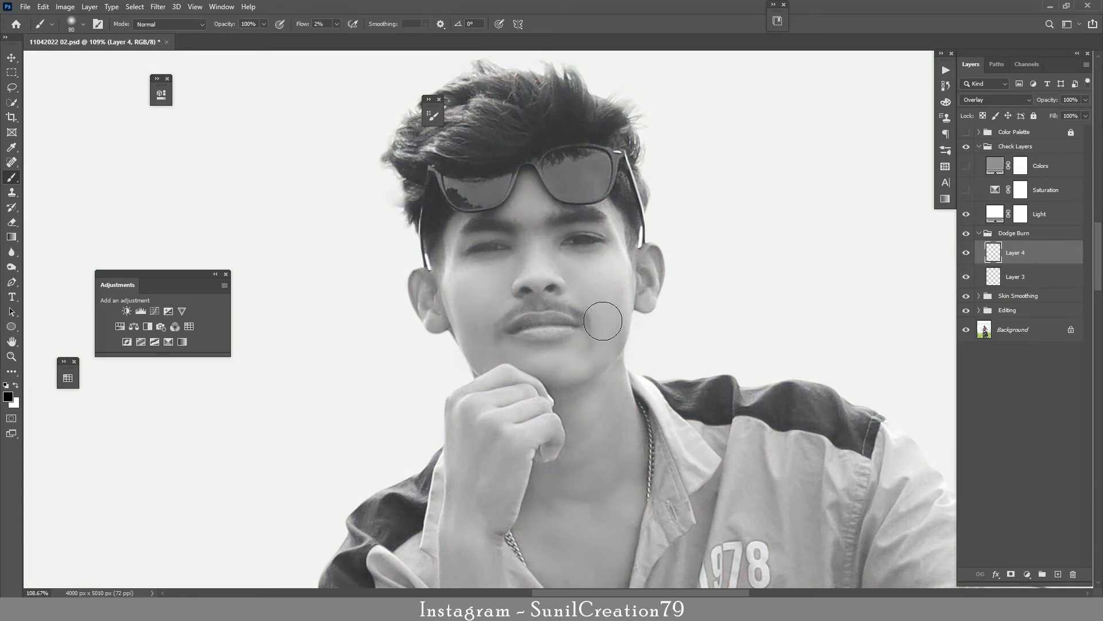
key([)
key([)
key(])
key(])
key([)
key([)
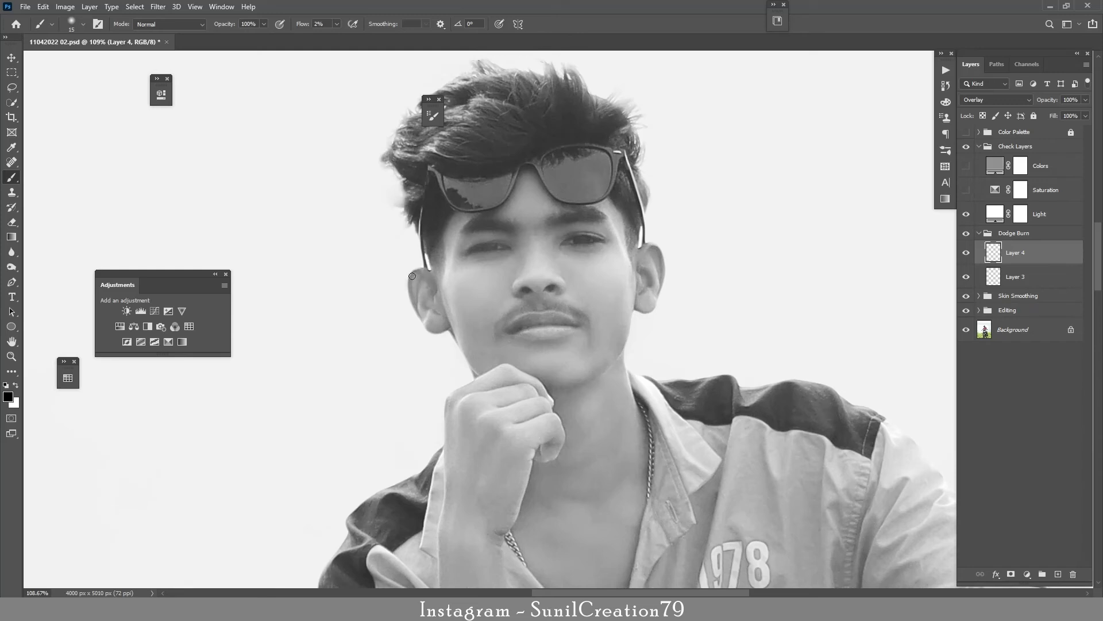
Step: Refine the face shading, erase excess near the chin, and set Layer 4 to 80% opacity
key(])
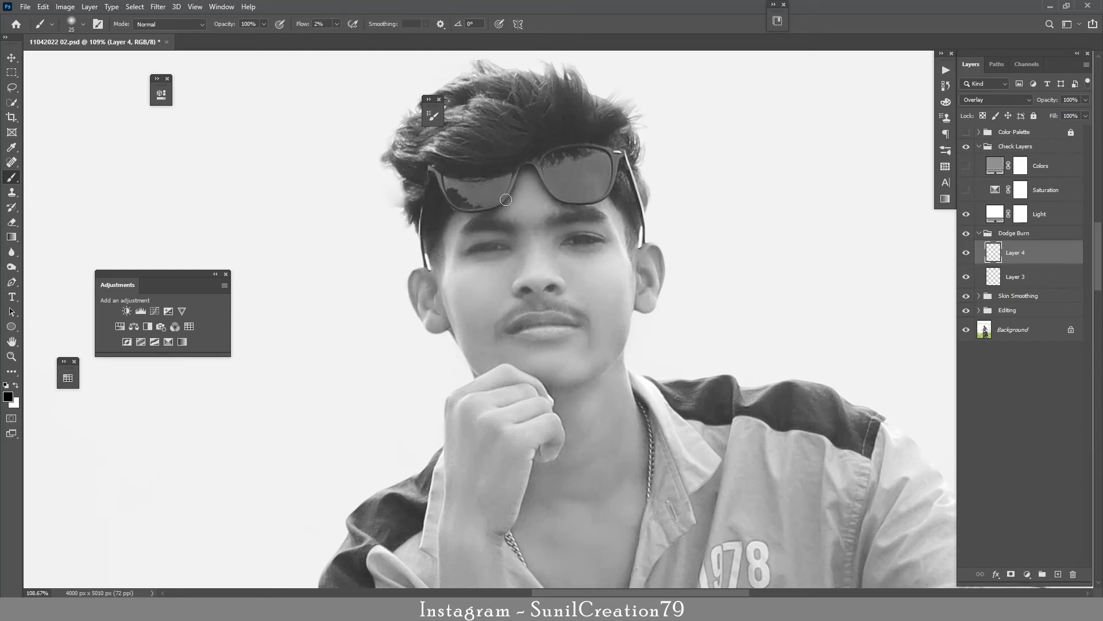
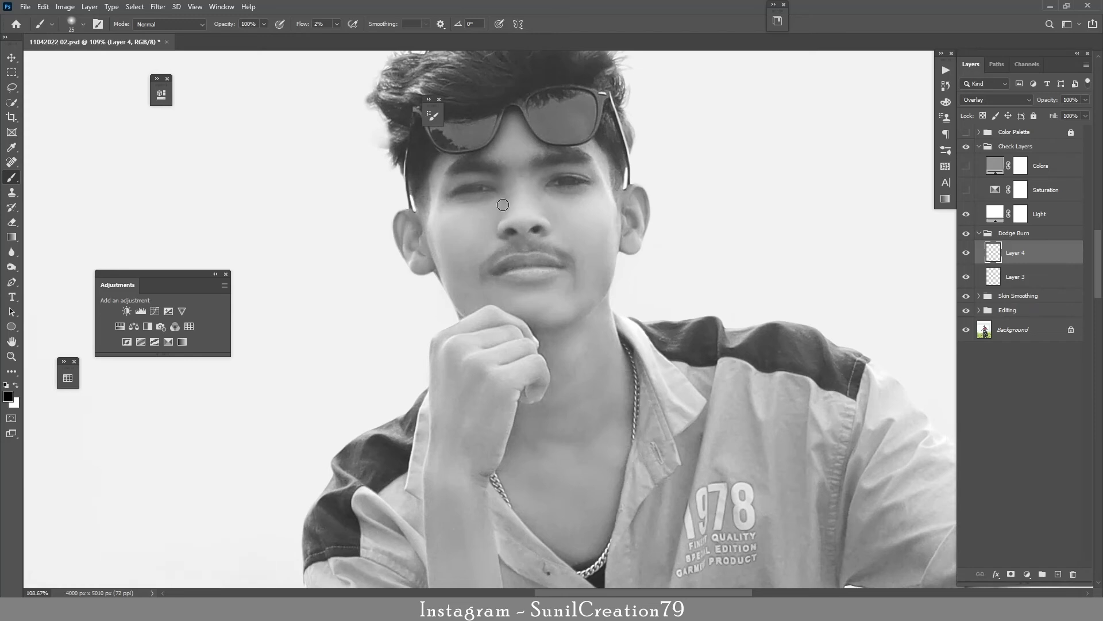
click(973, 228)
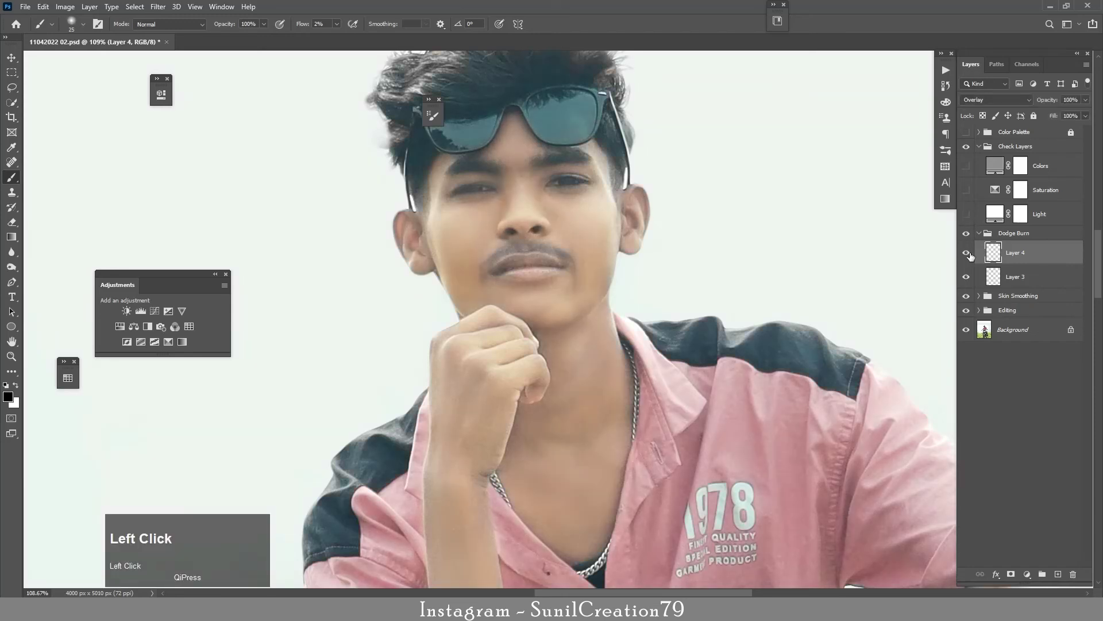
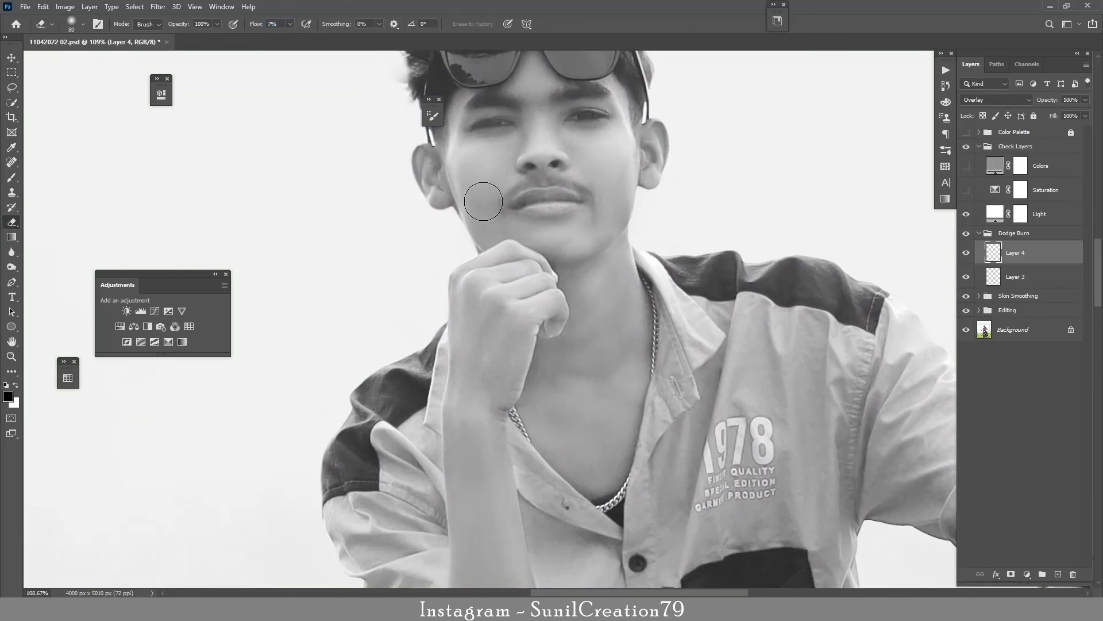
click(965, 257)
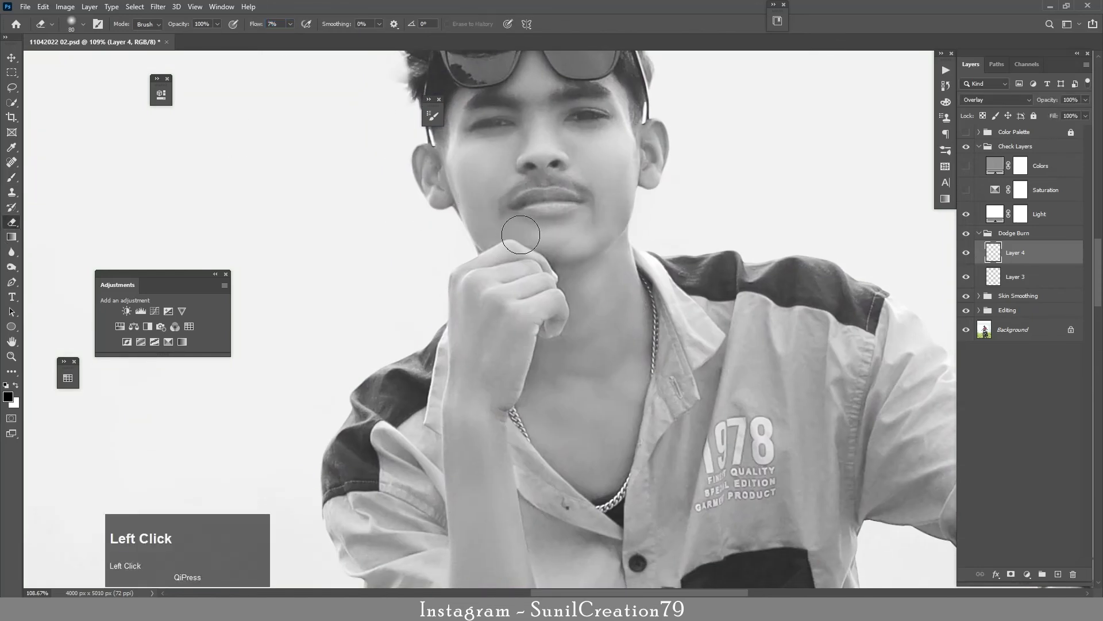
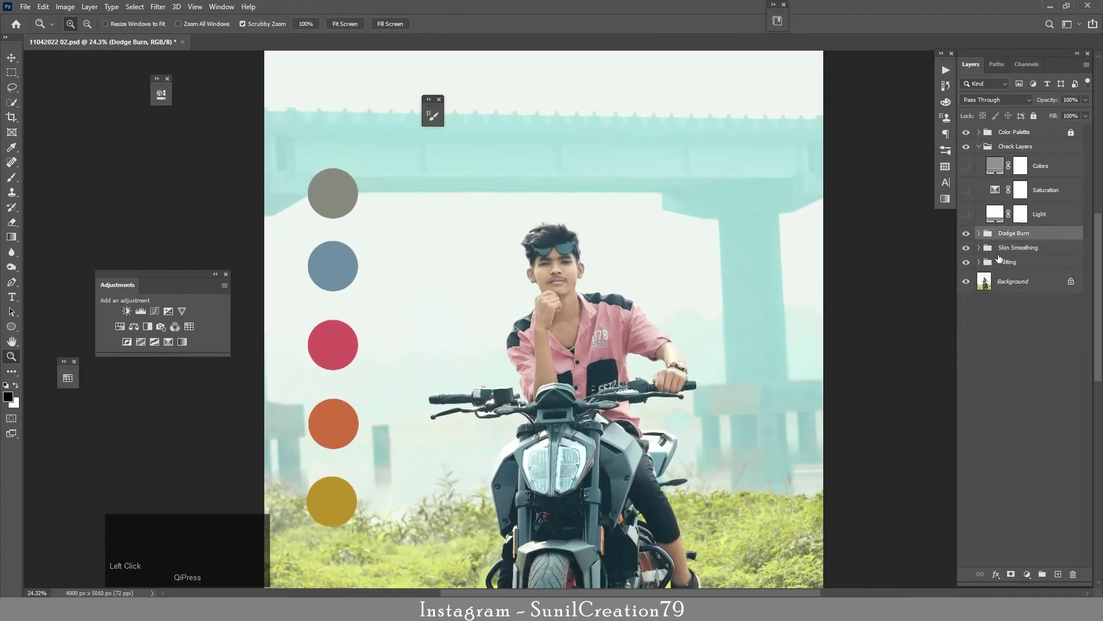
Step: Add a Selective Color atop the Editing group with Cyans Black -100 and Yellow -50
click(983, 254)
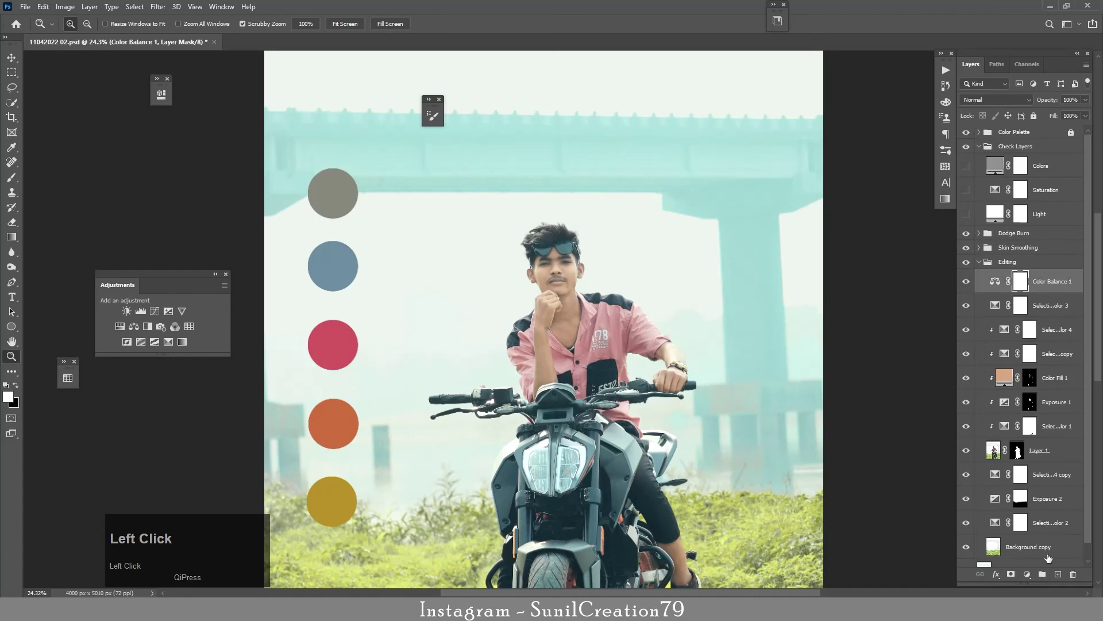
click(334, 93)
click(1001, 291)
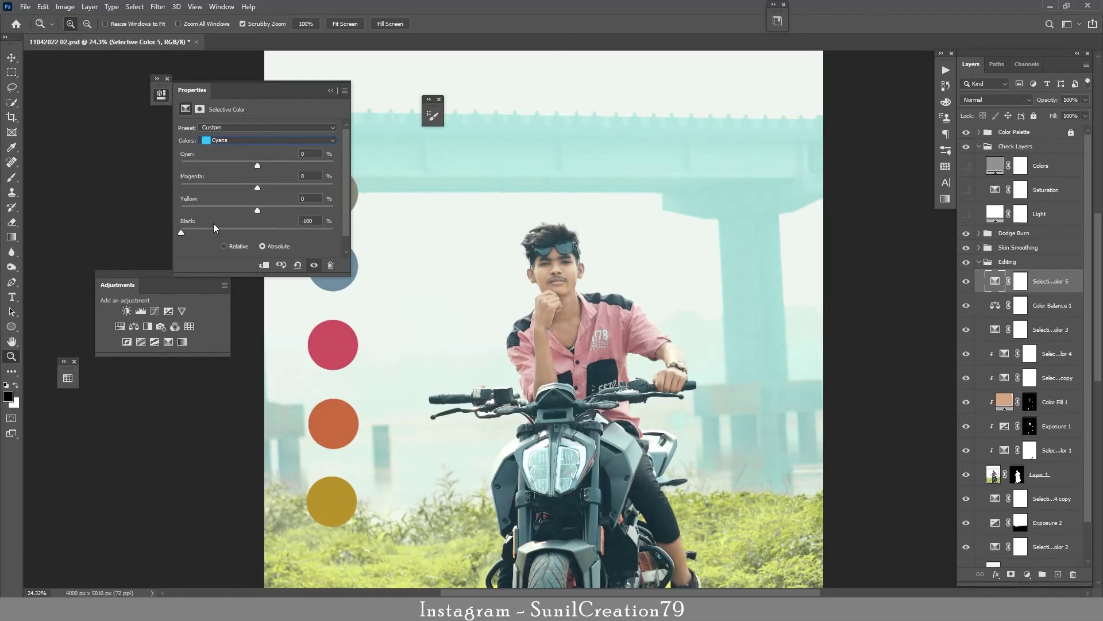
click(239, 213)
click(285, 197)
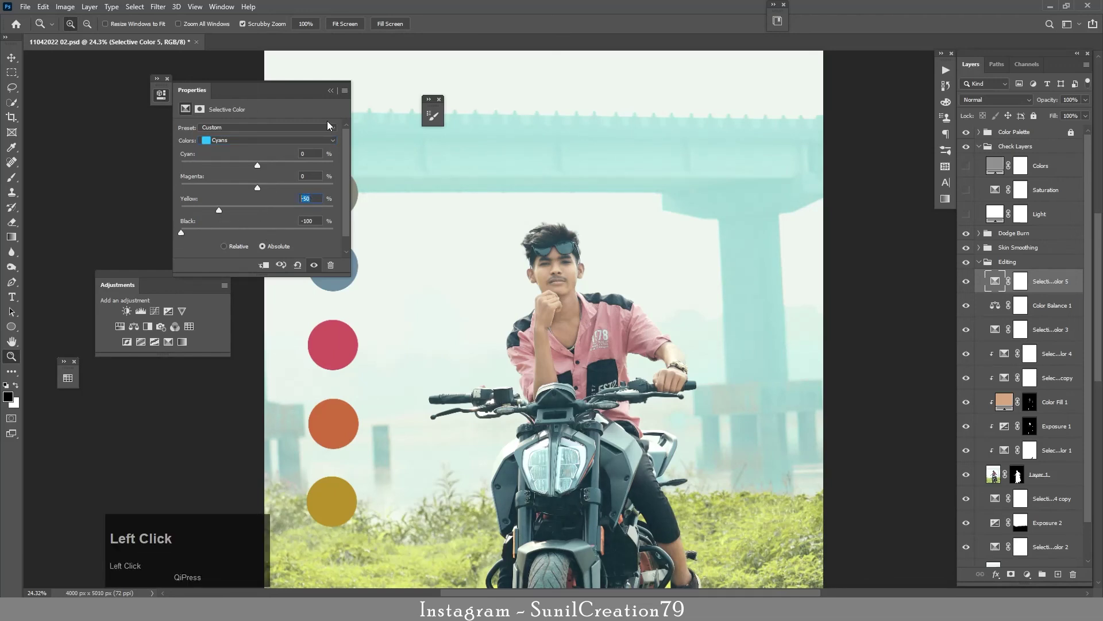
key(0)
key(Return)
click(336, 95)
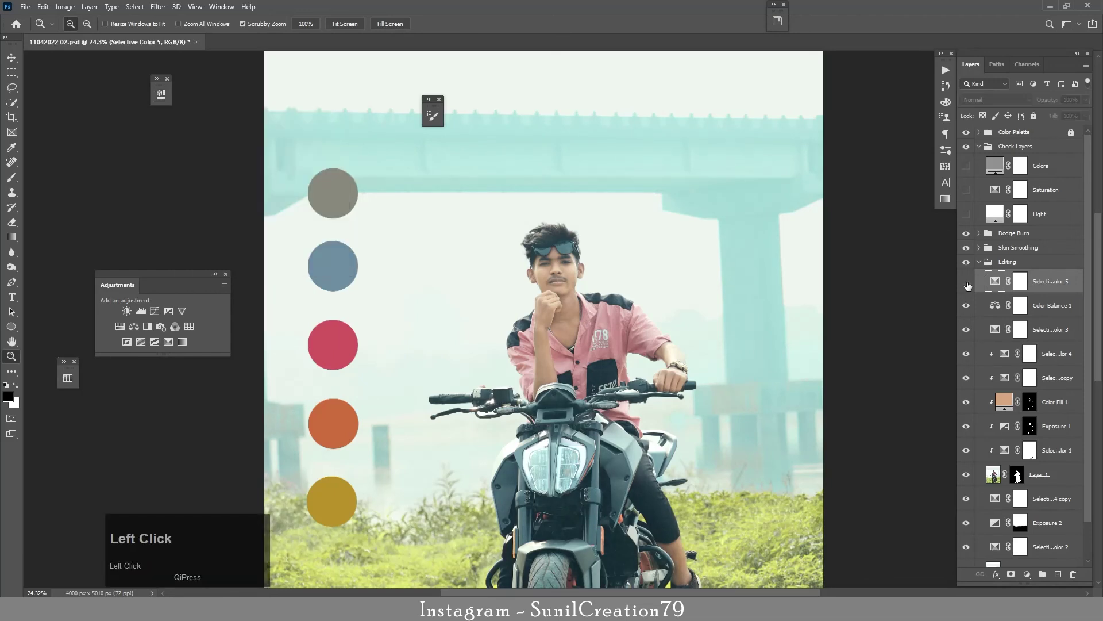
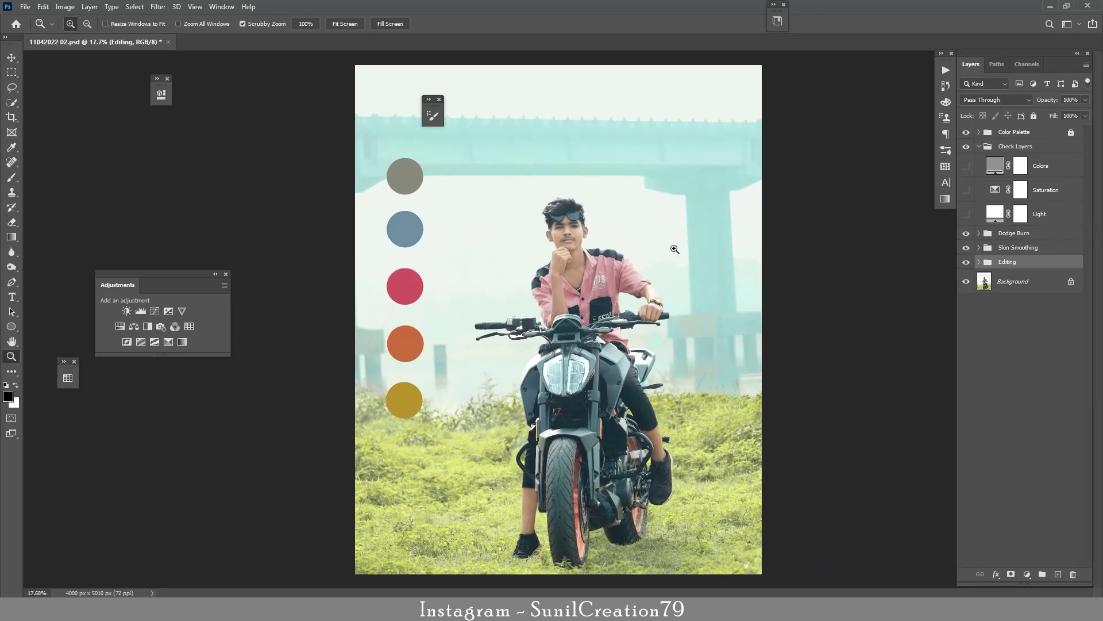
Step: Add a Color Balance adjustment shifting Shadows Cyan/Red to +10 and compare
click(984, 268)
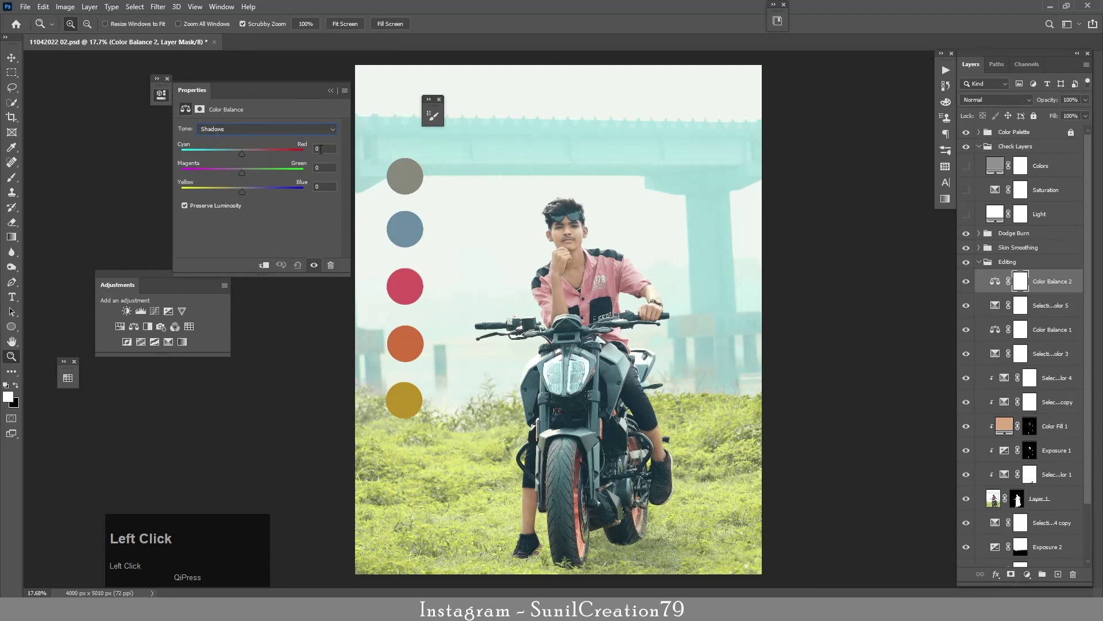
key(Up)
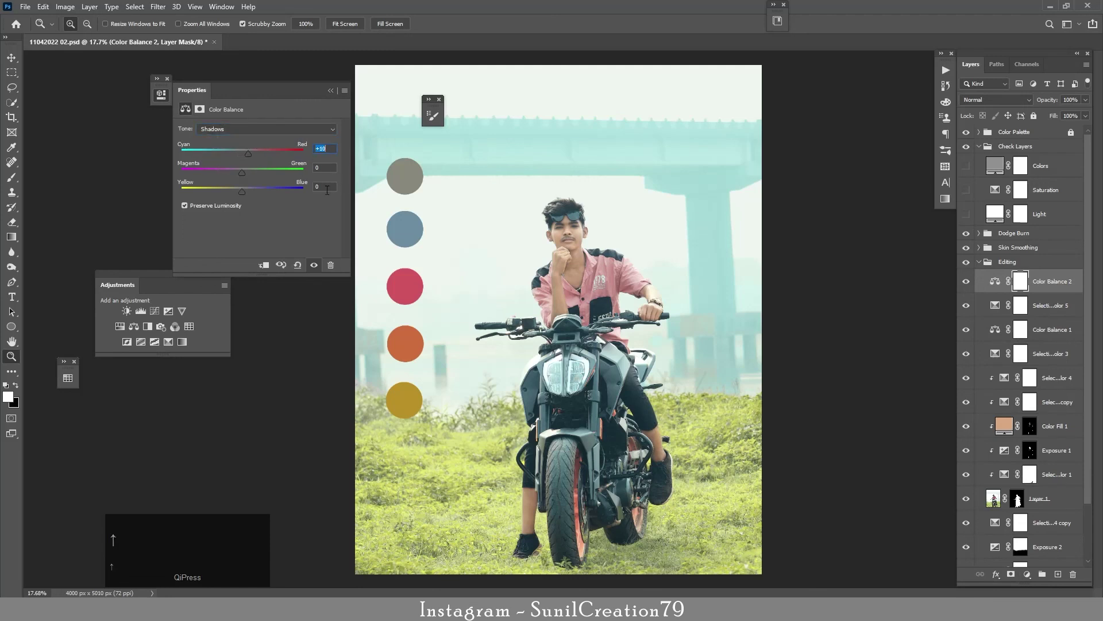
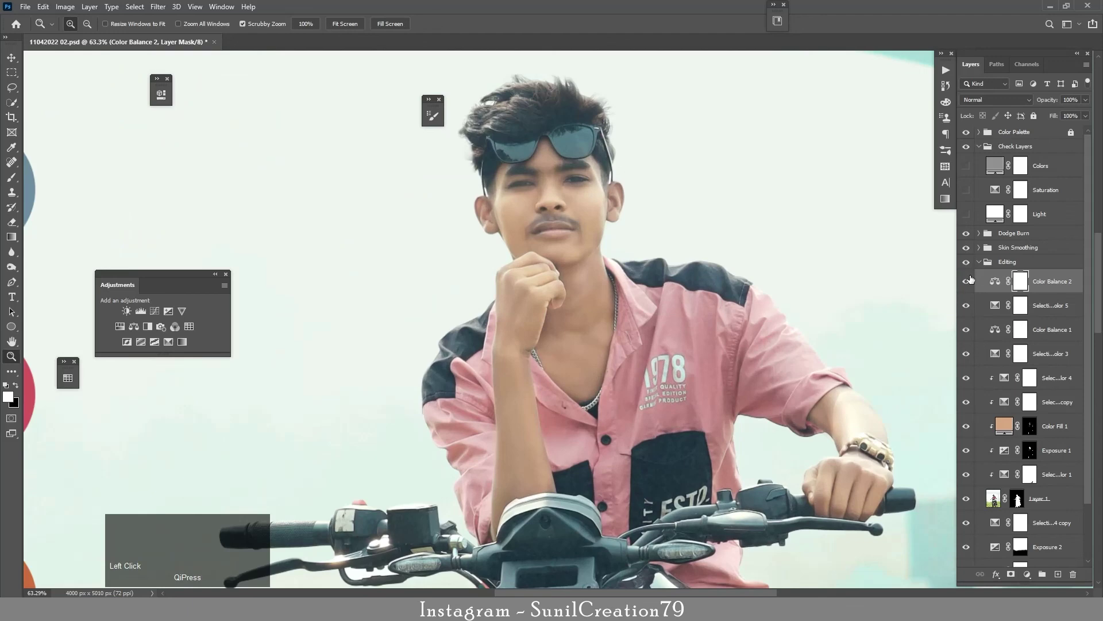
click(970, 287)
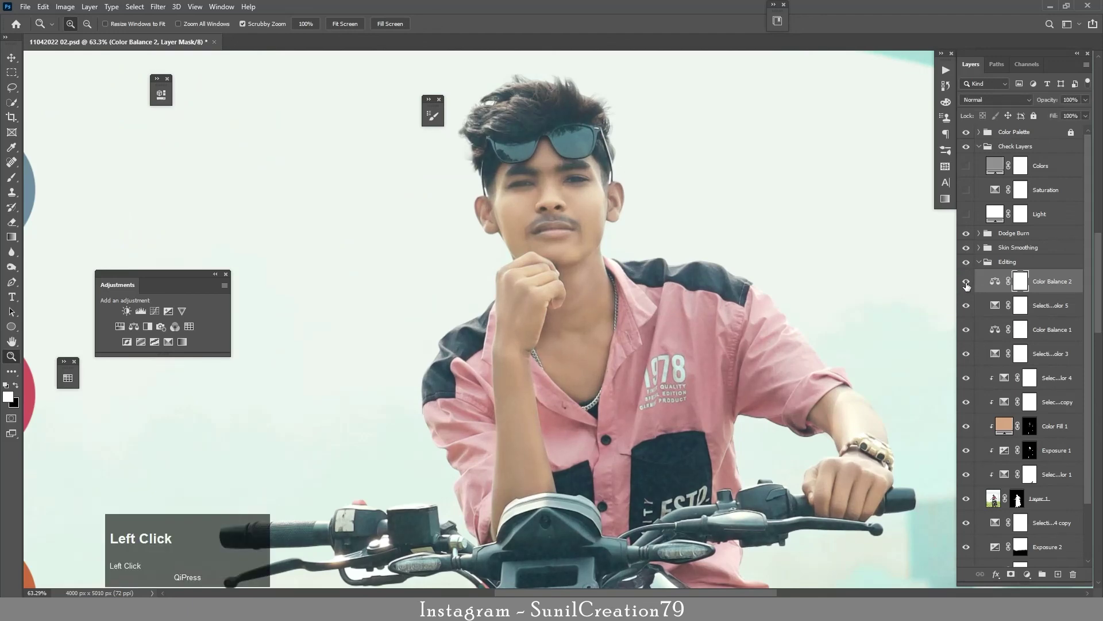
click(1078, 277)
key(ctrl+j)
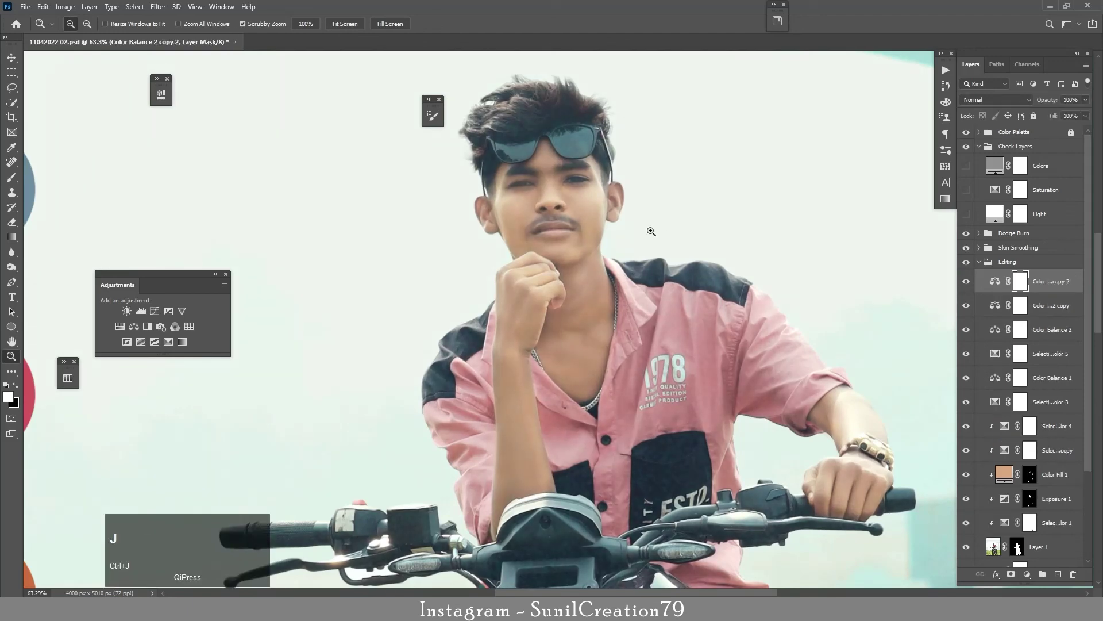
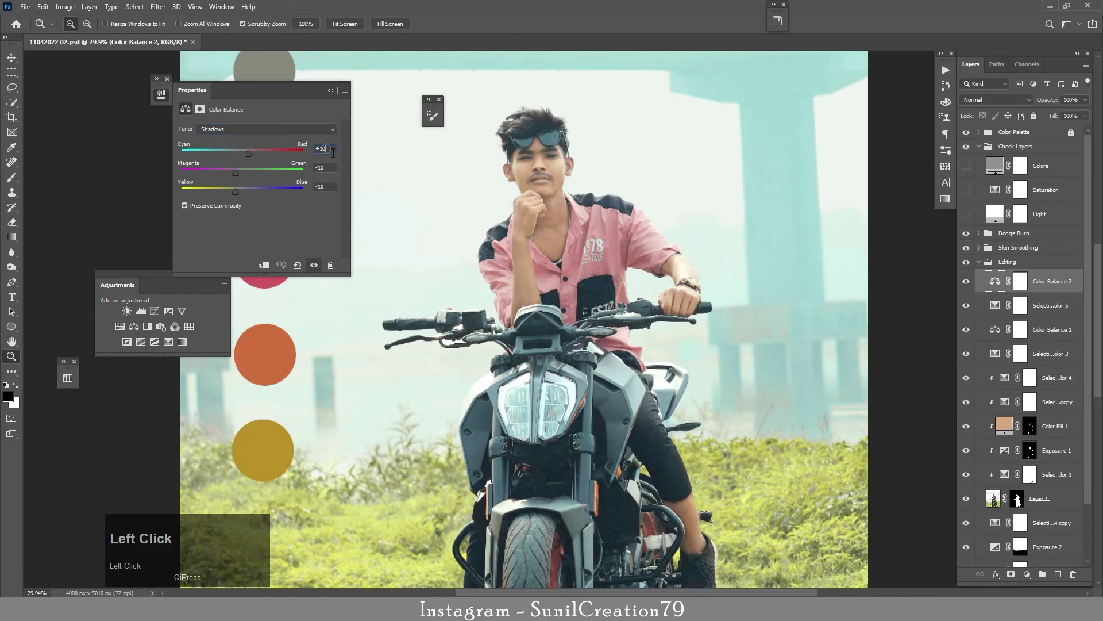
Step: Set the shadows Magenta/Green to -10 and Yellow/Blue to -10
key(Up)
click(332, 173)
key(Down)
click(335, 198)
key(Down)
key(Down)
click(327, 102)
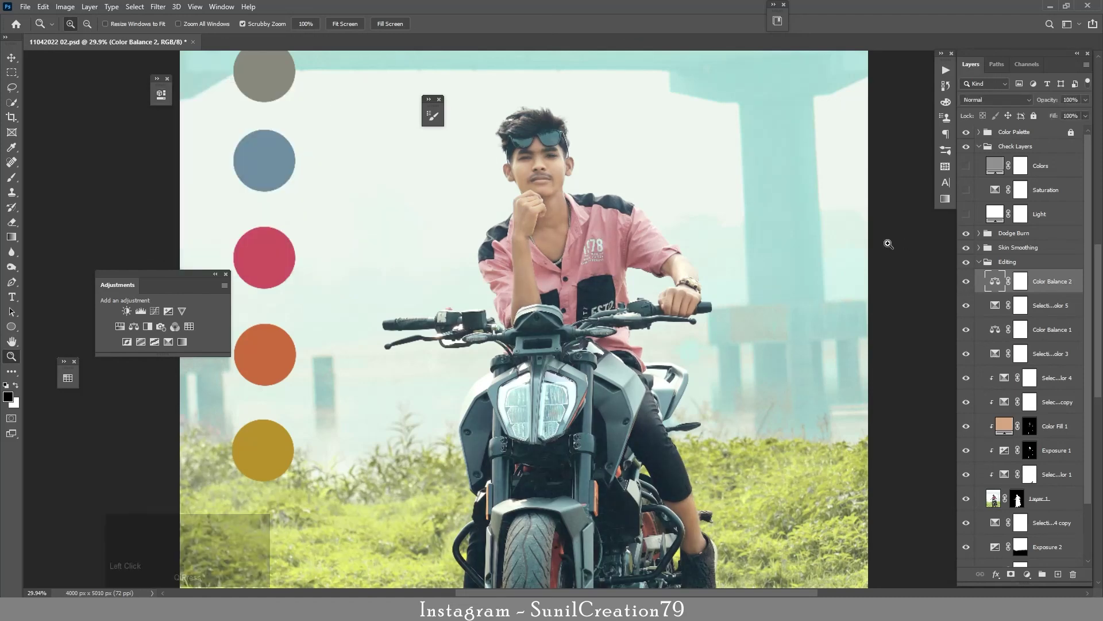
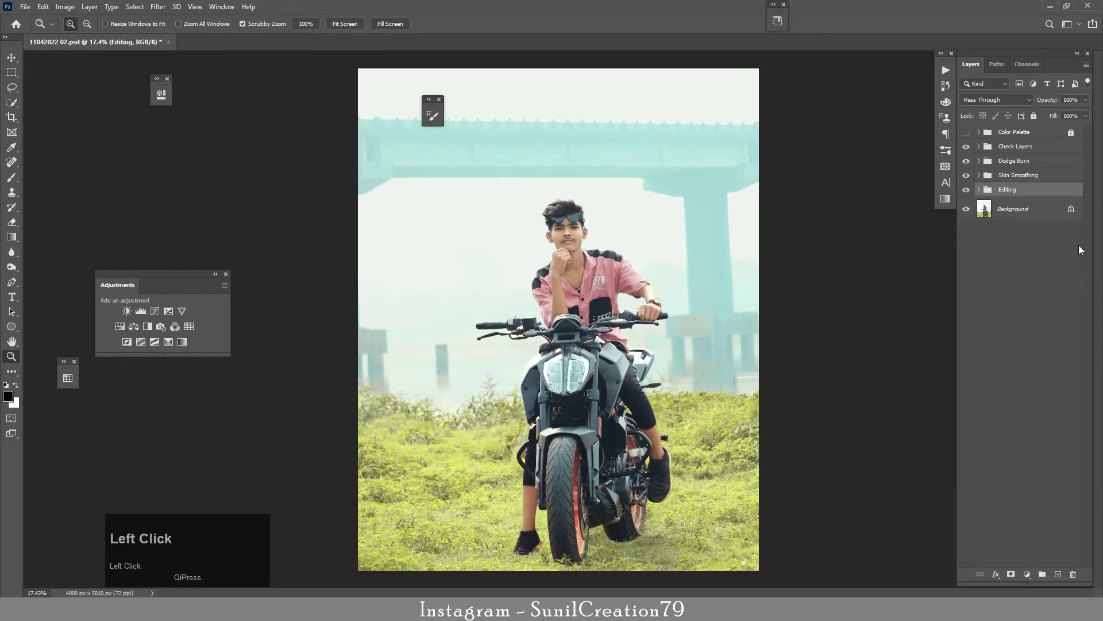
Step: Collapse all layer groups and hide the Color Palette swatches to show the finished portrait
click(975, 218)
click(968, 216)
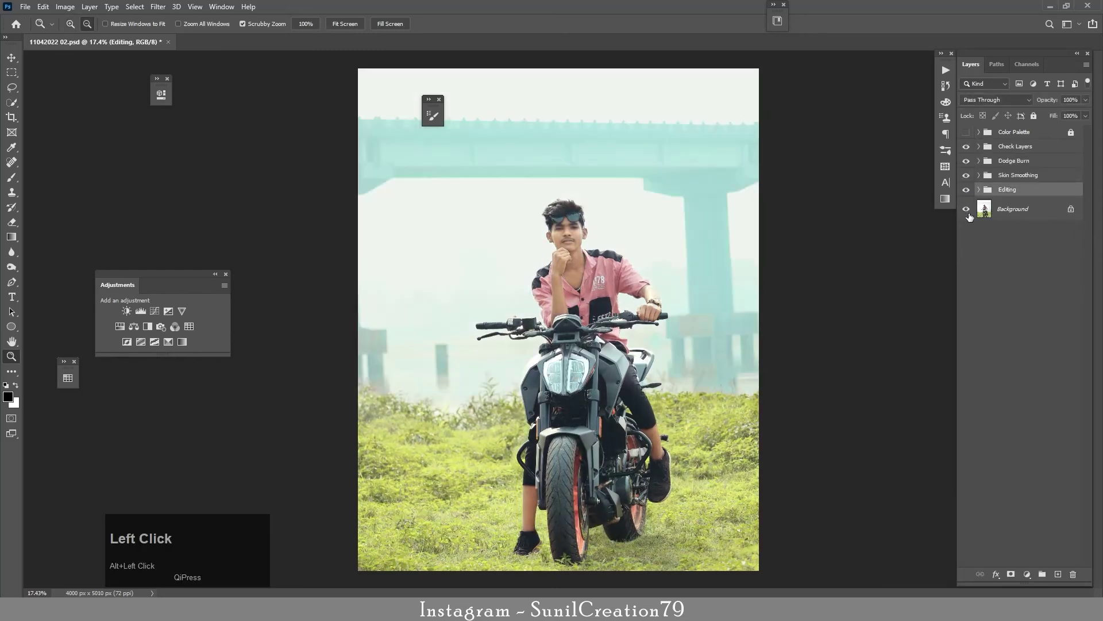